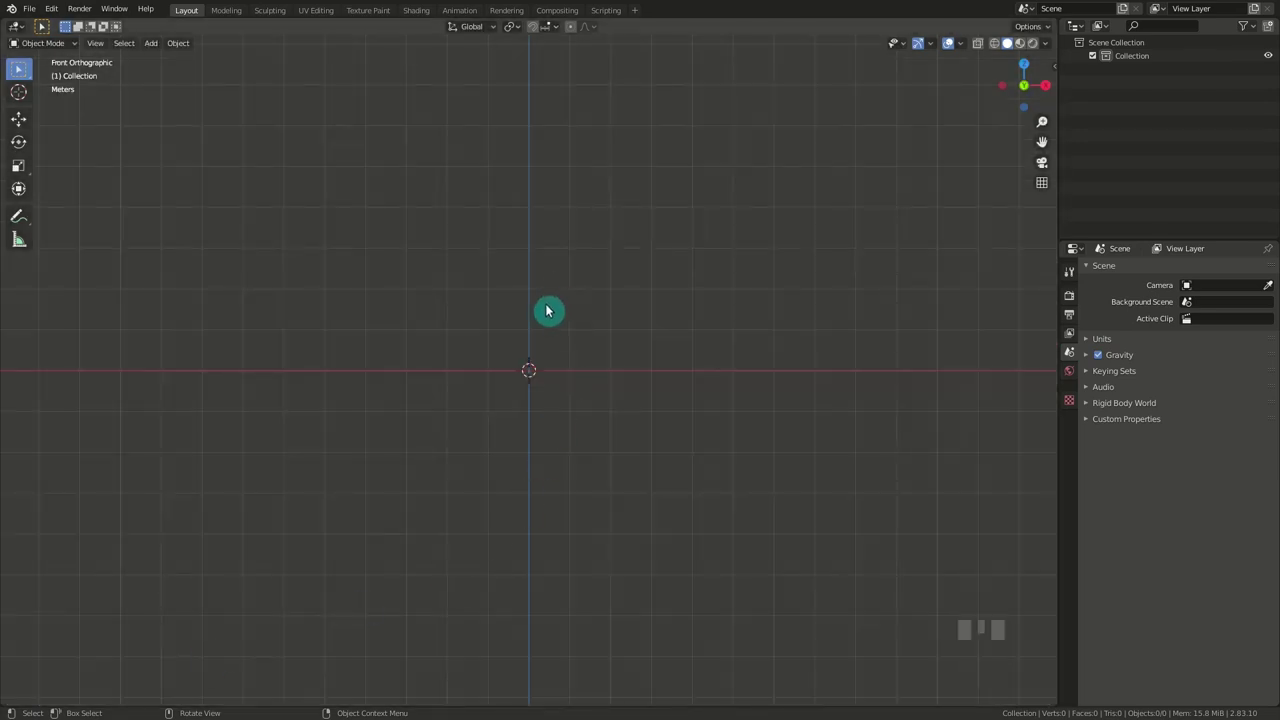
Add a UV sphere, scale it to about 3.8 and raise it well above the origin.
key("shift+a")
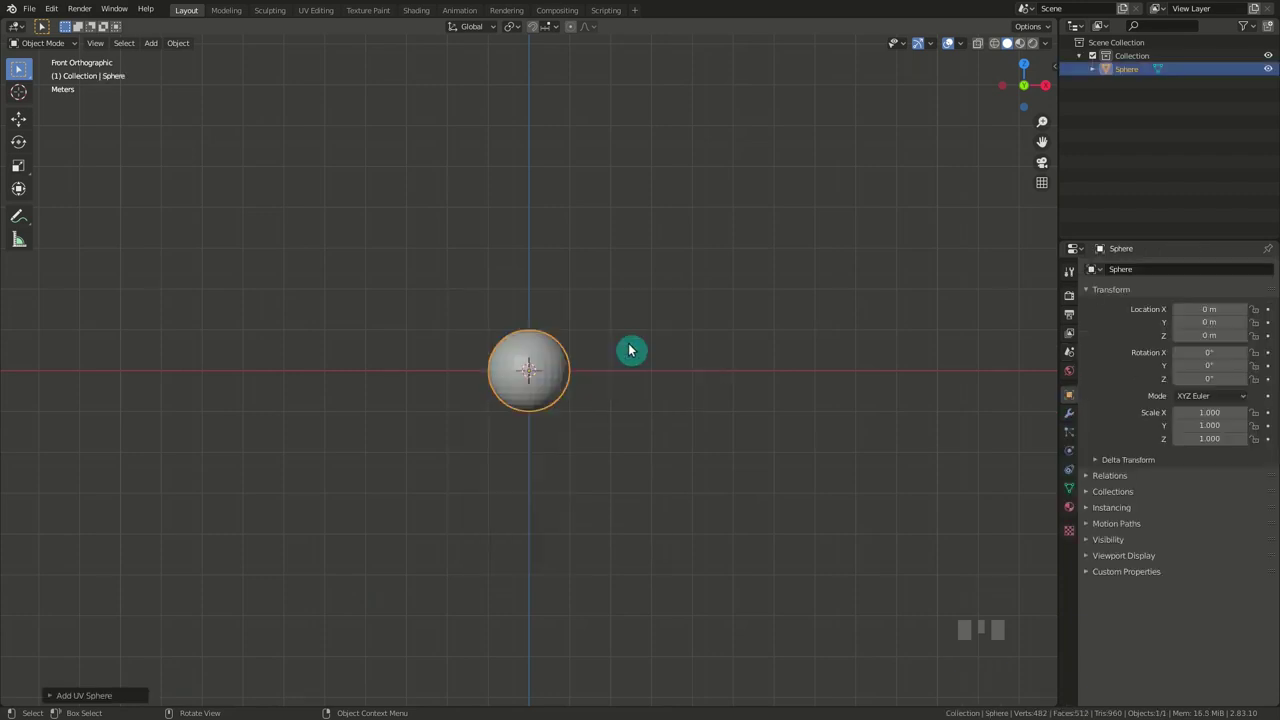
key("s")
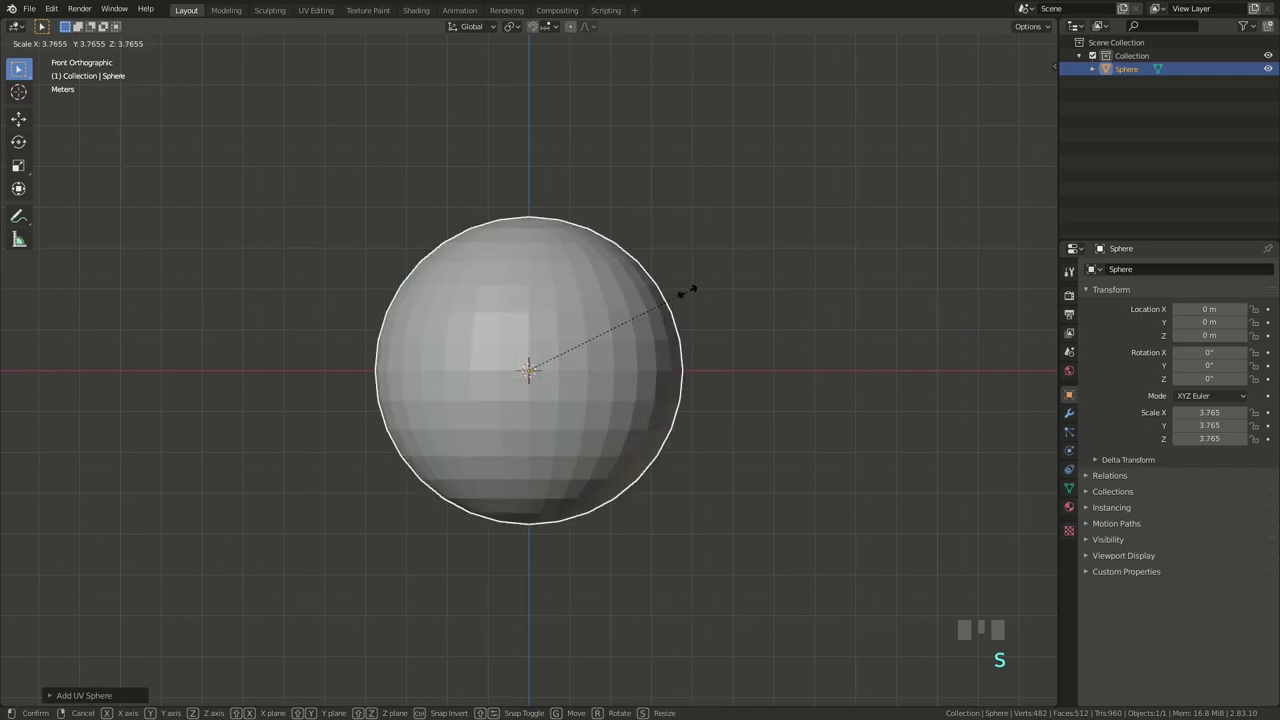
key("g")
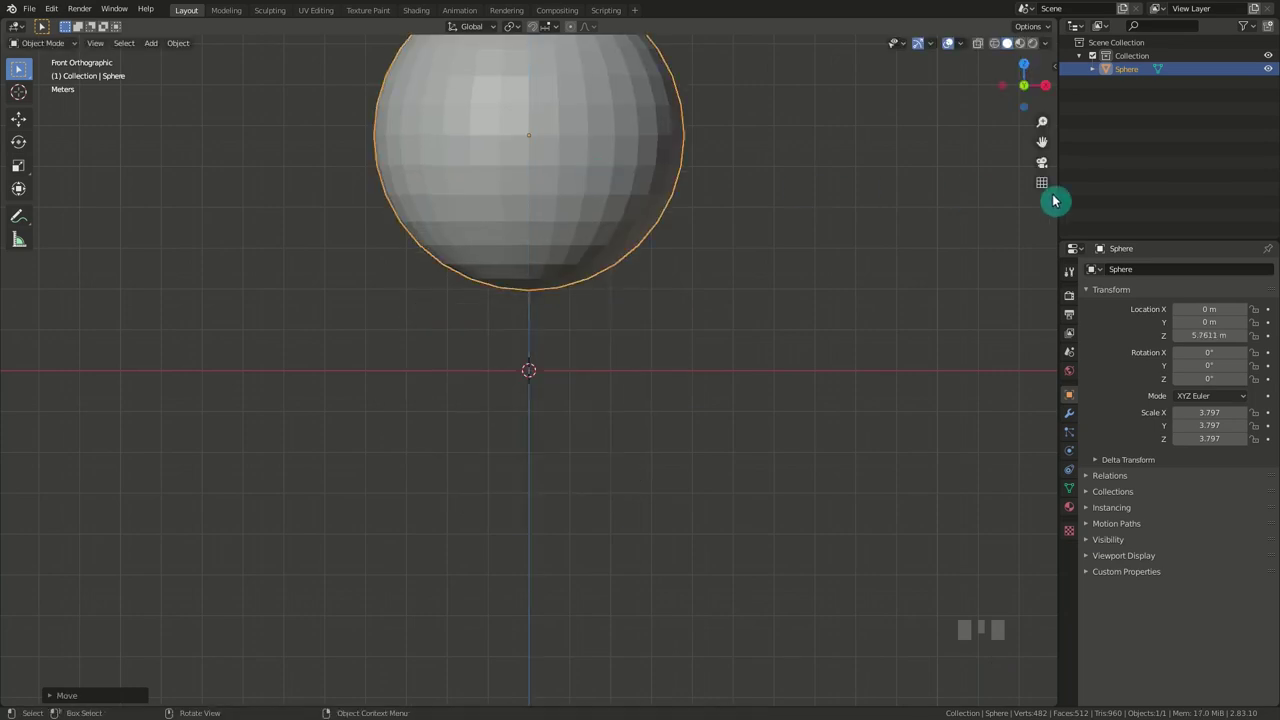
left_click_drag(948, 40, 653, 358)
scroll("up", 3)
With proportional editing on, pull the sphere's lowest vertex down into a teardrop.
key("Tab")
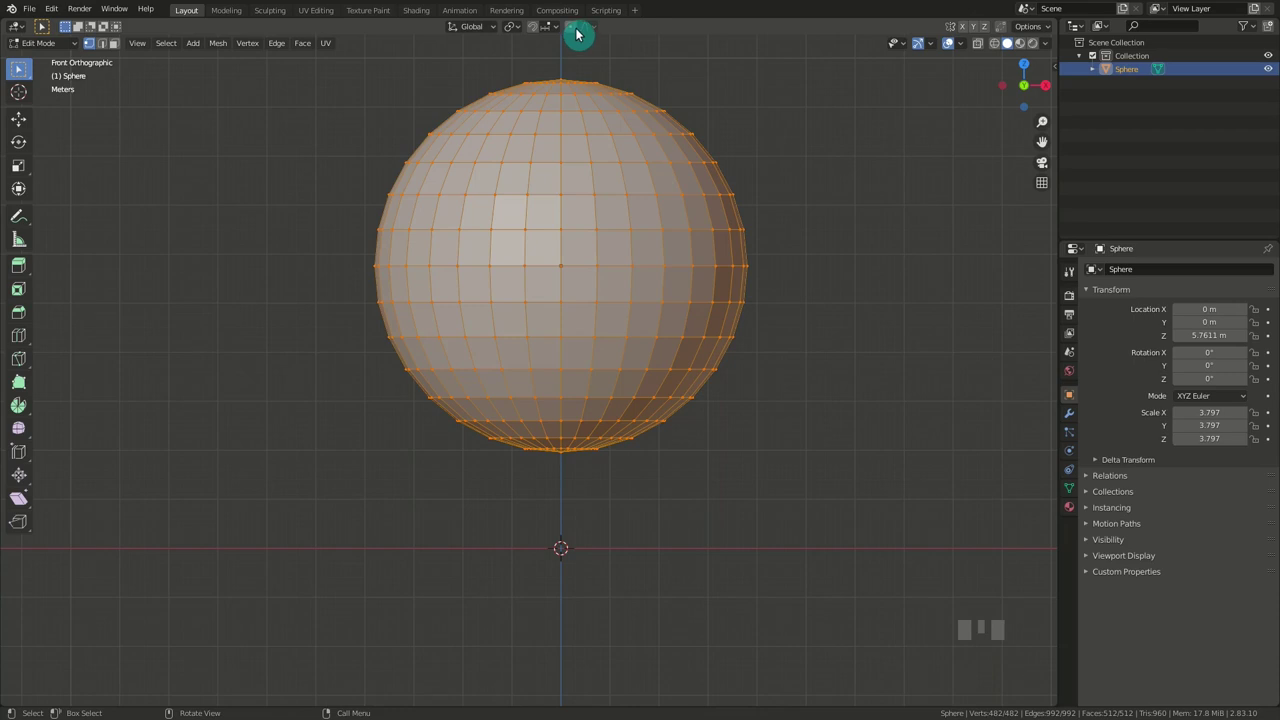
left_click(574, 28)
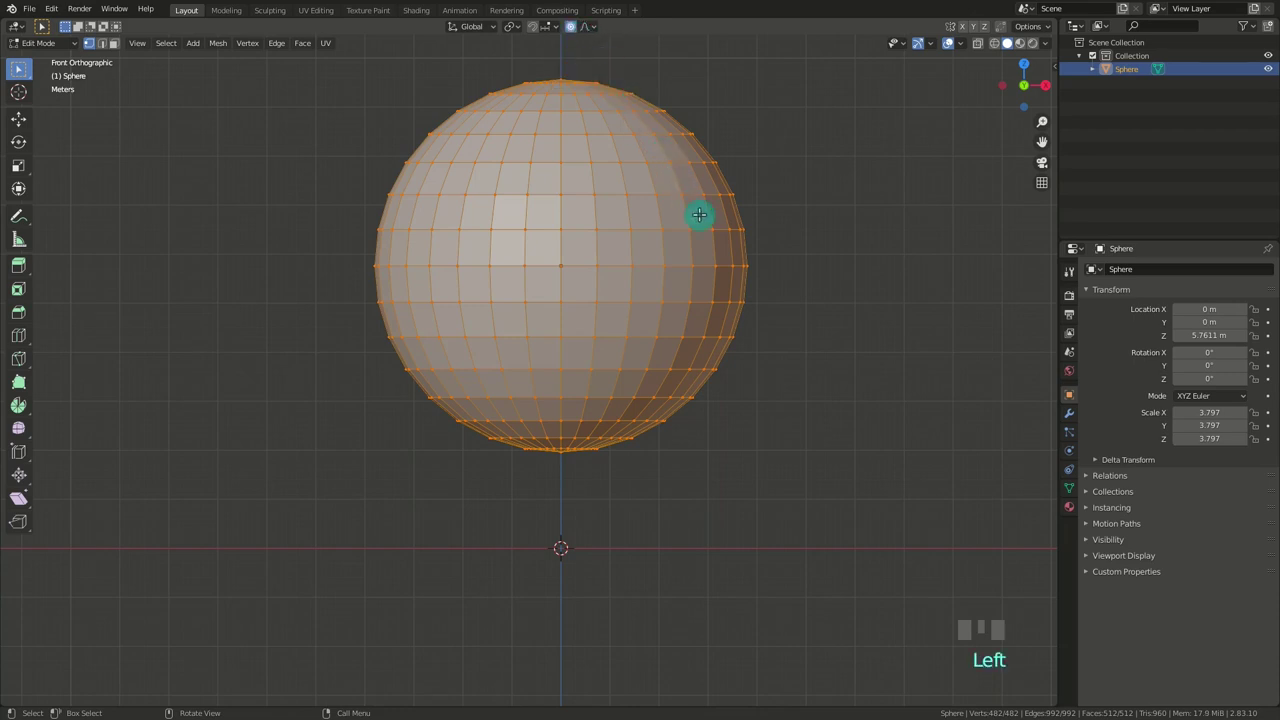
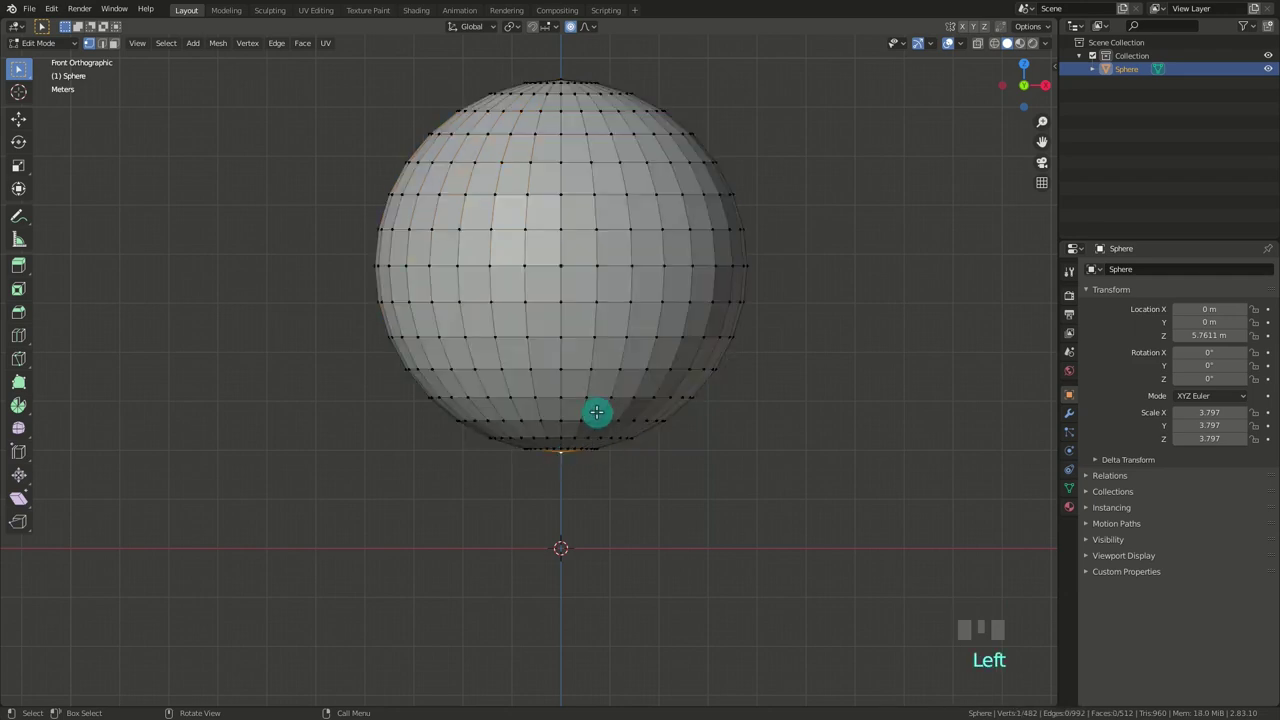
key("g")
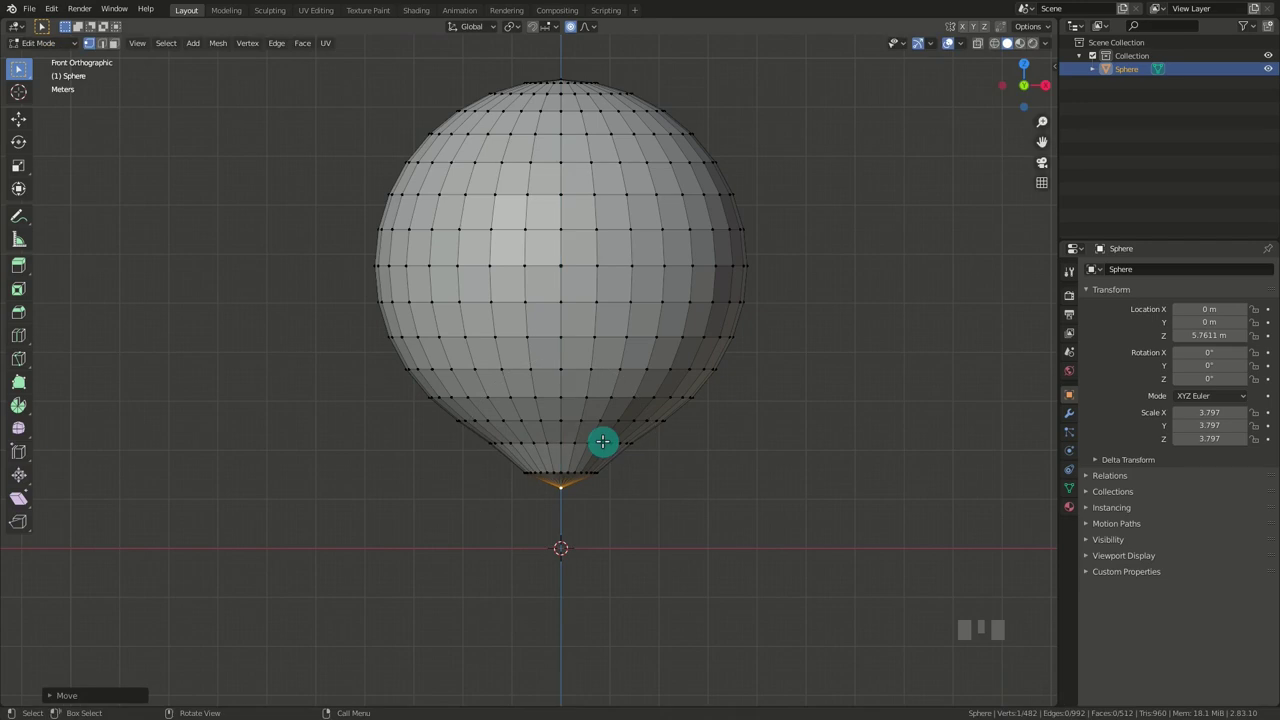
Delete the bottom point to open the base and extrude the rim down into a short mouth.
key("Delete")
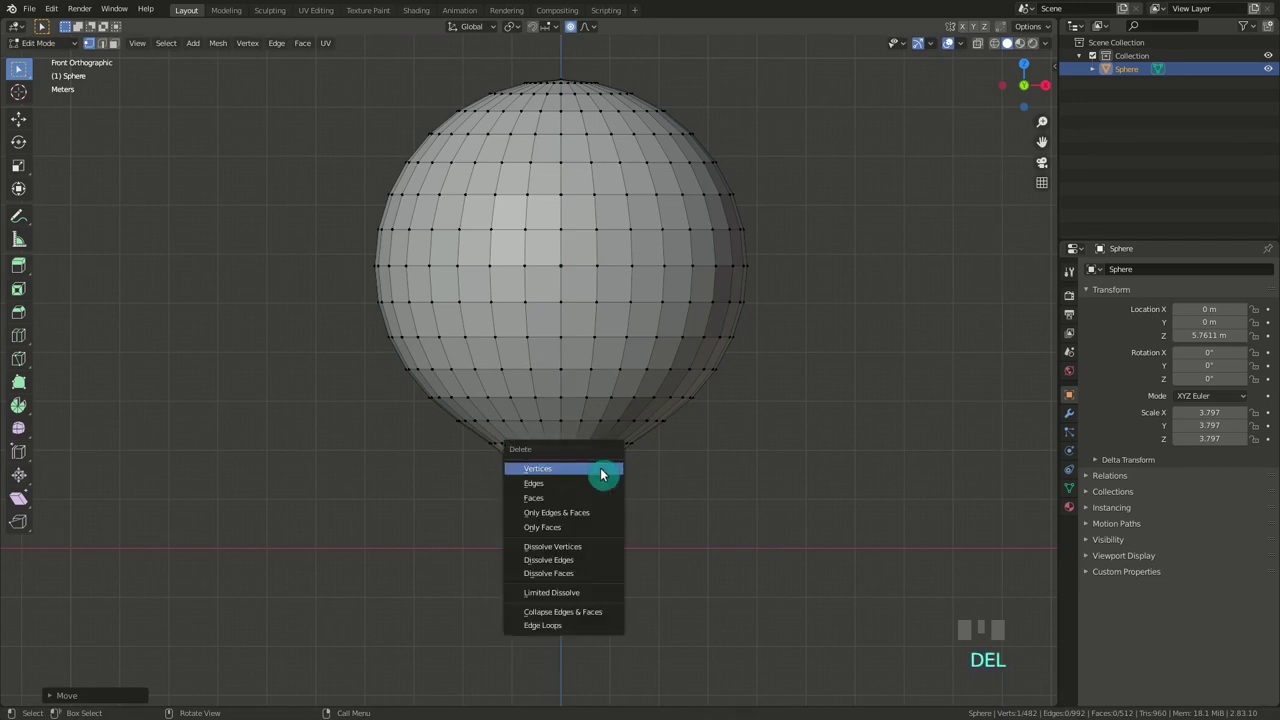
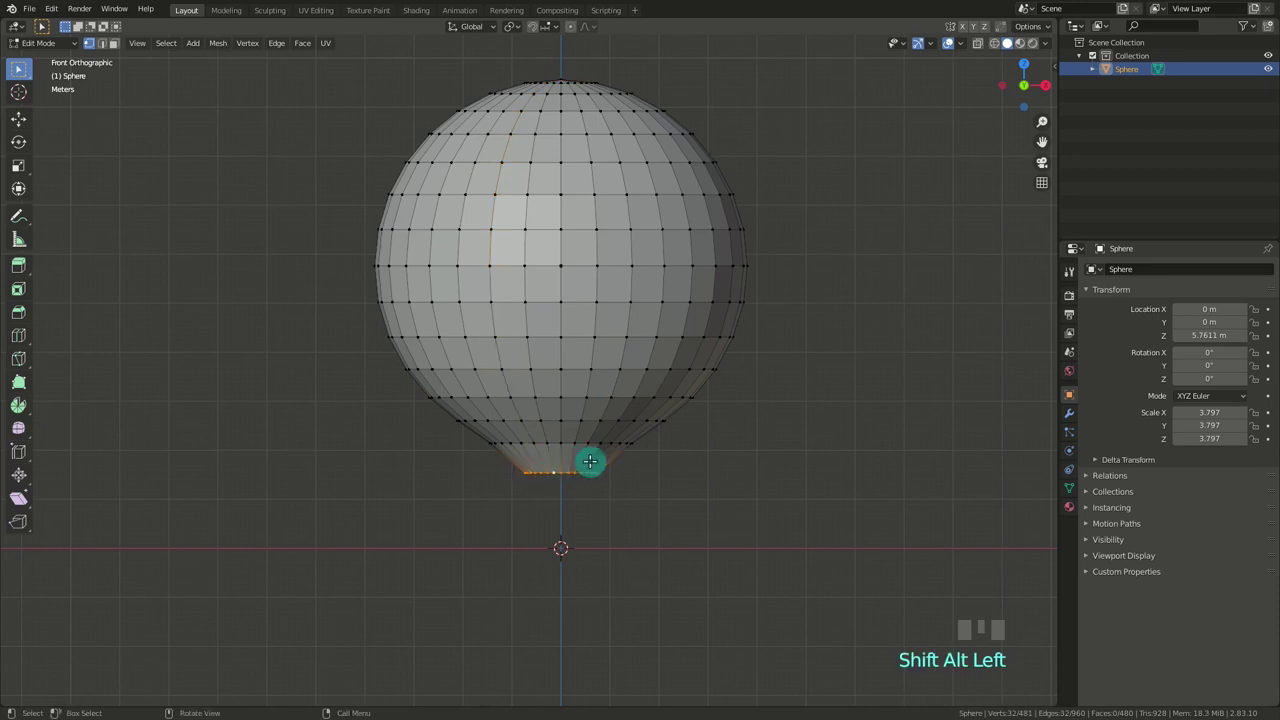
key("e")
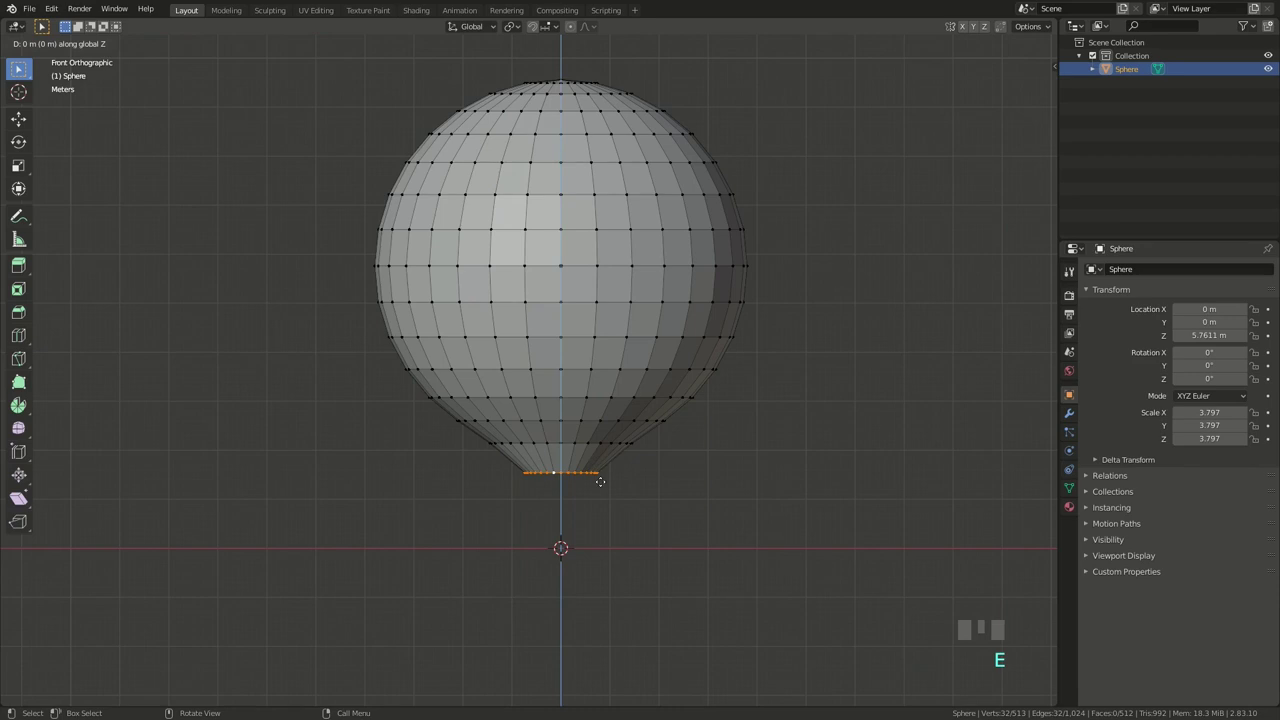
key("Tab")
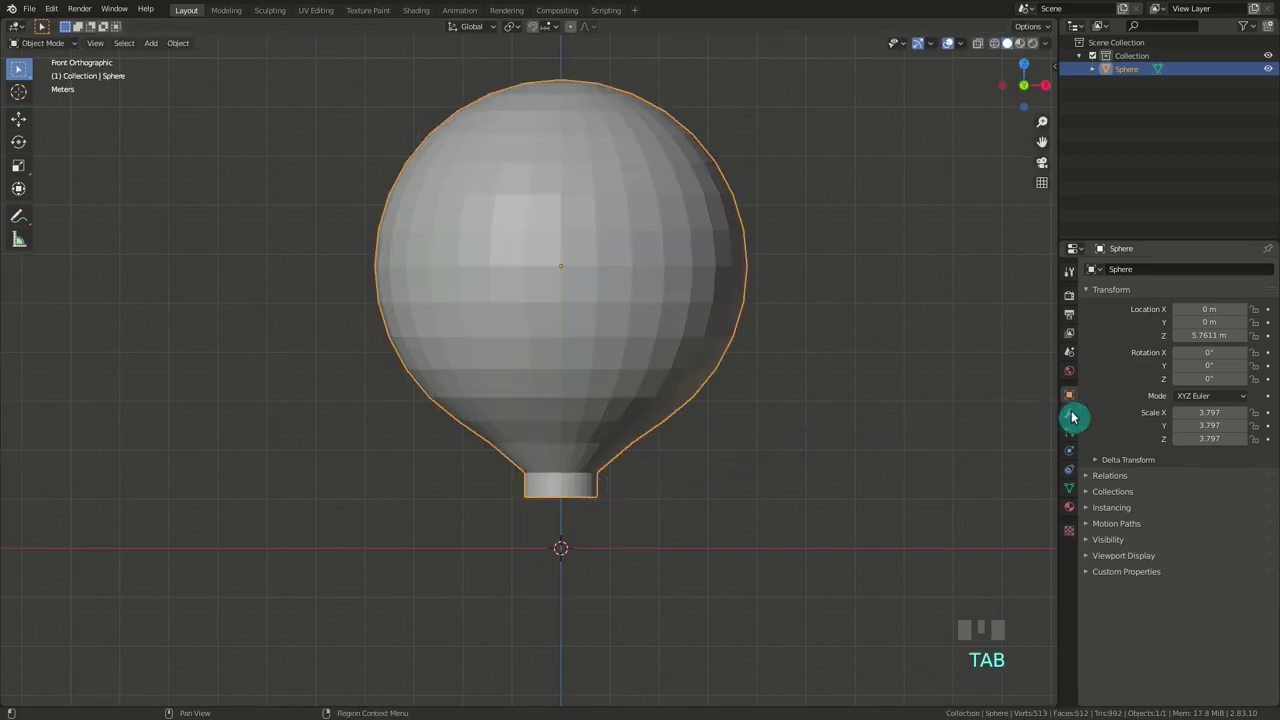
Add a Subdivision Surface modifier to the envelope with viewport level 2.
left_click(1074, 414)
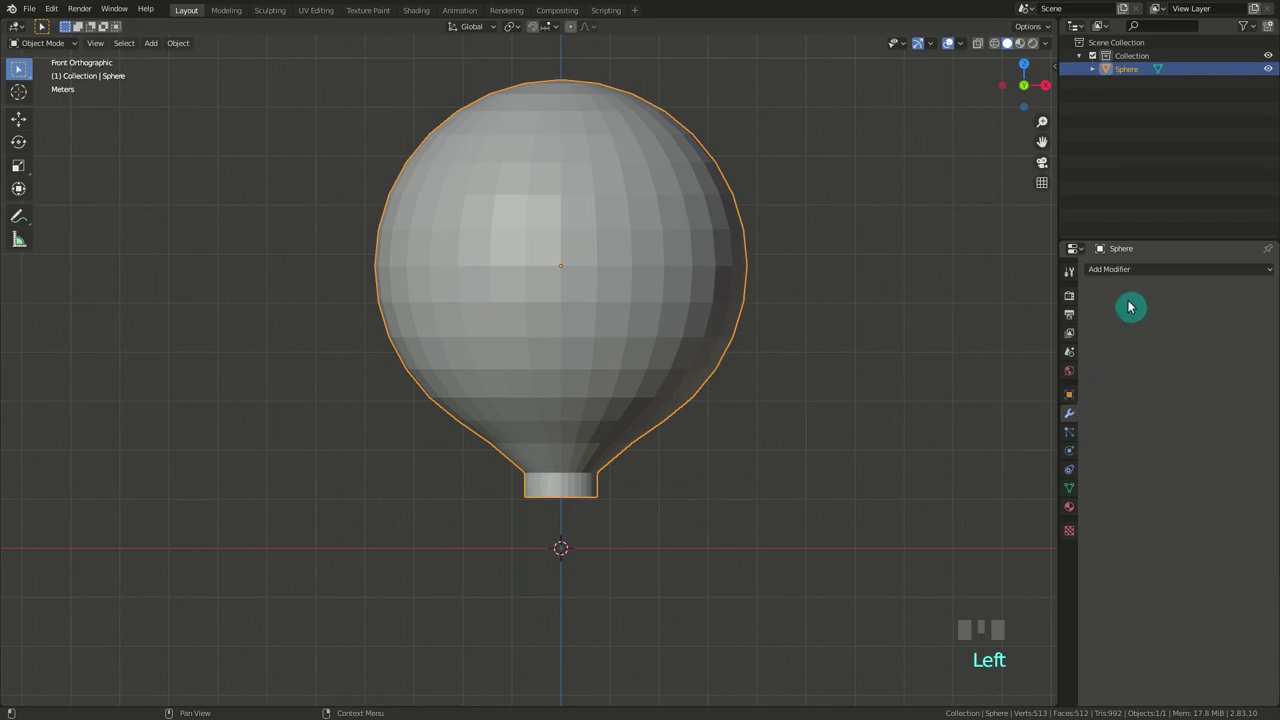
left_click_drag(1121, 273, 1052, 491)
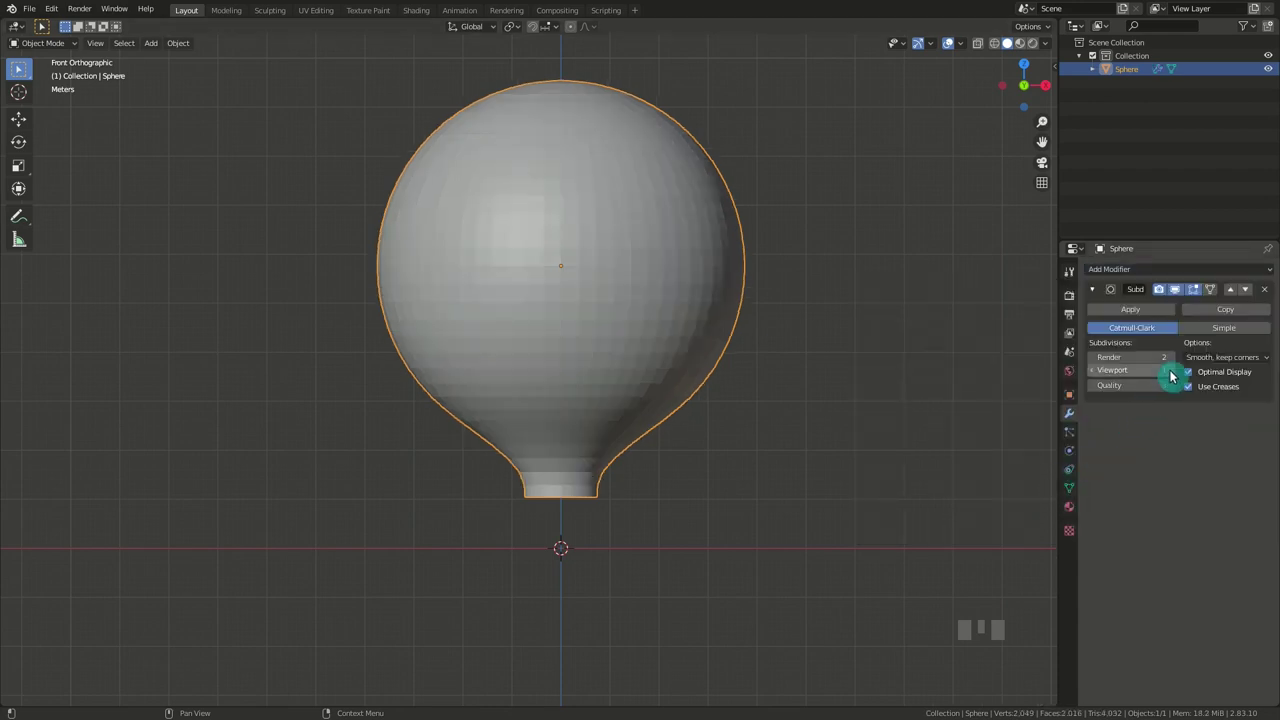
left_click_drag(1173, 374, 672, 293)
left_click_drag(672, 293, 1010, 40)
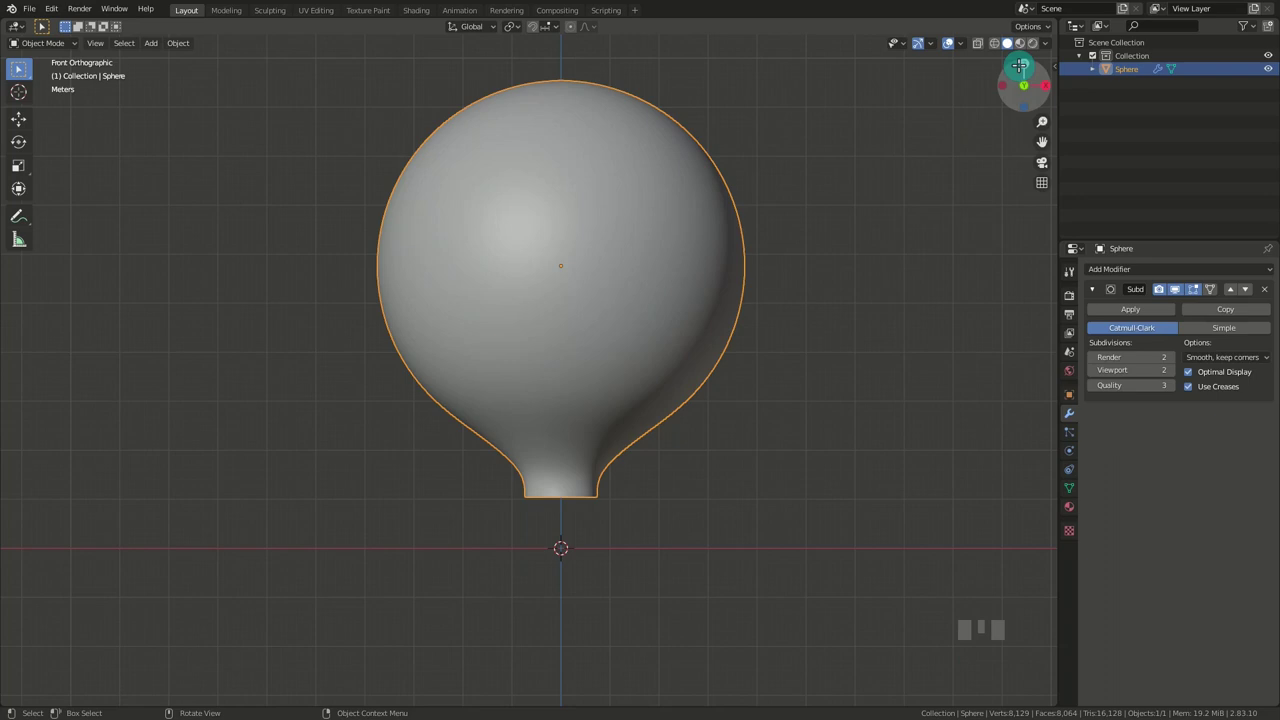
Switch to top view and show edits on the smoothed cage for picking seam loops.
left_click(1010, 40)
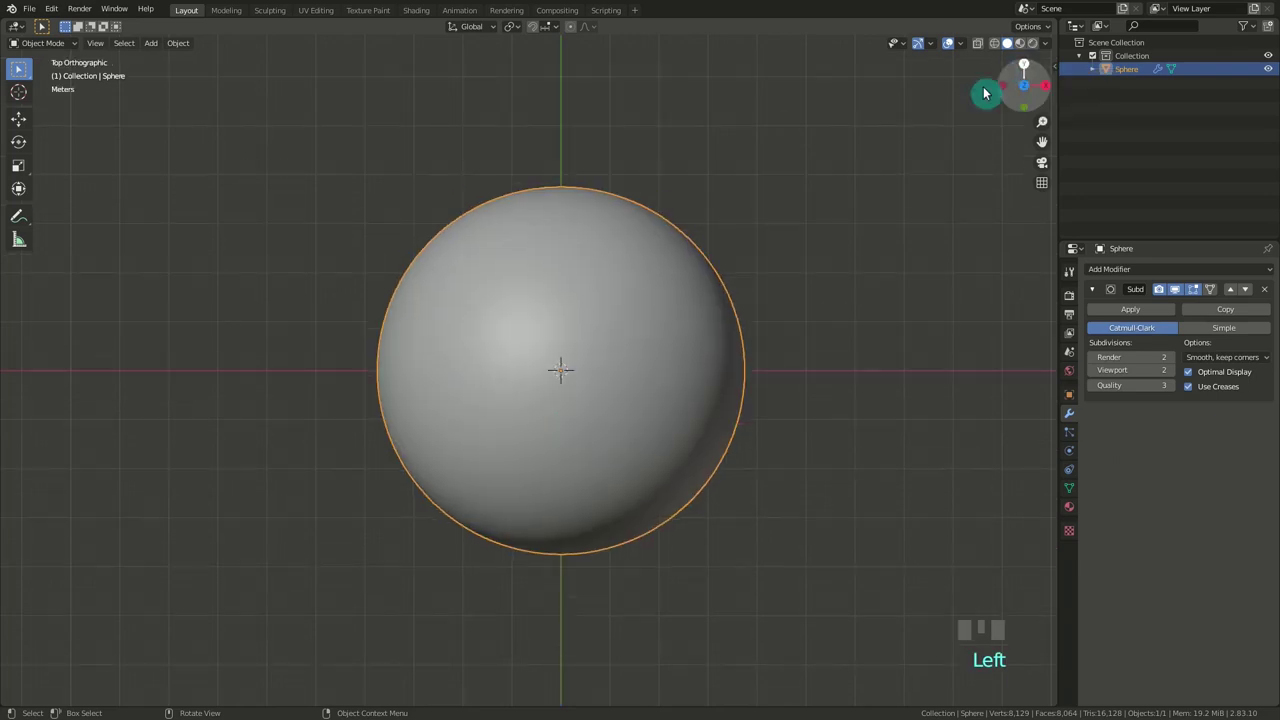
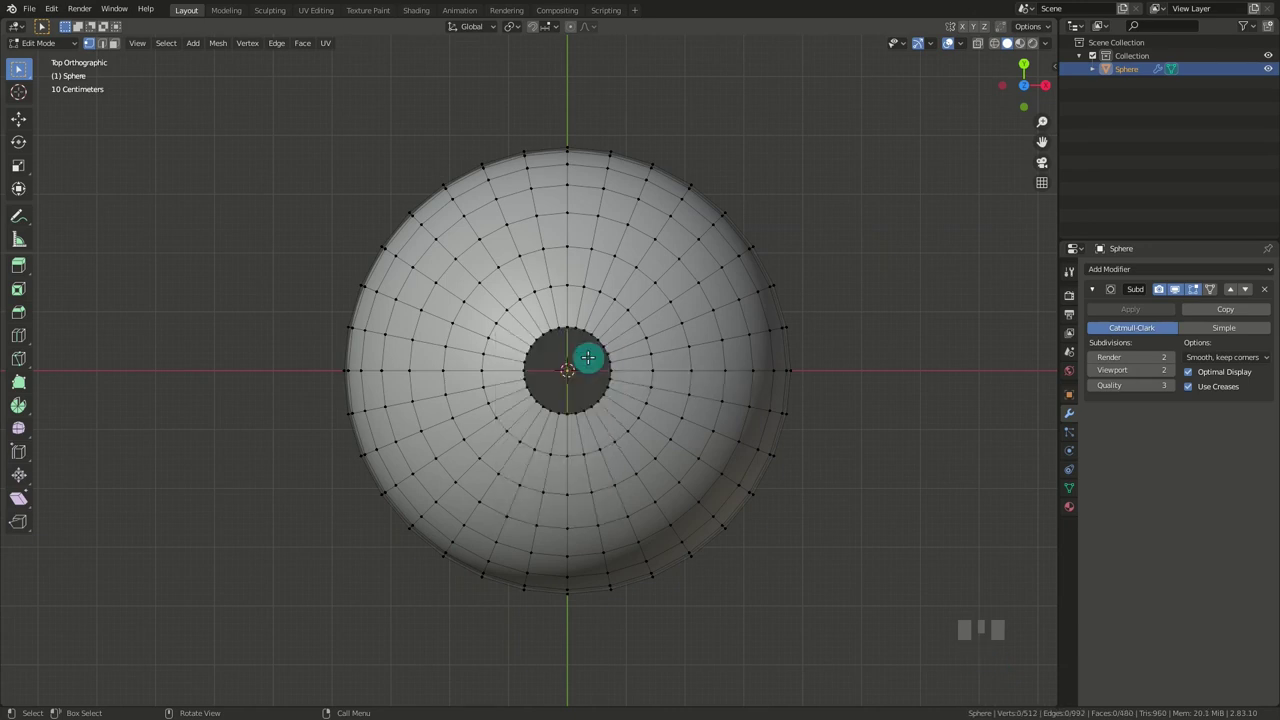
scroll("up", 3)
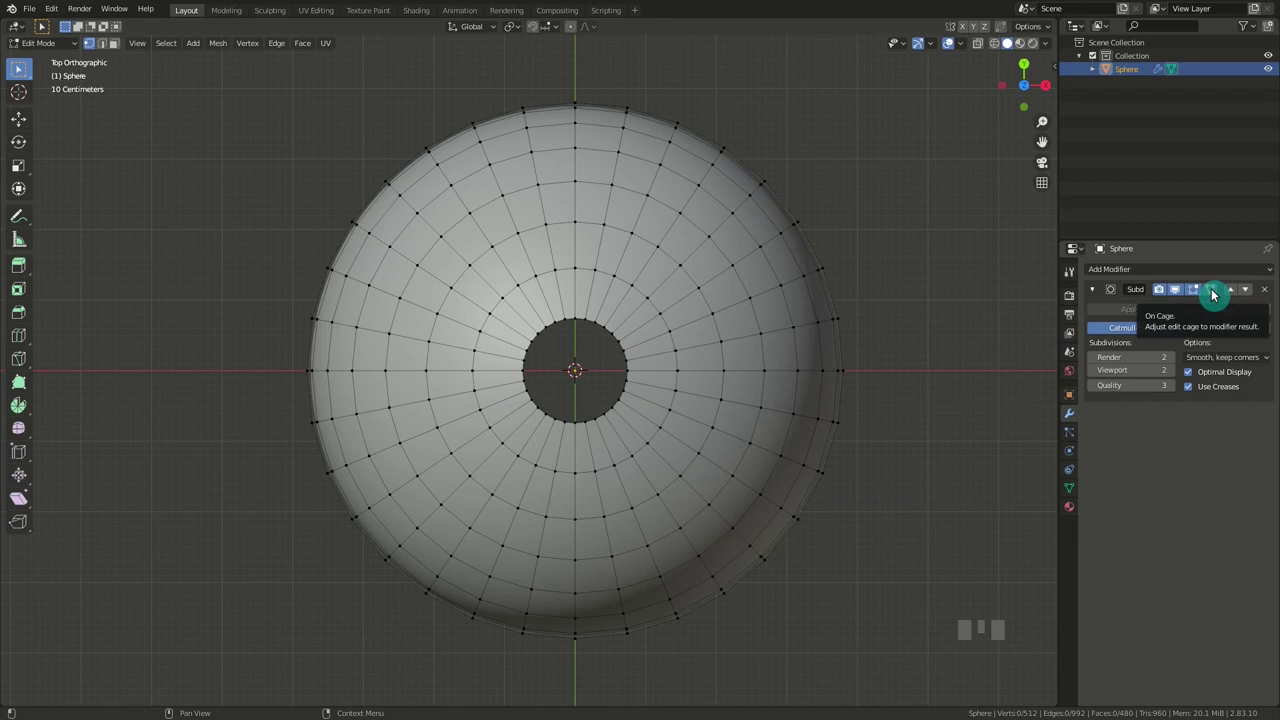
left_click(1214, 292)
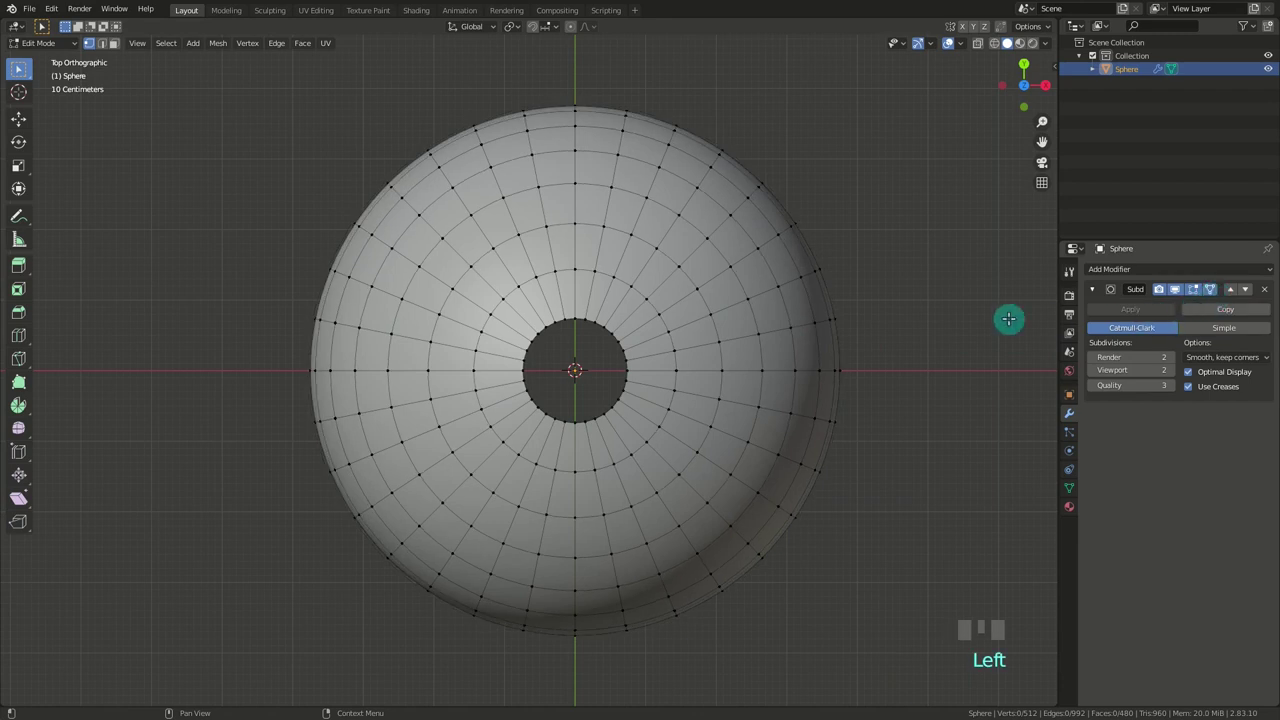
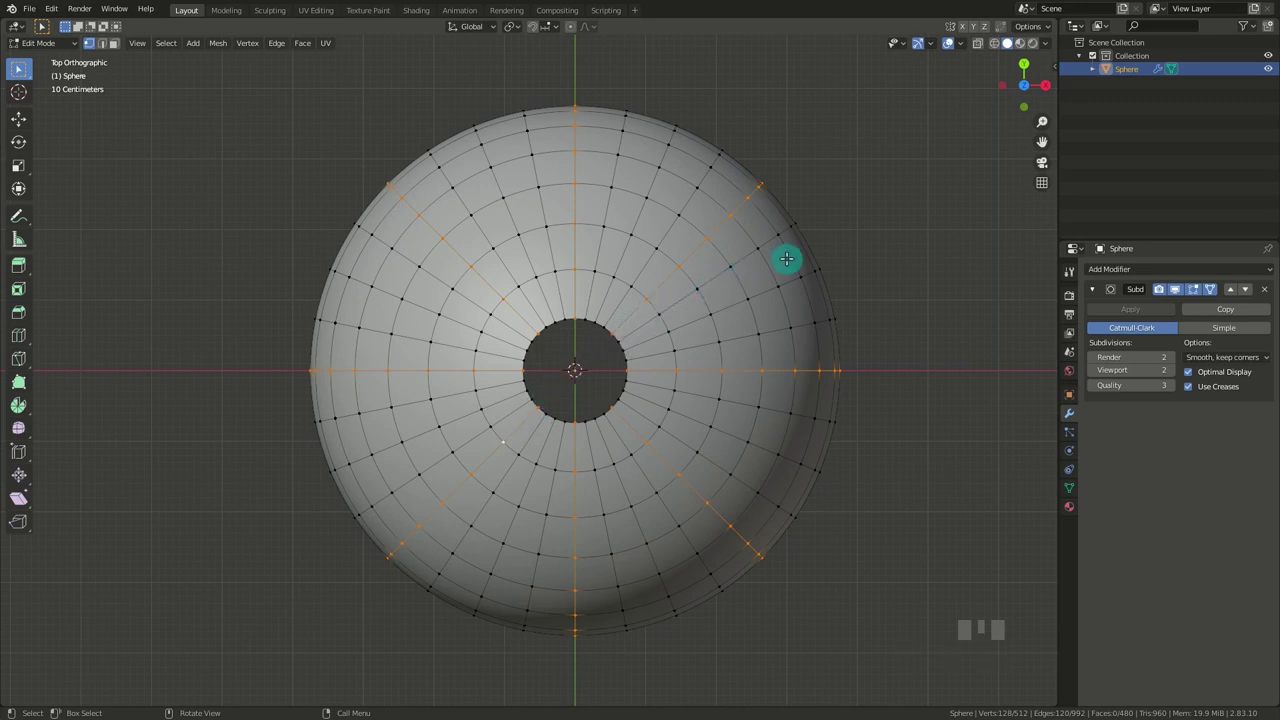
Split each of the eight selected seam loops into a closely spaced parallel pair.
key("ctrl+shift+r")
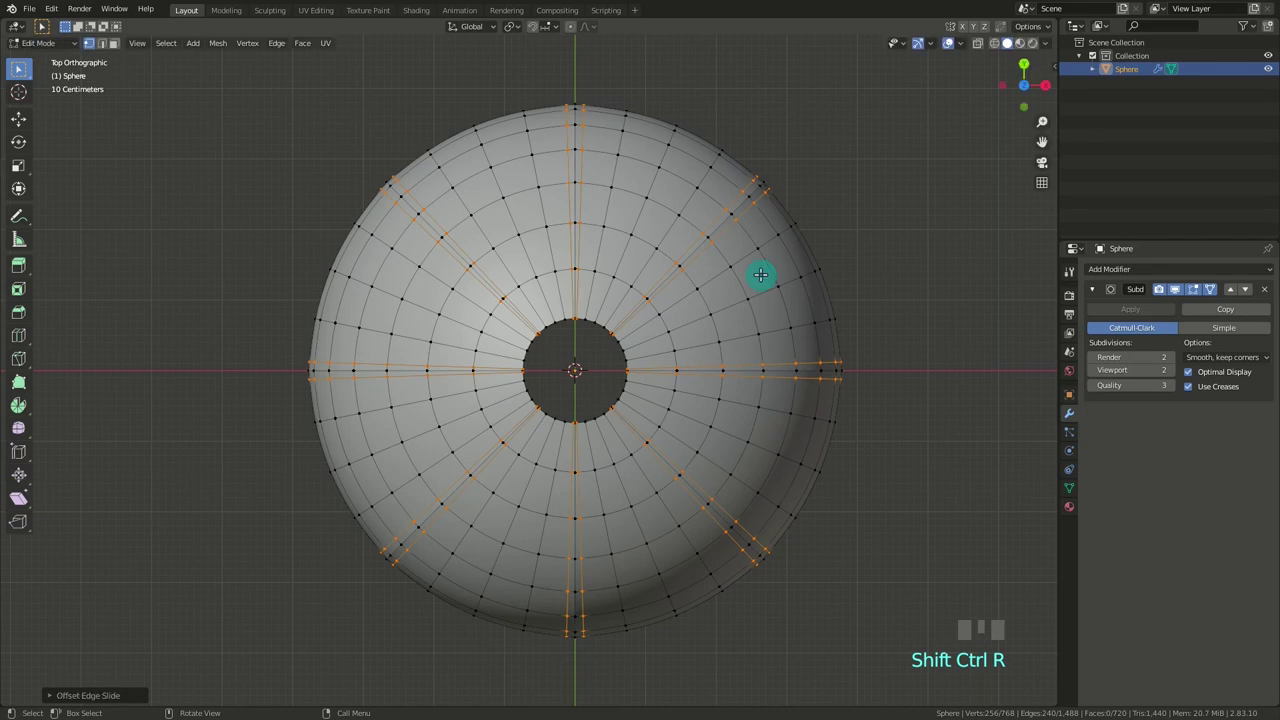
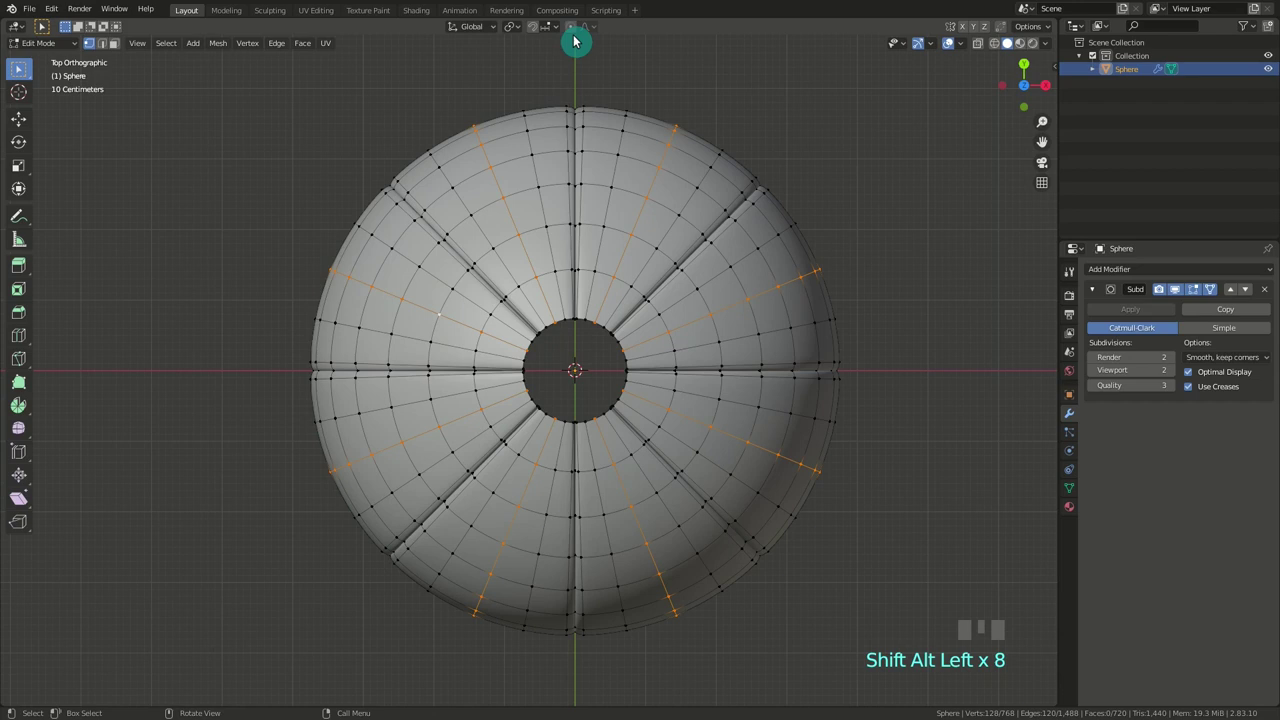
Scale the mid-panel loops outward with proportional falloff so the panels bulge.
left_click(573, 29)
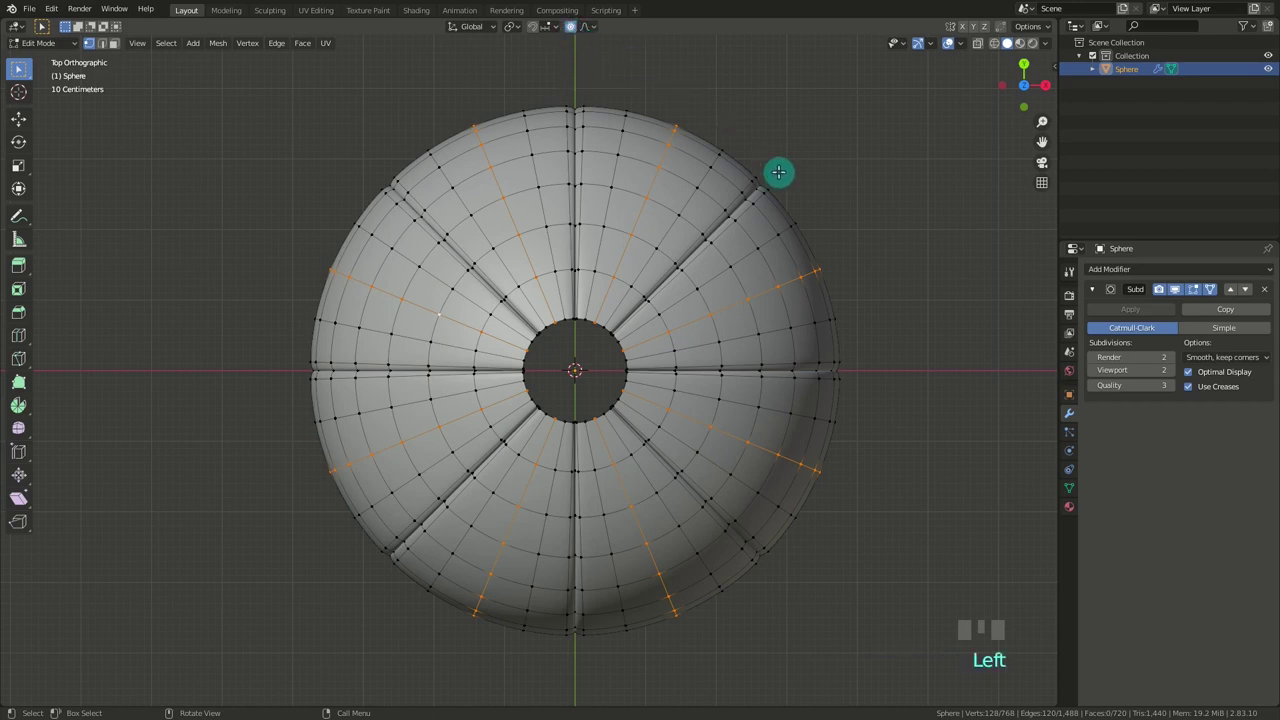
key("s")
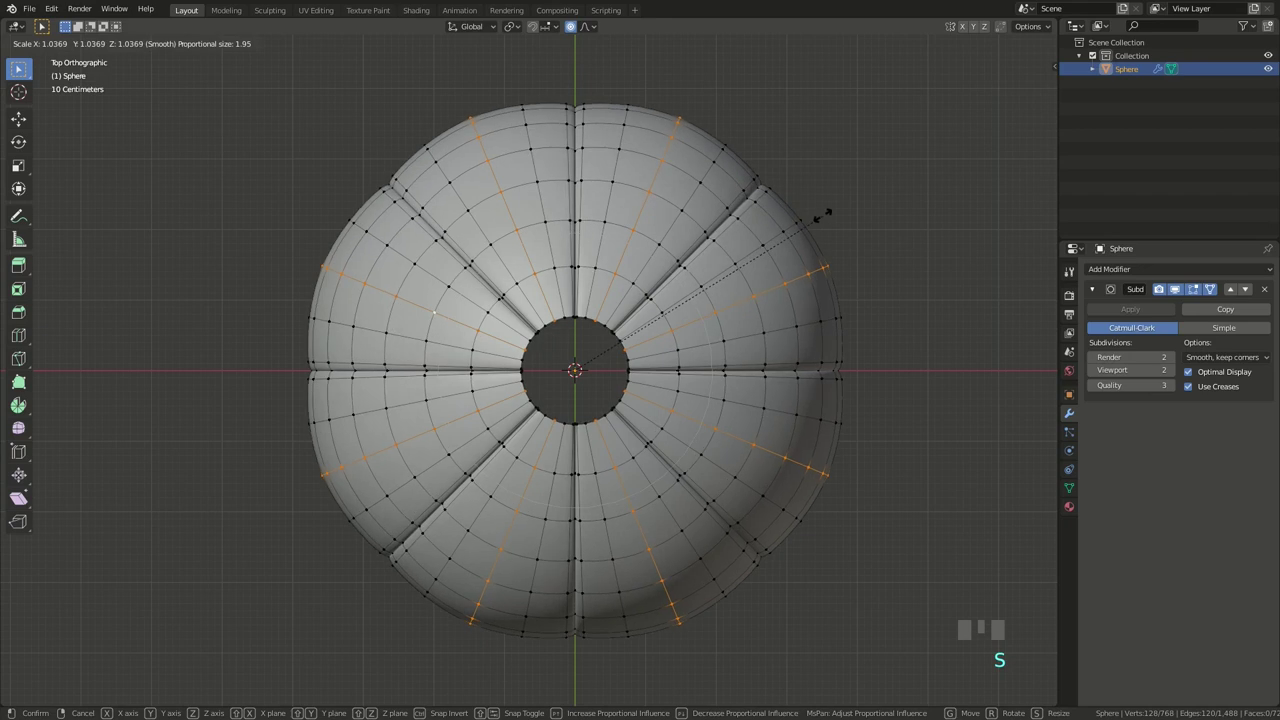
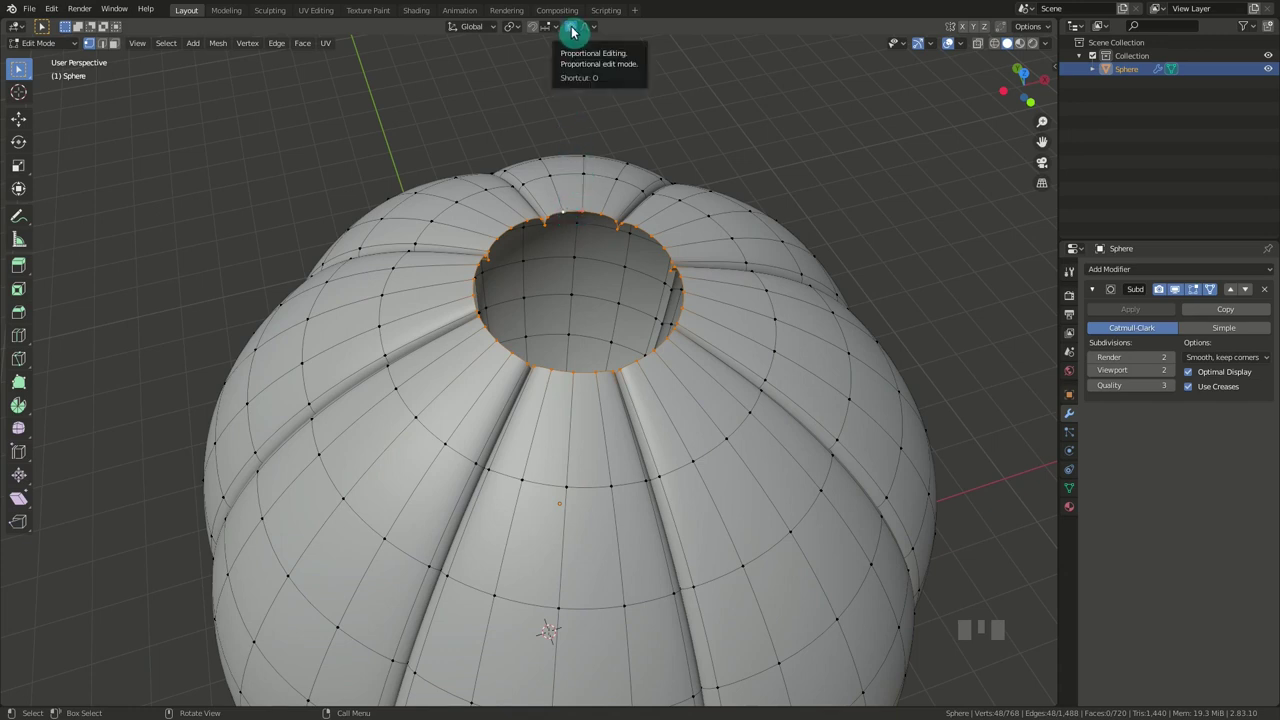
Turn off proportional editing and resize the top opening ring to be perfectly round.
left_click(572, 31)
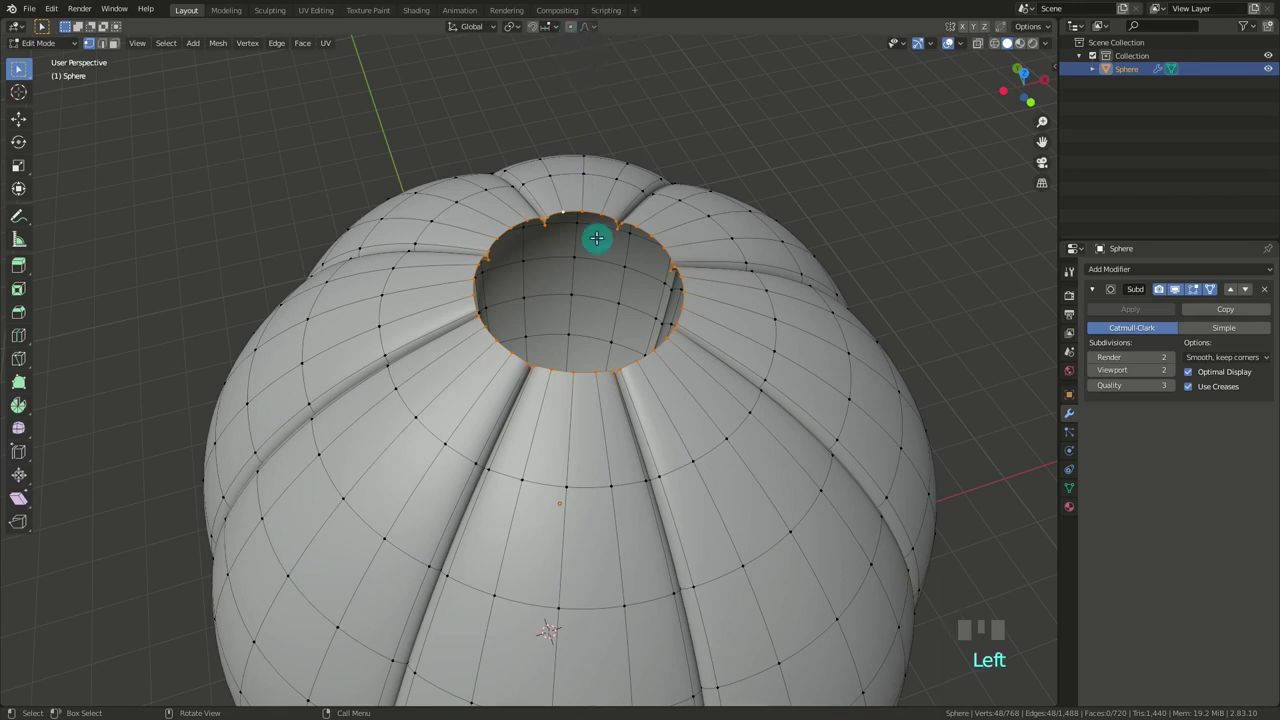
key("s")
key("z")
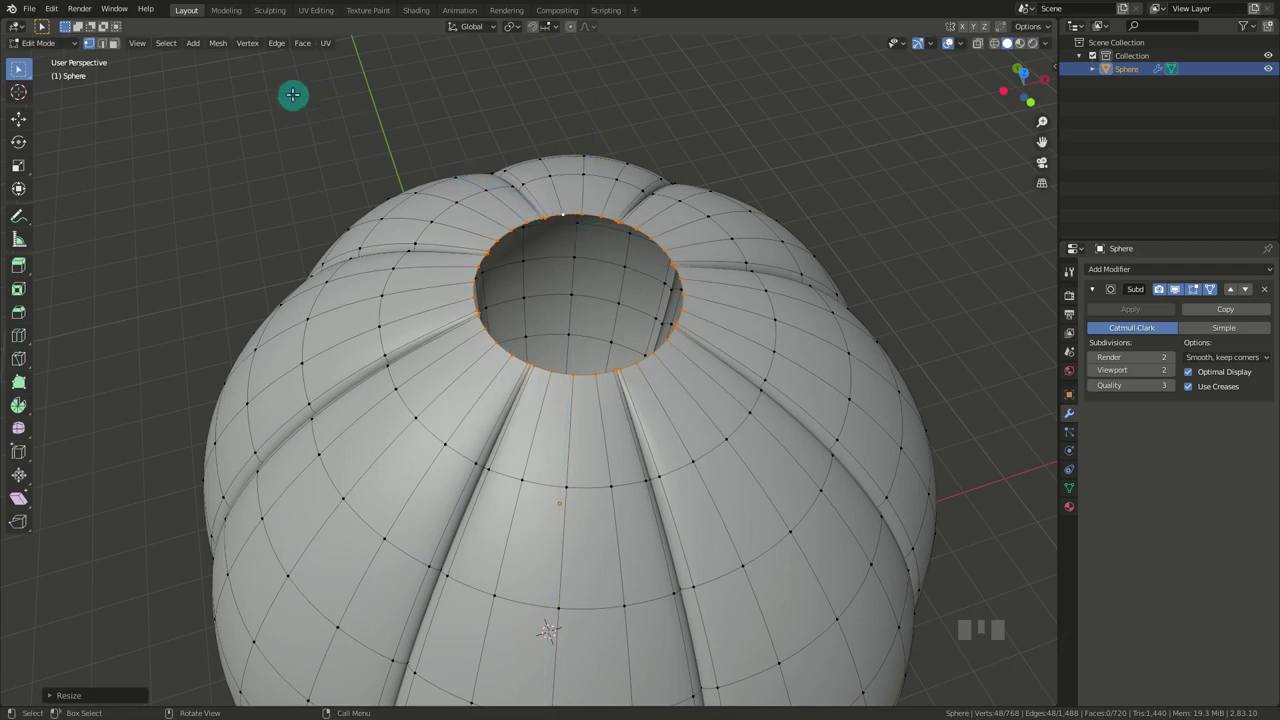
left_click_drag(229, 50, 351, 71)
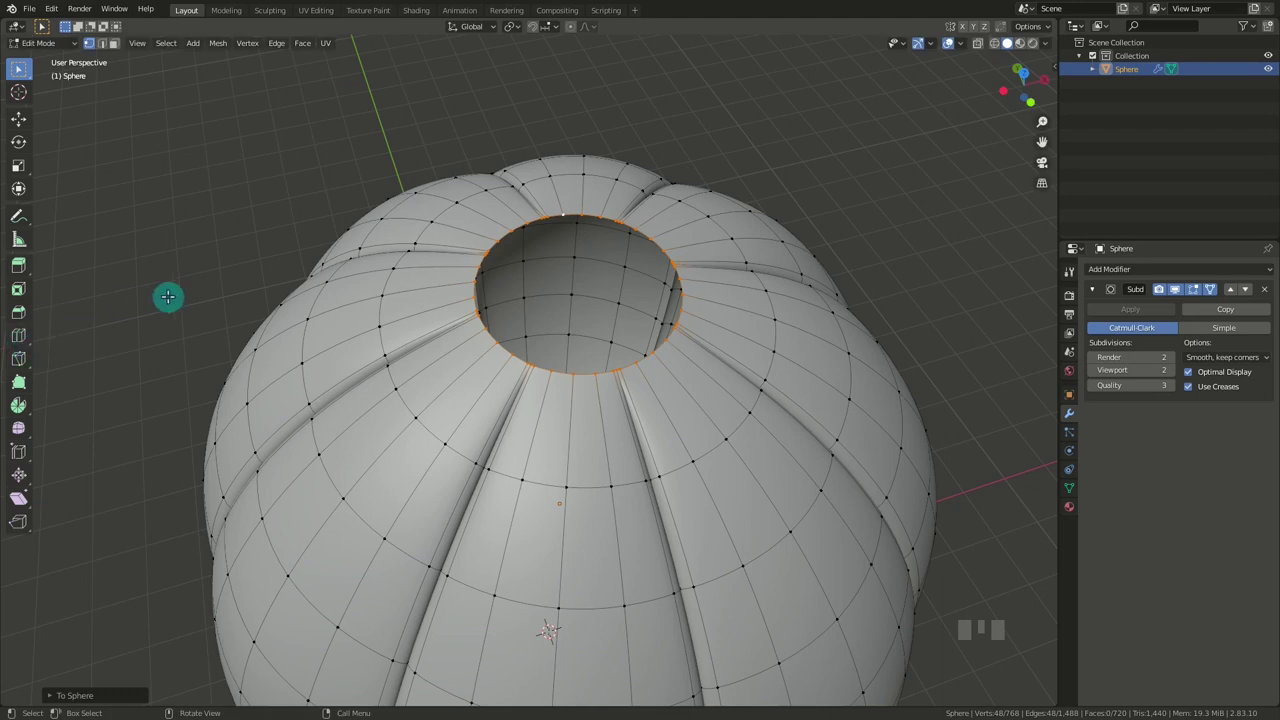
Extrude a new ring from the top opening, merge it at the centre, and view the envelope from the back.
key("e")
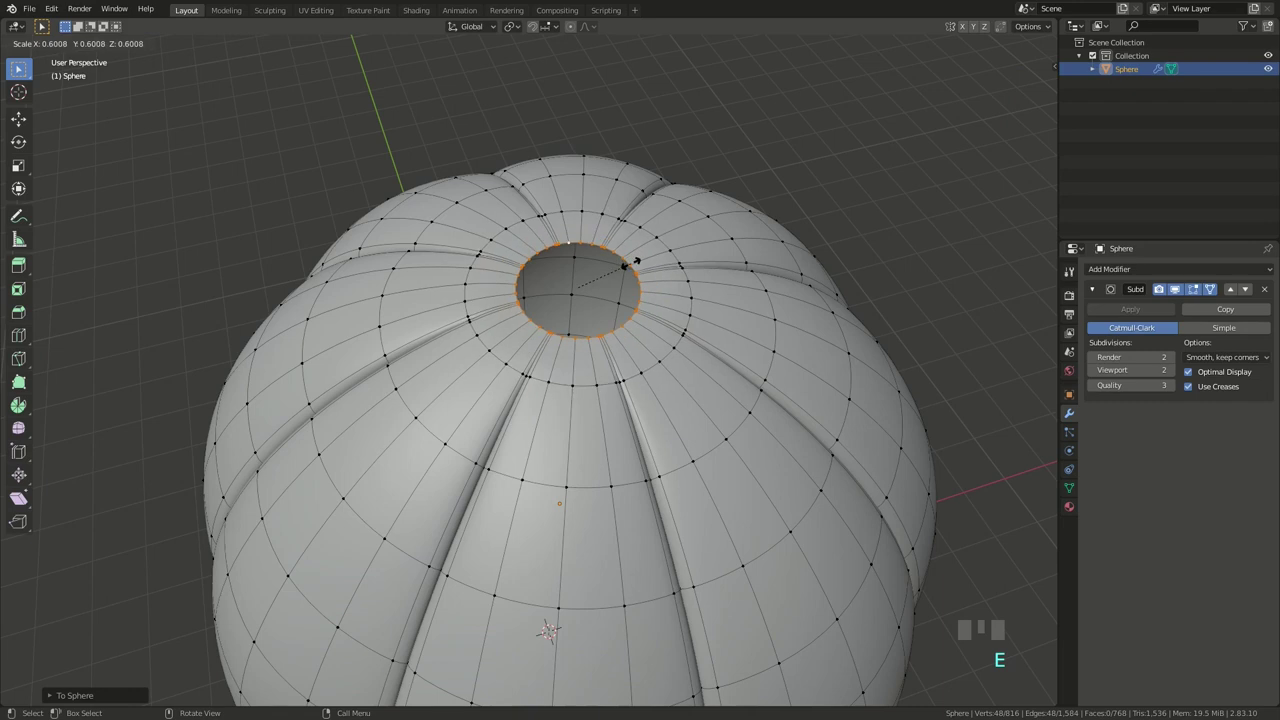
key("e")
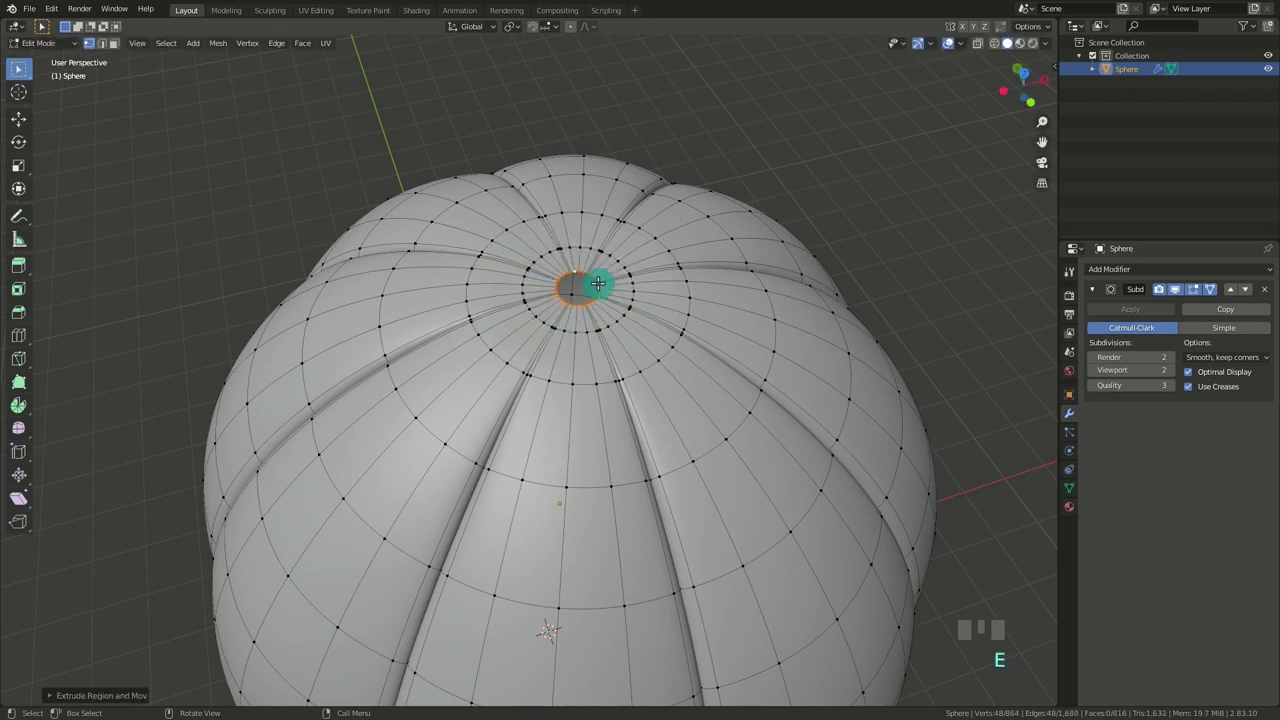
key("m")
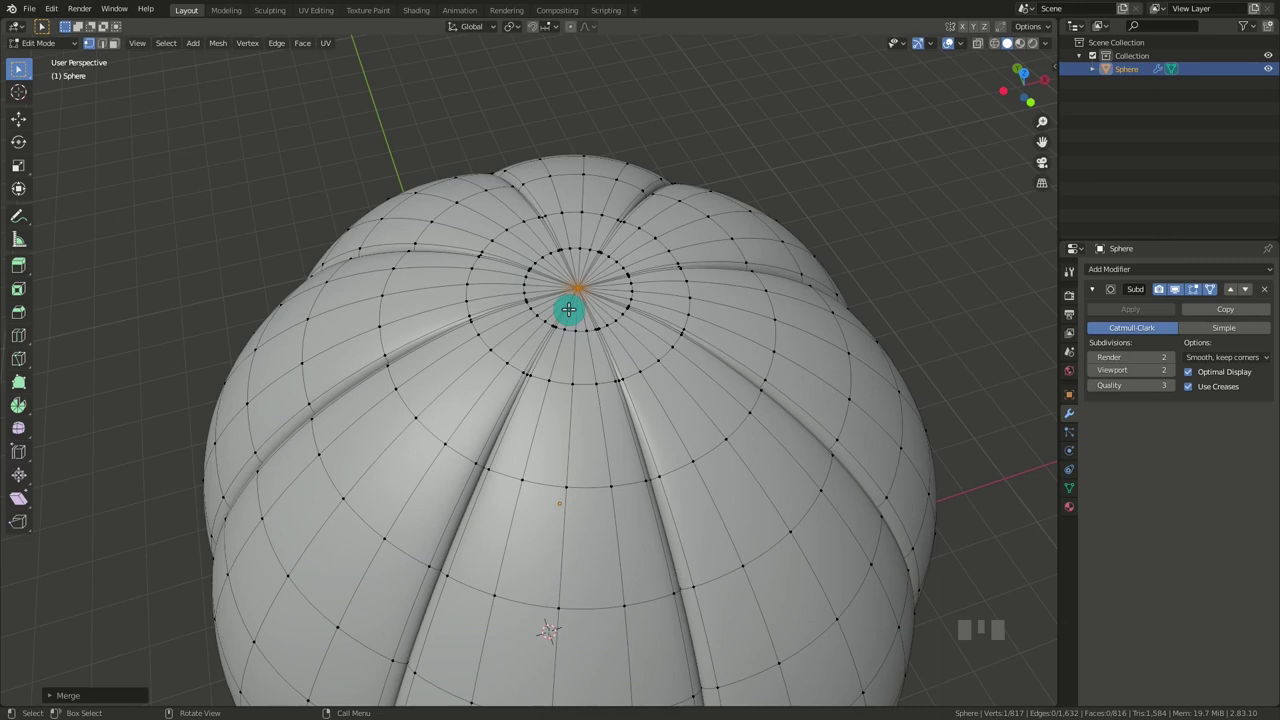
key("Tab")
scroll("down", 3)
left_click(1010, 40)
left_click(1010, 40)
left_click_drag(1040, 142, 1010, 40)
In X-ray, select the bottom opening ring and scale it flat on Z, then return to object mode.
key("Tab")
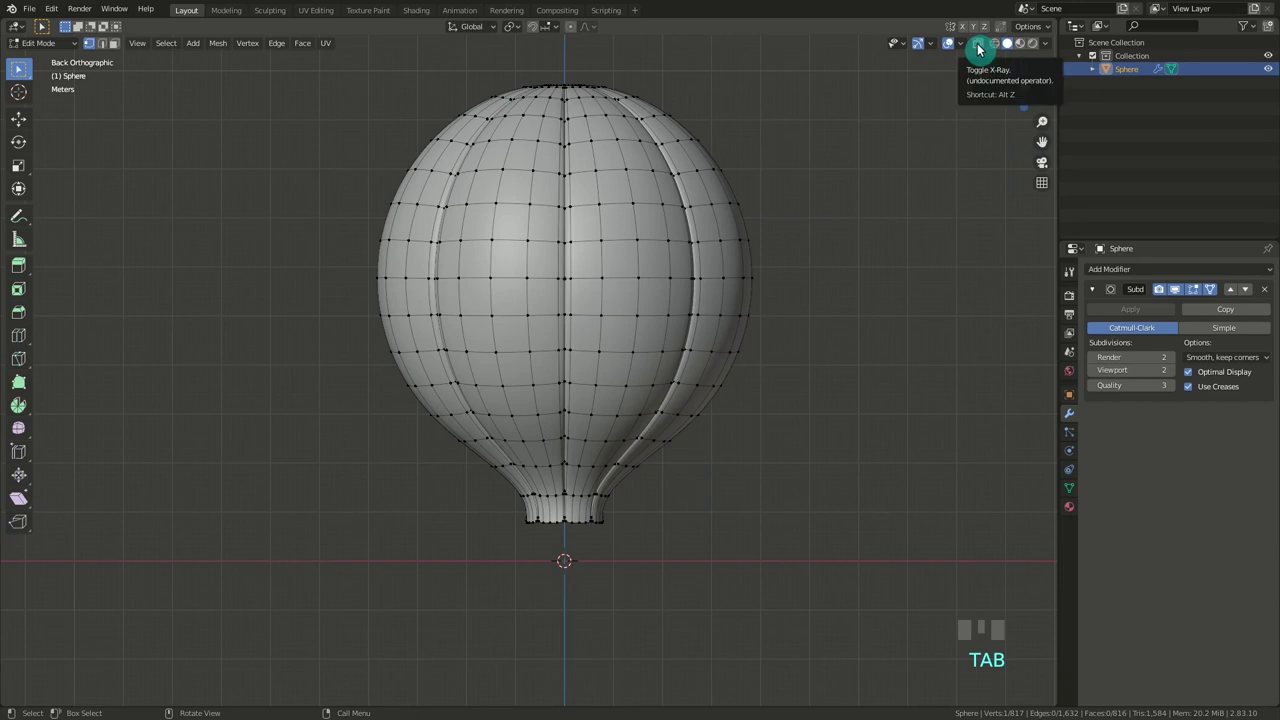
left_click(980, 47)
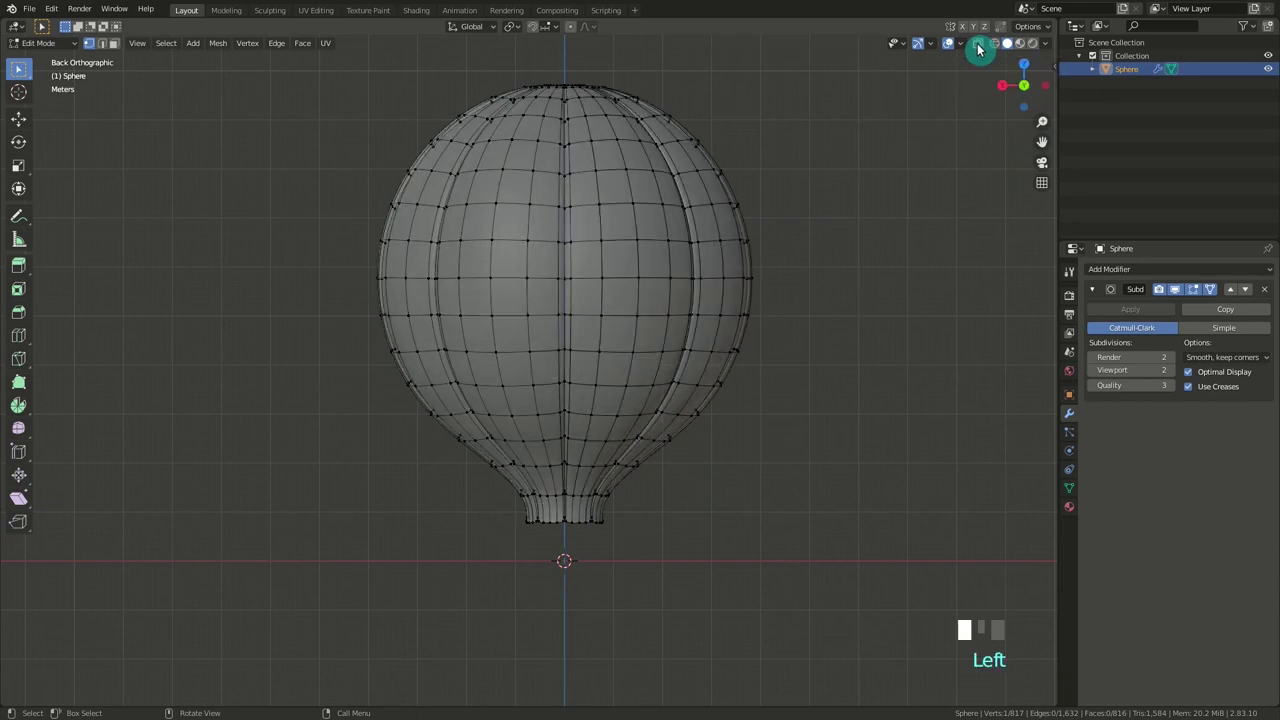
left_click(1010, 40)
type("+z+")
key("s")
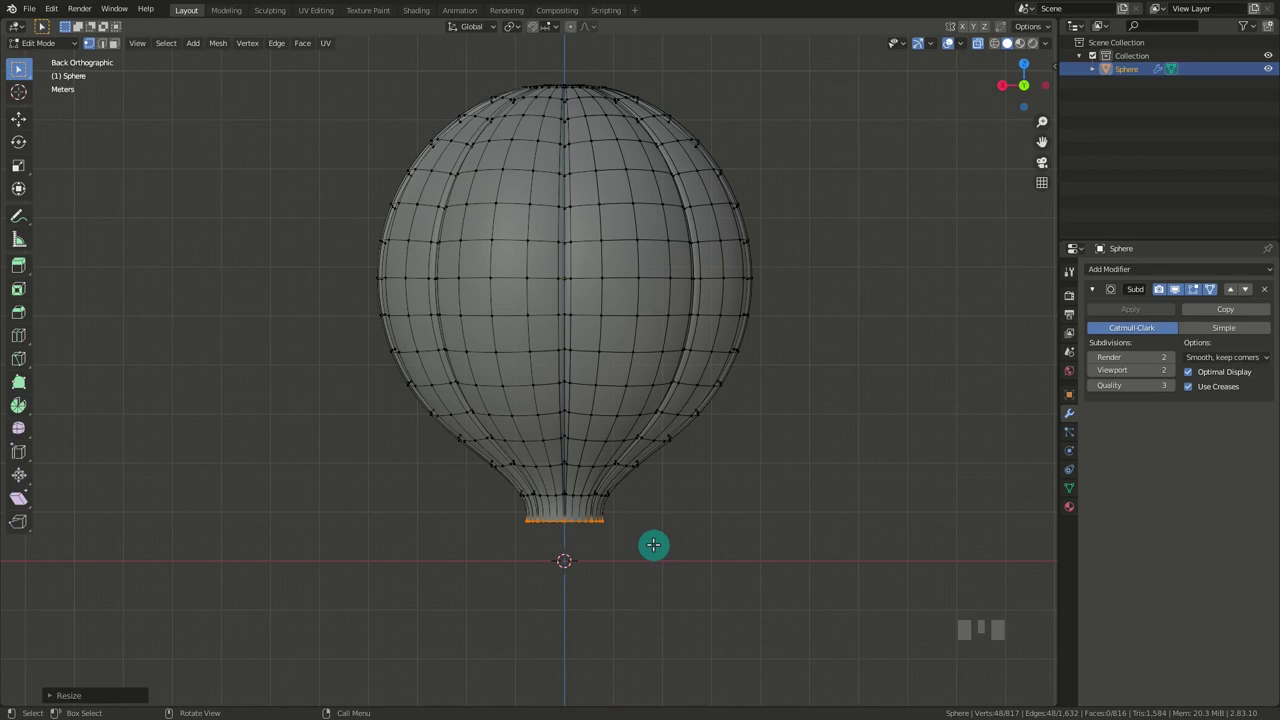
key("Tab")
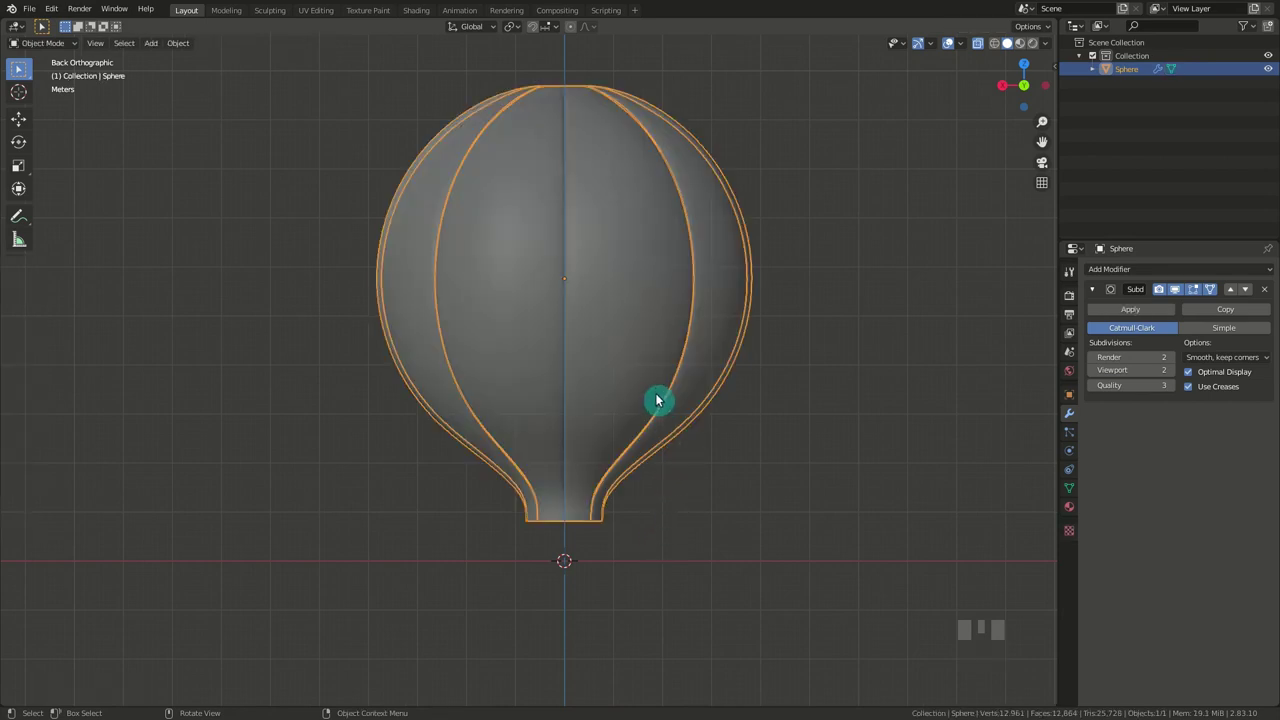
Move the envelope up on Z and confirm its raised position above the origin.
key("g")
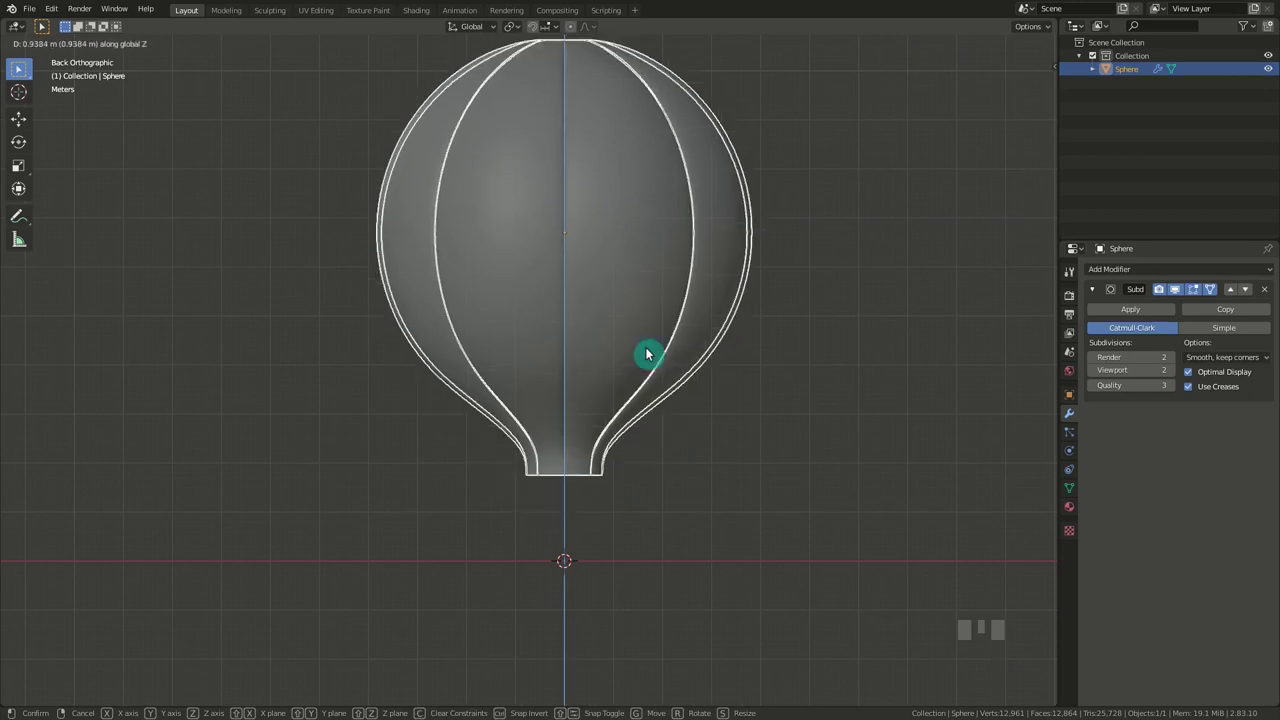
left_click(793, 411)
left_click_drag(984, 46, 690, 529)
Add a circle mesh at the origin and view it in perspective for editing.
key("shift+a")
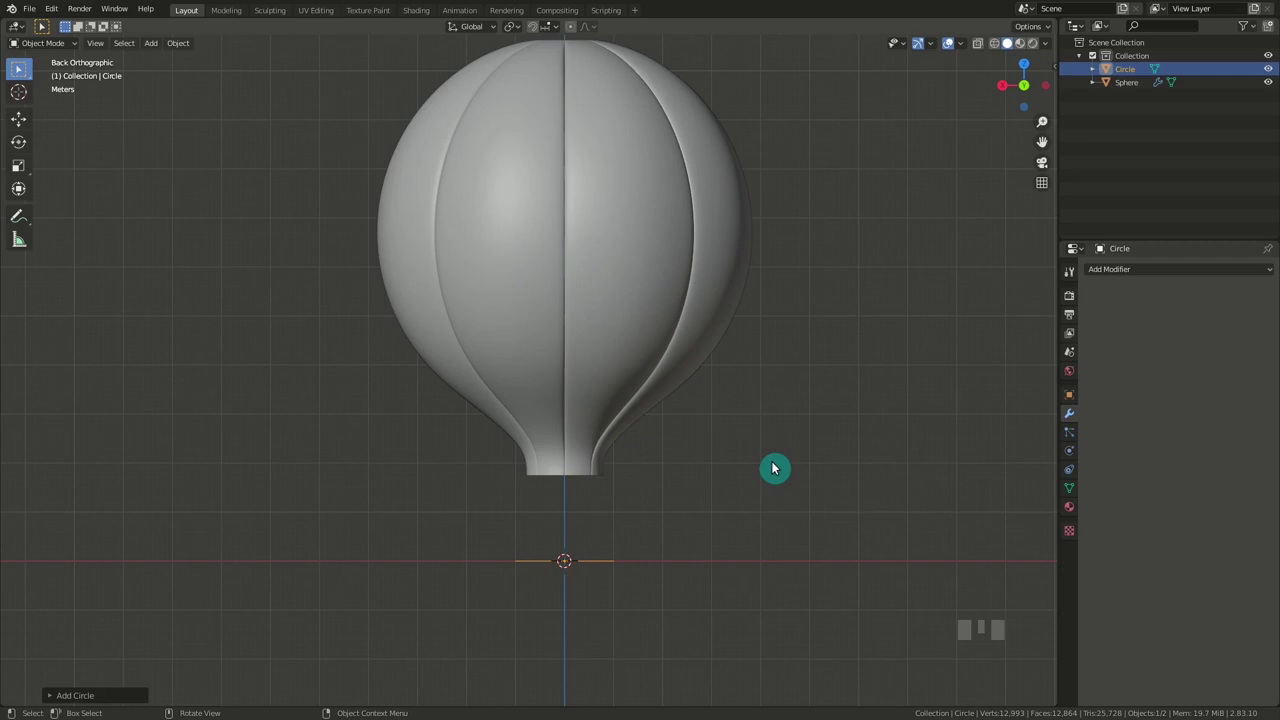
left_click(1010, 40)
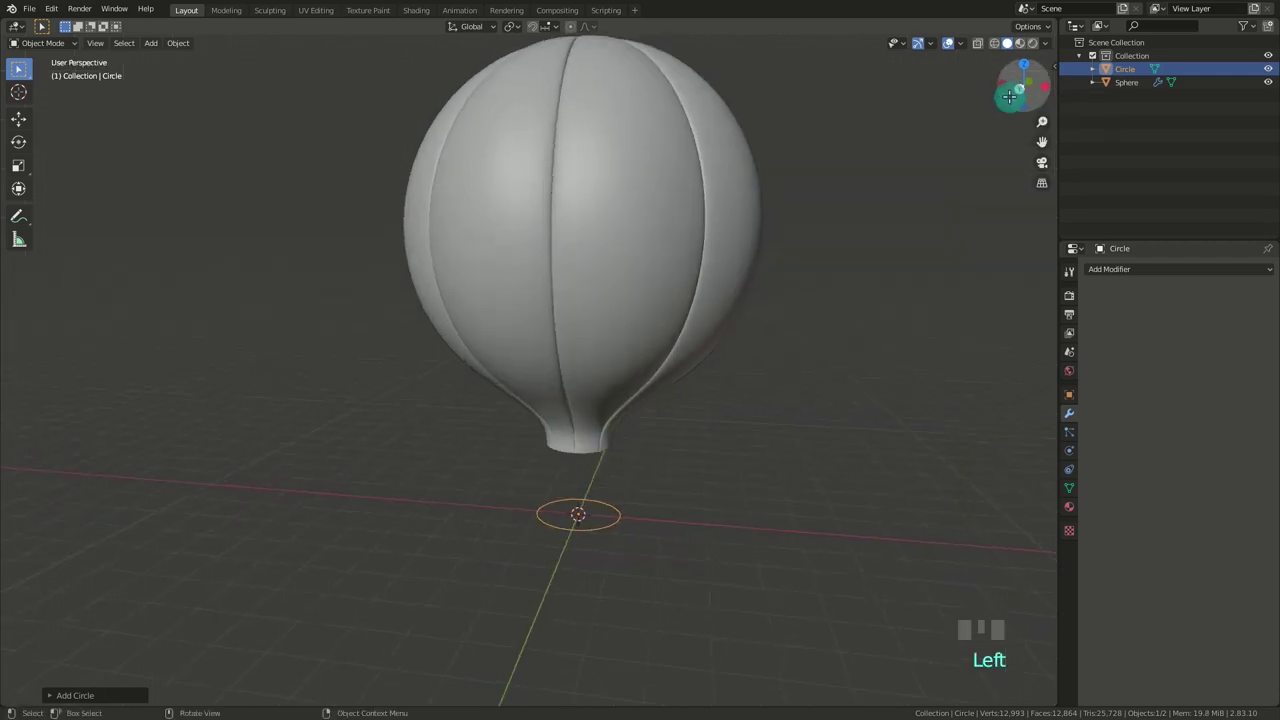
scroll("up", 3)
key("Tab")
Close the circle's bottom by merging an inner ring at centre, then extrude the rim up into basket walls.
key("e")
key("e")
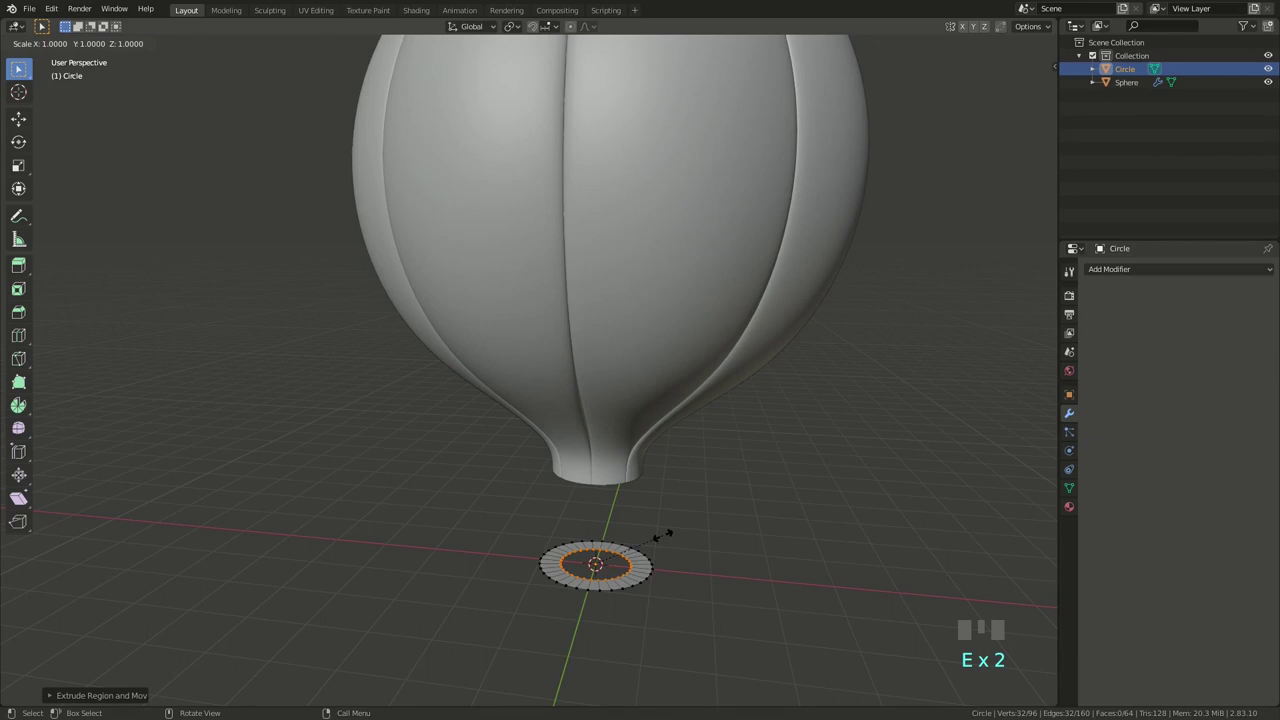
key("m")
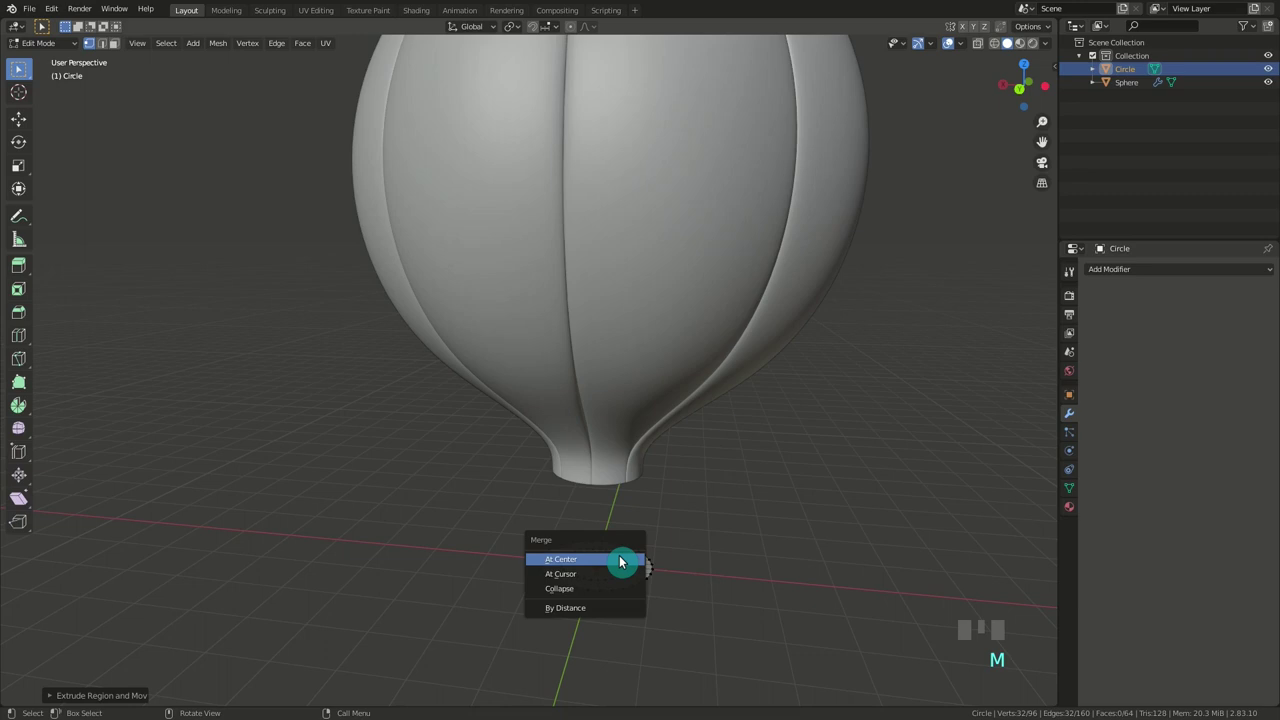
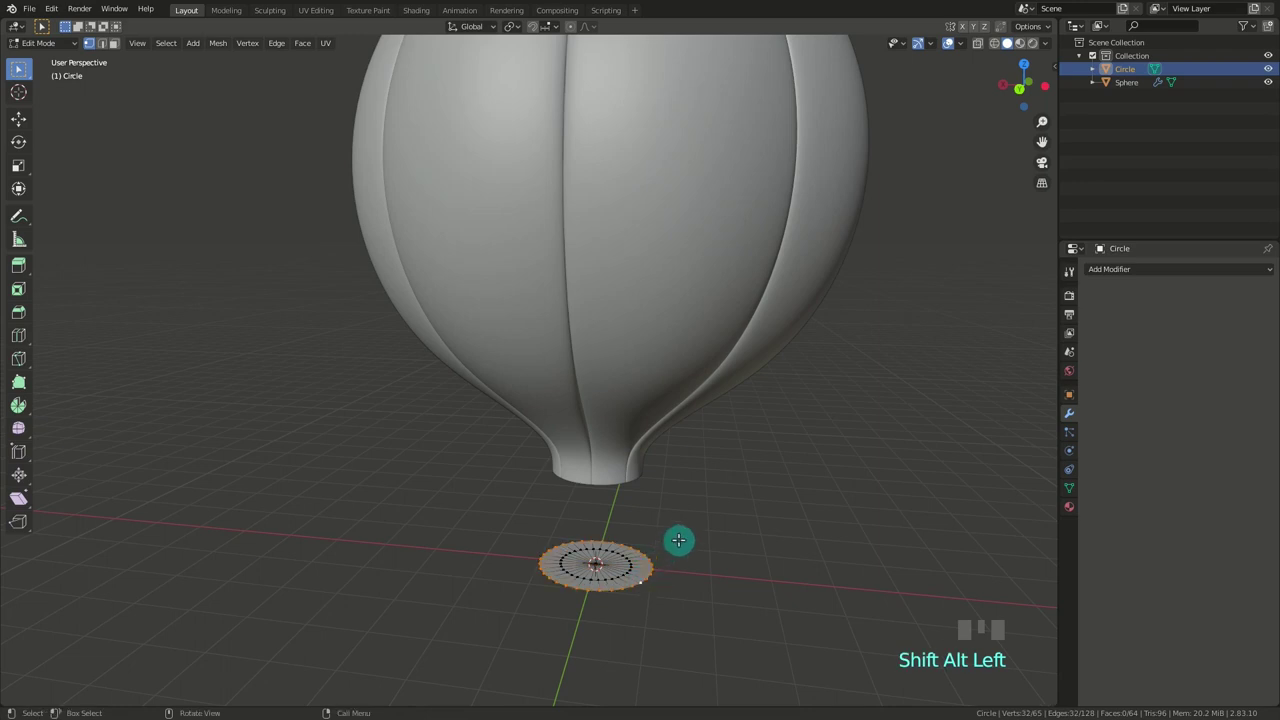
key("e")
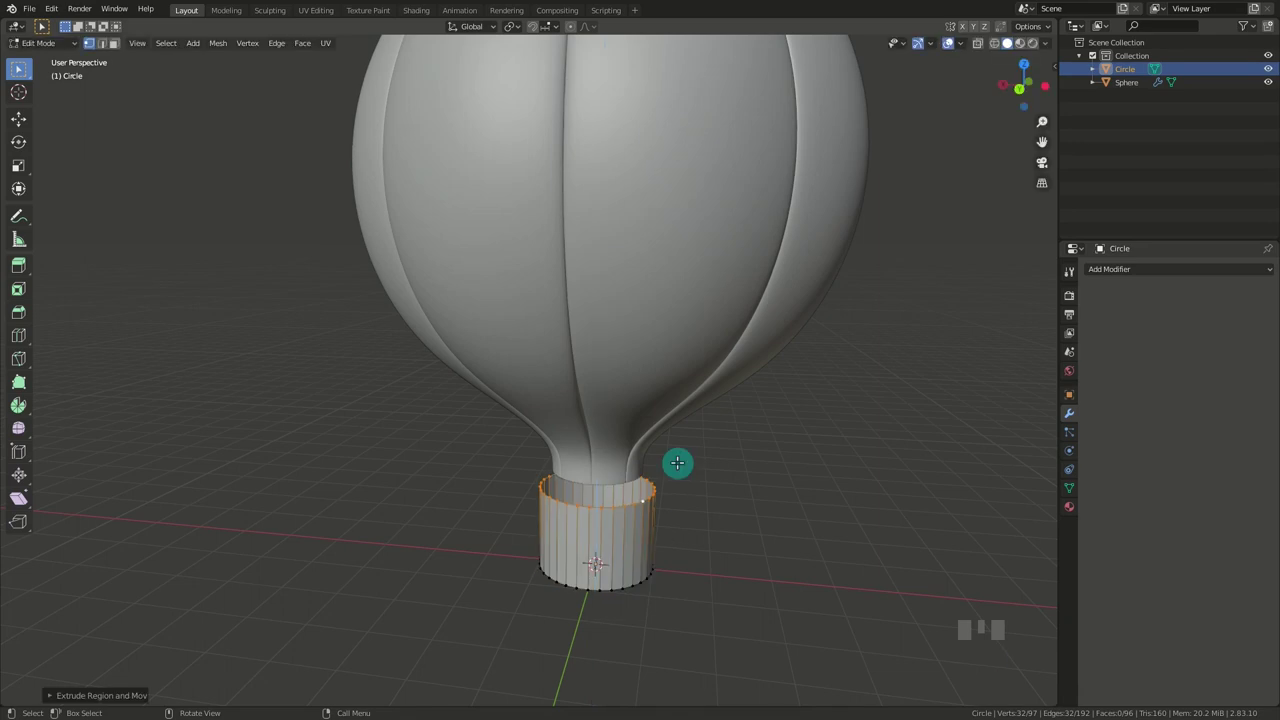
key("Tab")
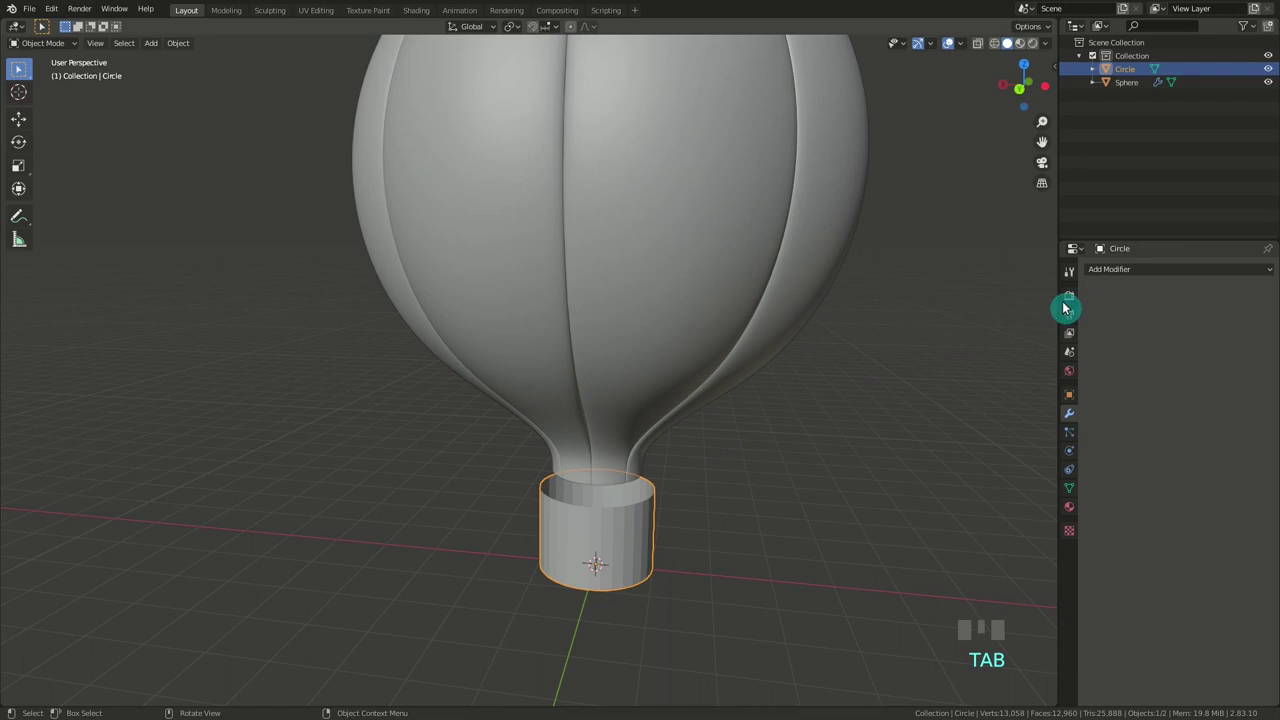
Add Subdivision Surface smoothing to the basket with viewport level 2.
left_click_drag(1109, 272, 1048, 481)
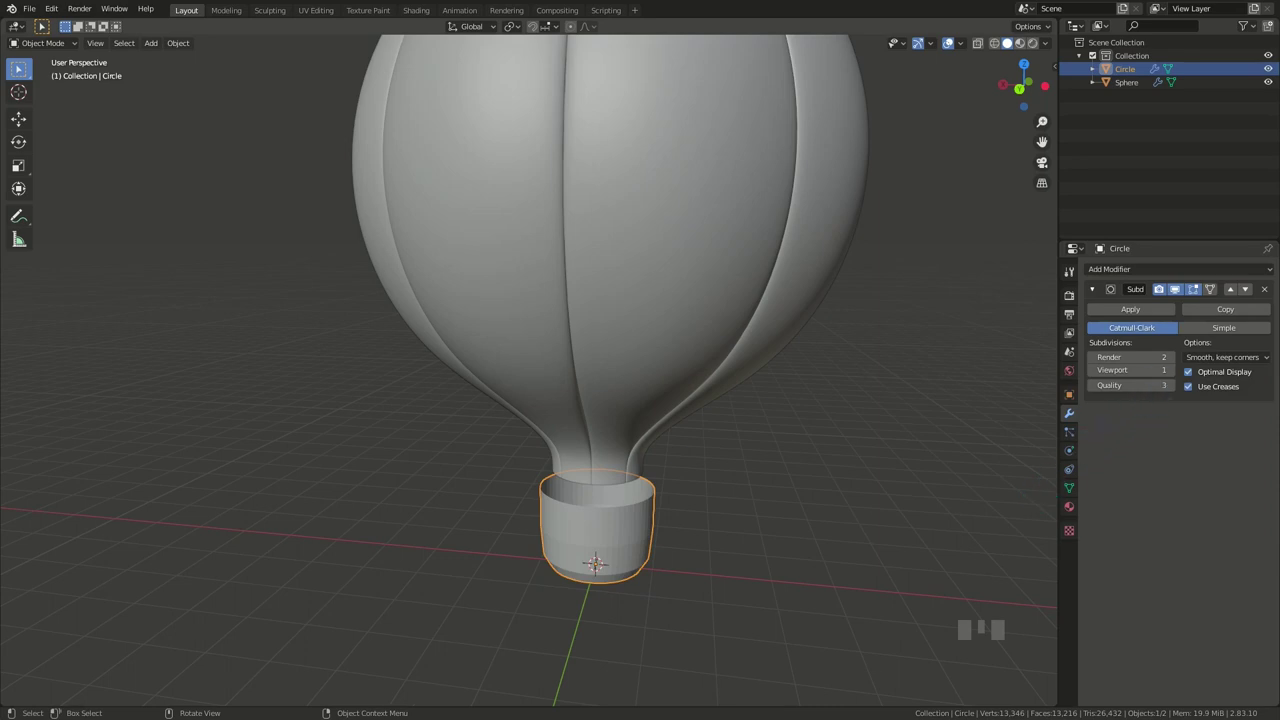
left_click_drag(1177, 375, 1213, 294)
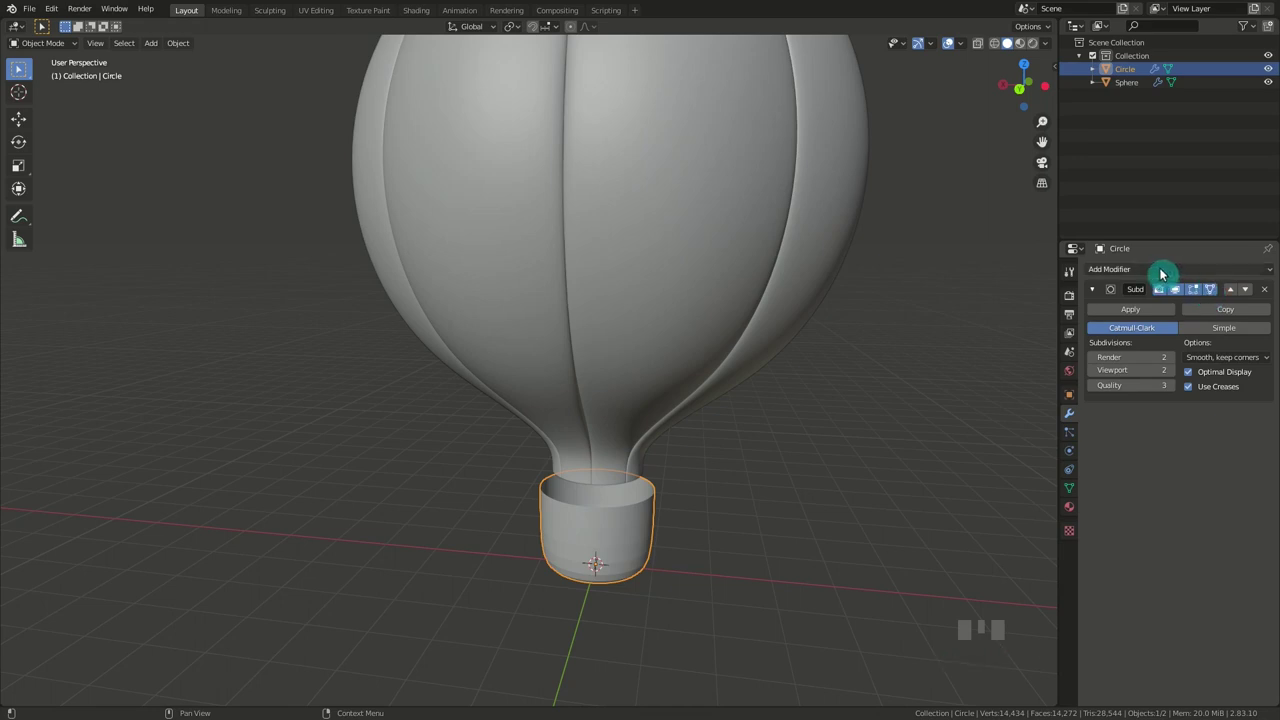
Add a Solidify modifier giving the basket walls about -0.15 m thickness, offset -1.
left_click_drag(1165, 274, 1026, 479)
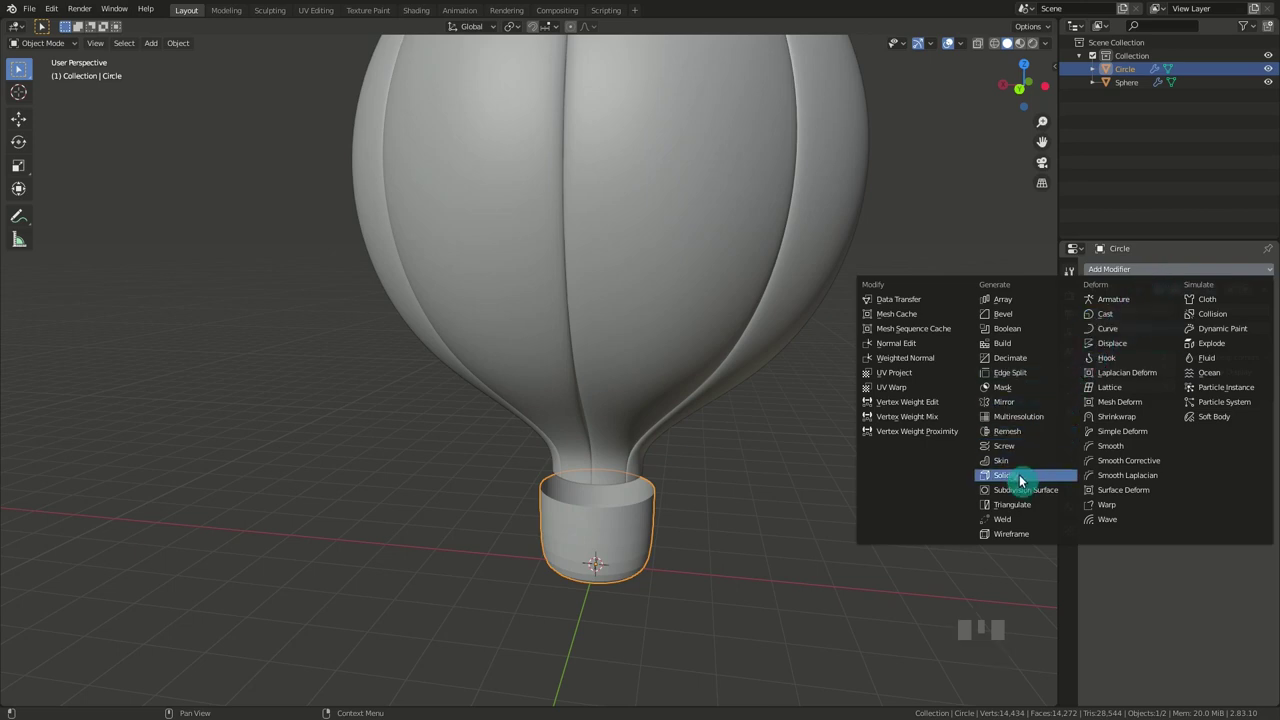
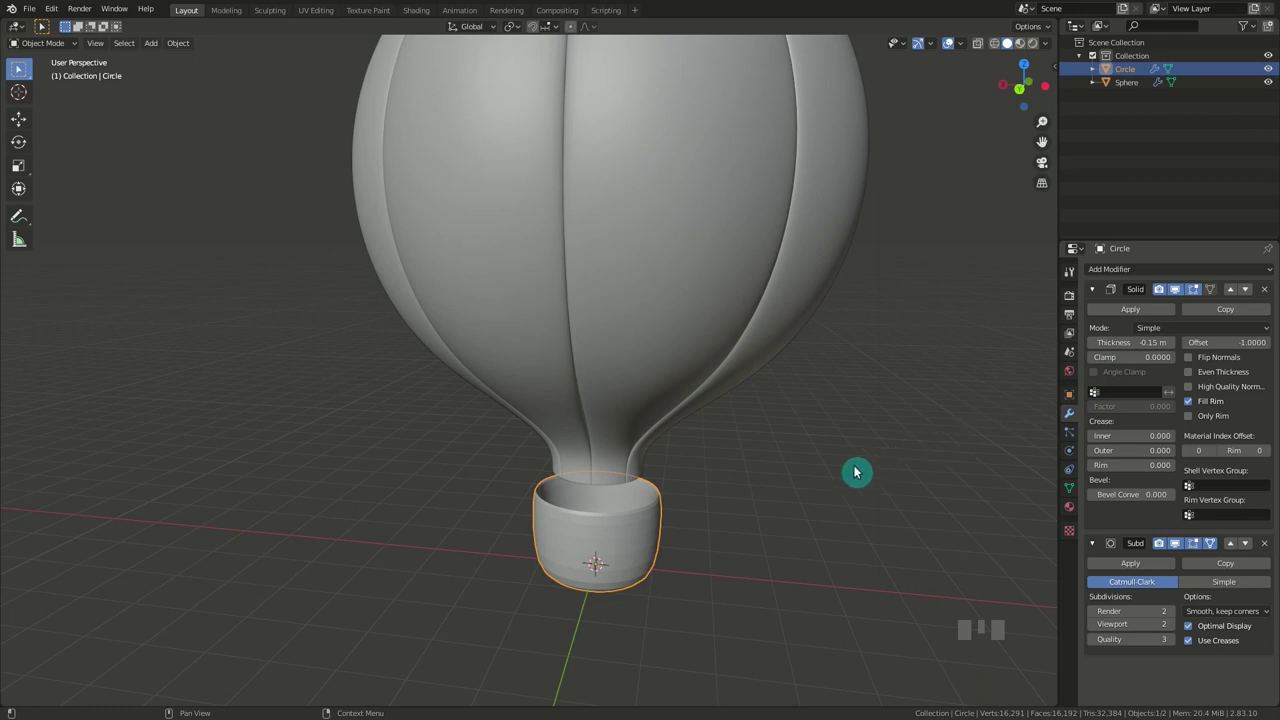
left_click_drag(641, 528, 1010, 40)
Switch to Back view and scale the basket down narrower.
left_click(1010, 40)
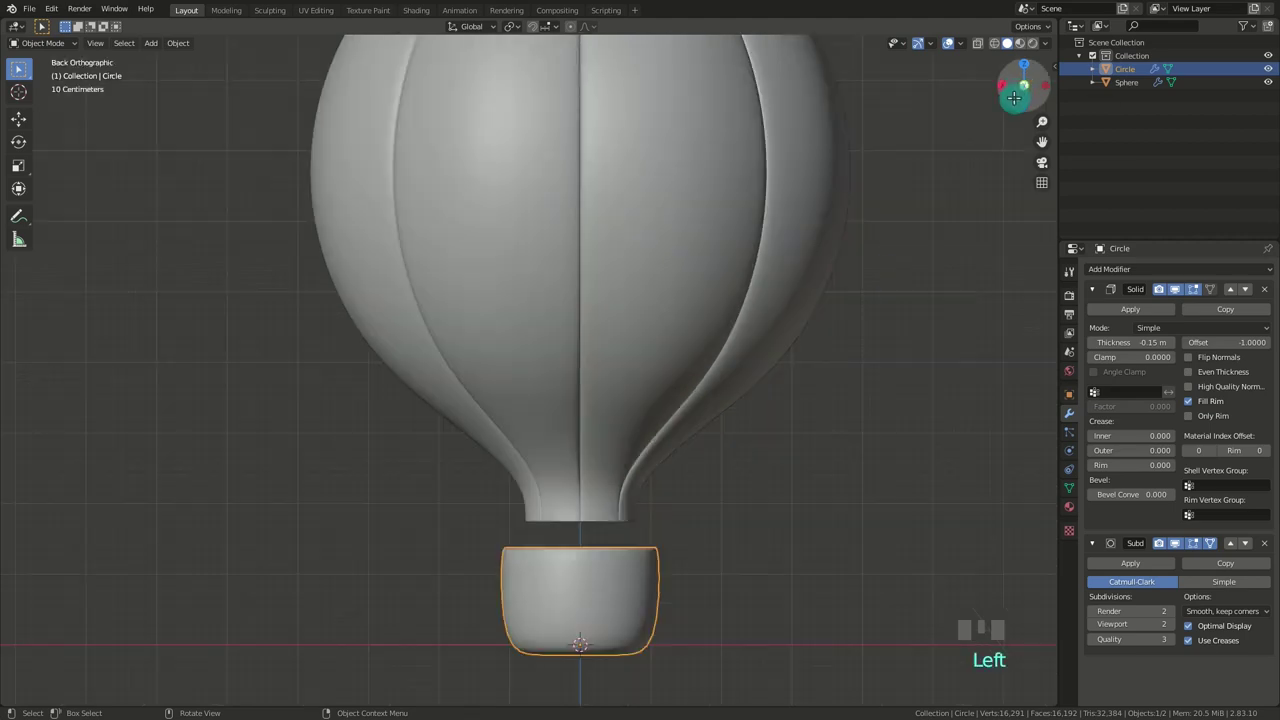
scroll("down", 3)
key("Tab")
key("g")
key("Tab")
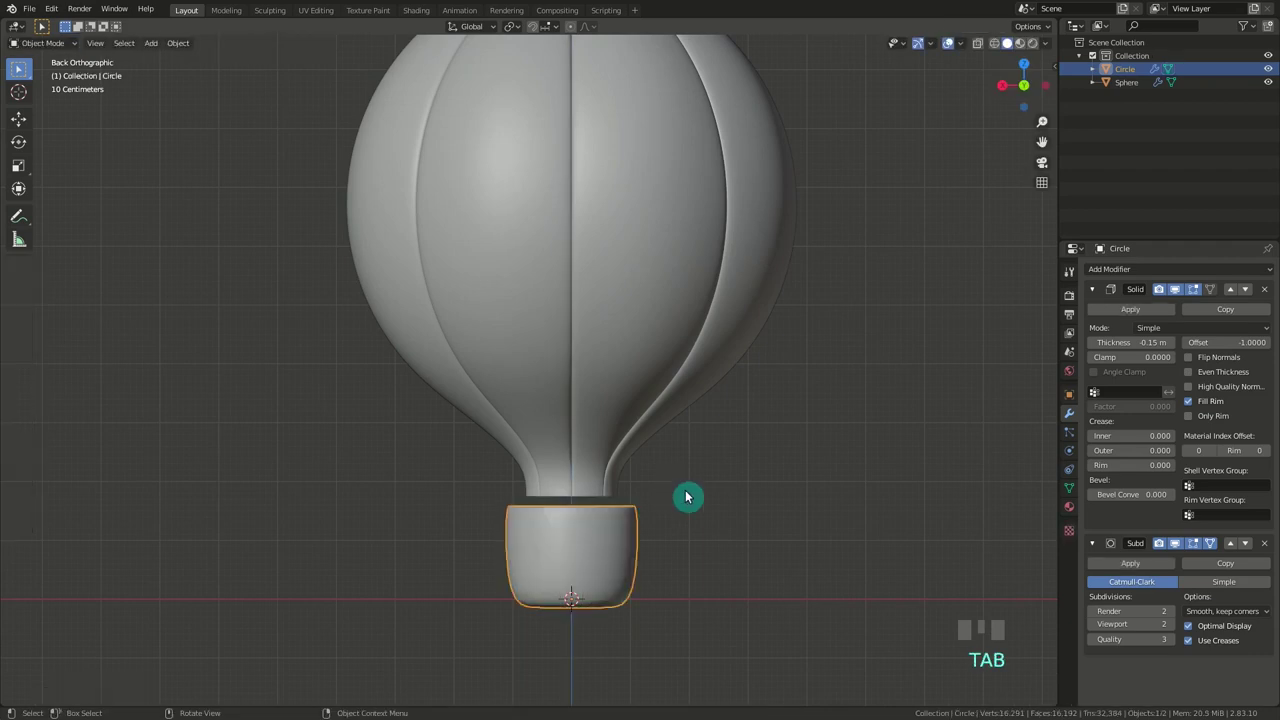
key("s")
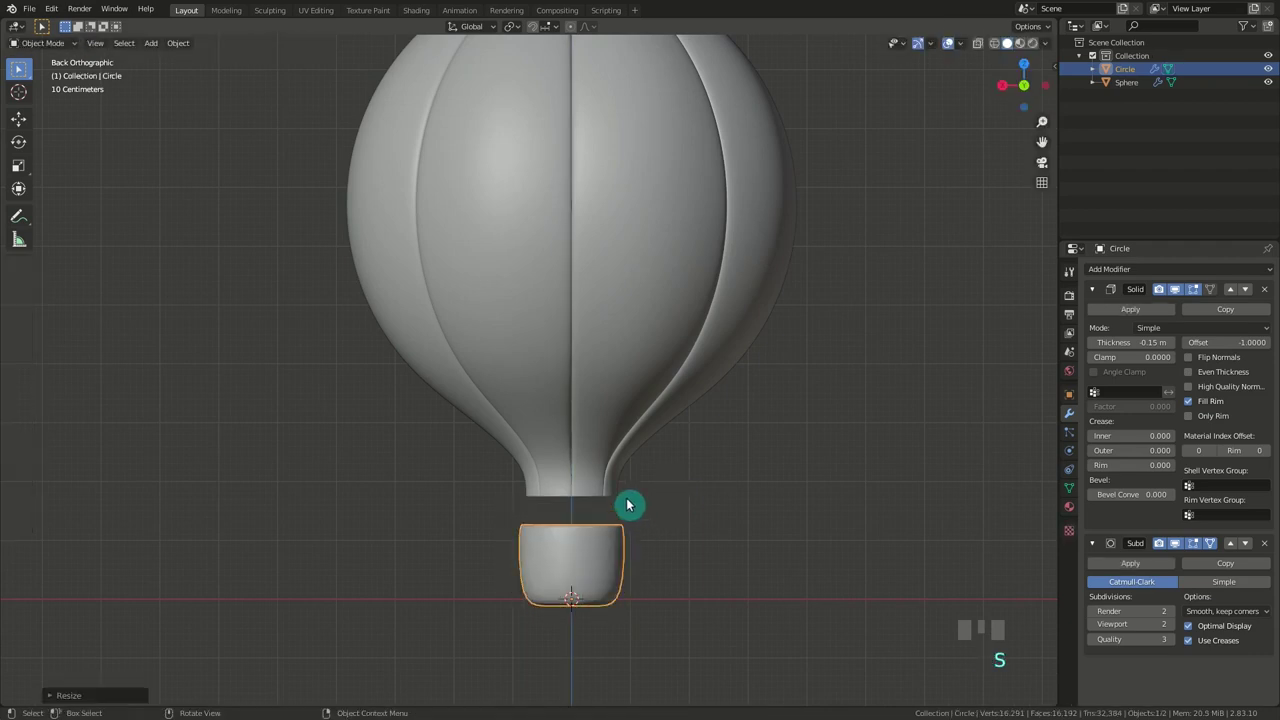
Lower the balloon envelope about 0.68 m closer to the basket.
left_click(615, 464)
key("g")
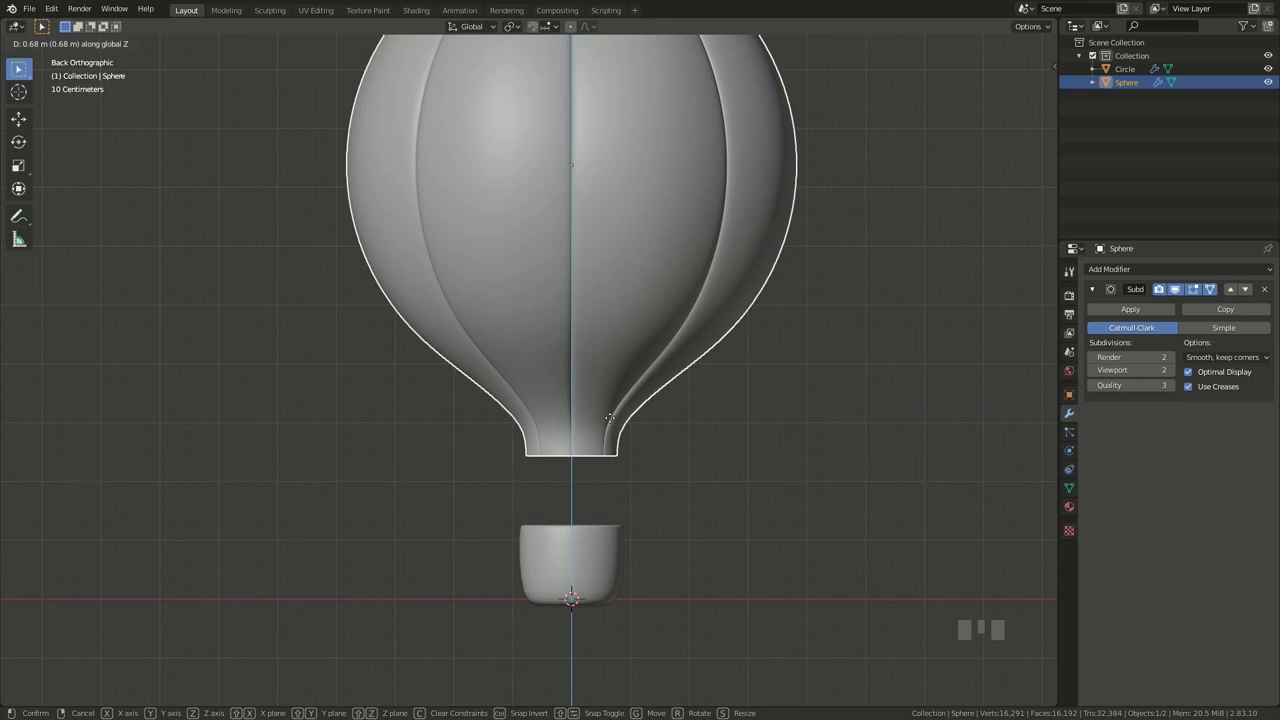
left_click(678, 479)
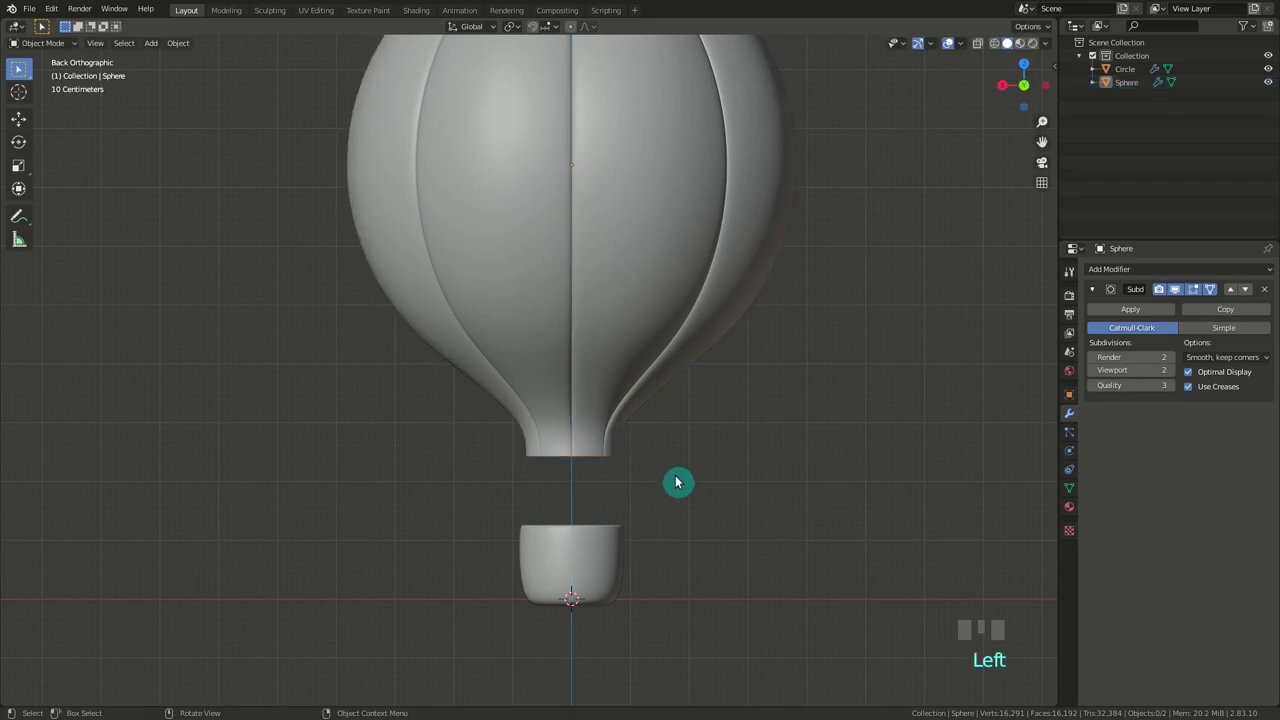
Add a circle at the envelope's opening and extrude it vertically downward into a ring.
key("shift+a")
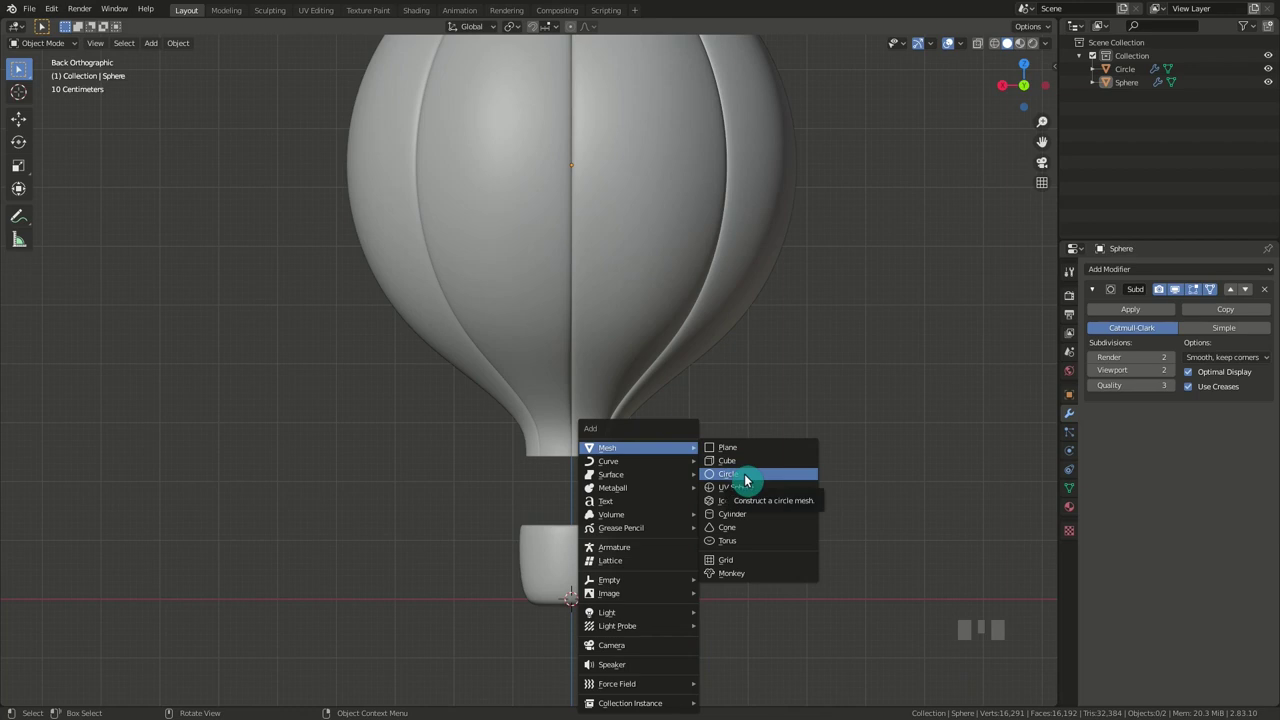
key("g")
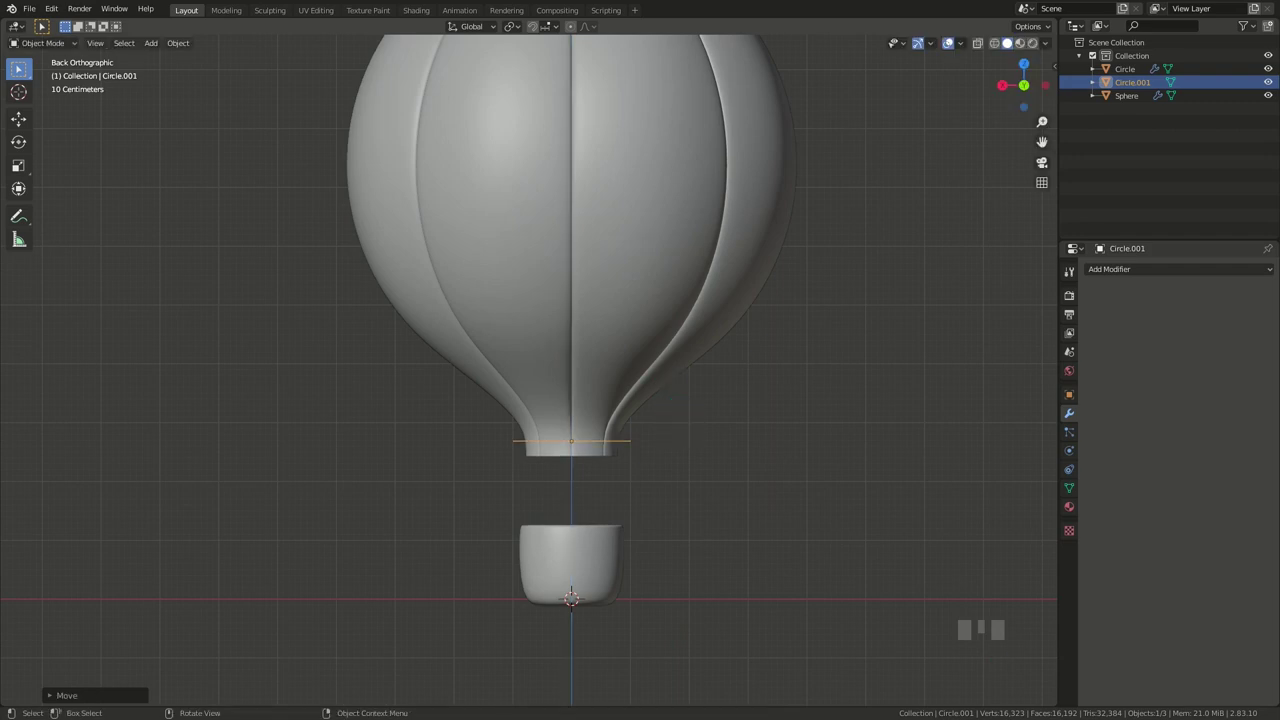
key("s")
key("Tab")
key("e")
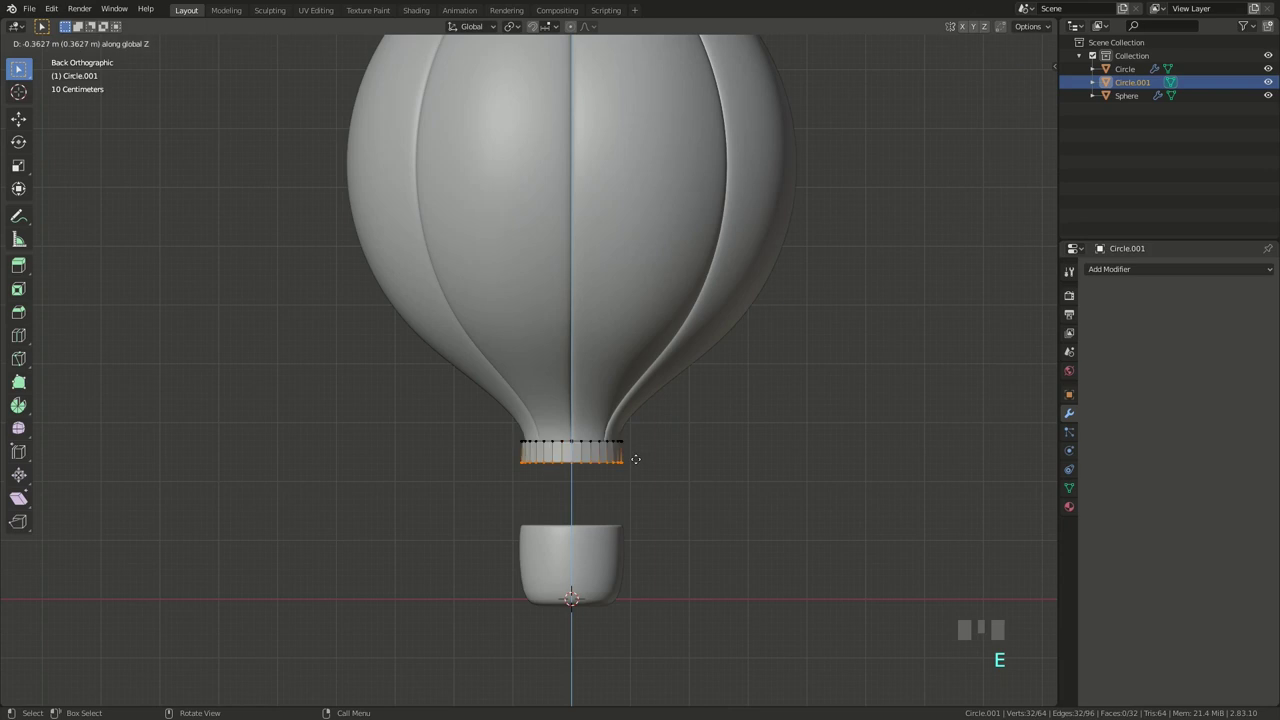
key("Tab")
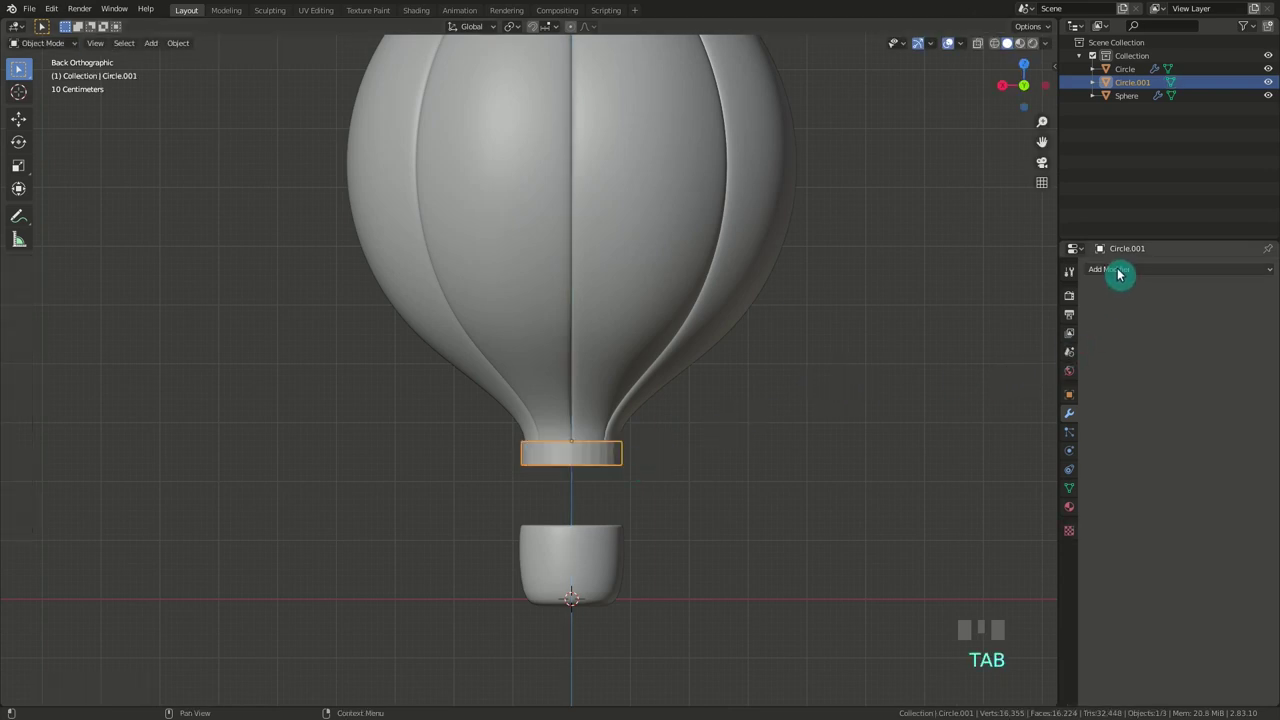
Add Solidify above Subdivision on Circle.001 with about -0.09 m thickness.
left_click_drag(1120, 272, 1048, 492)
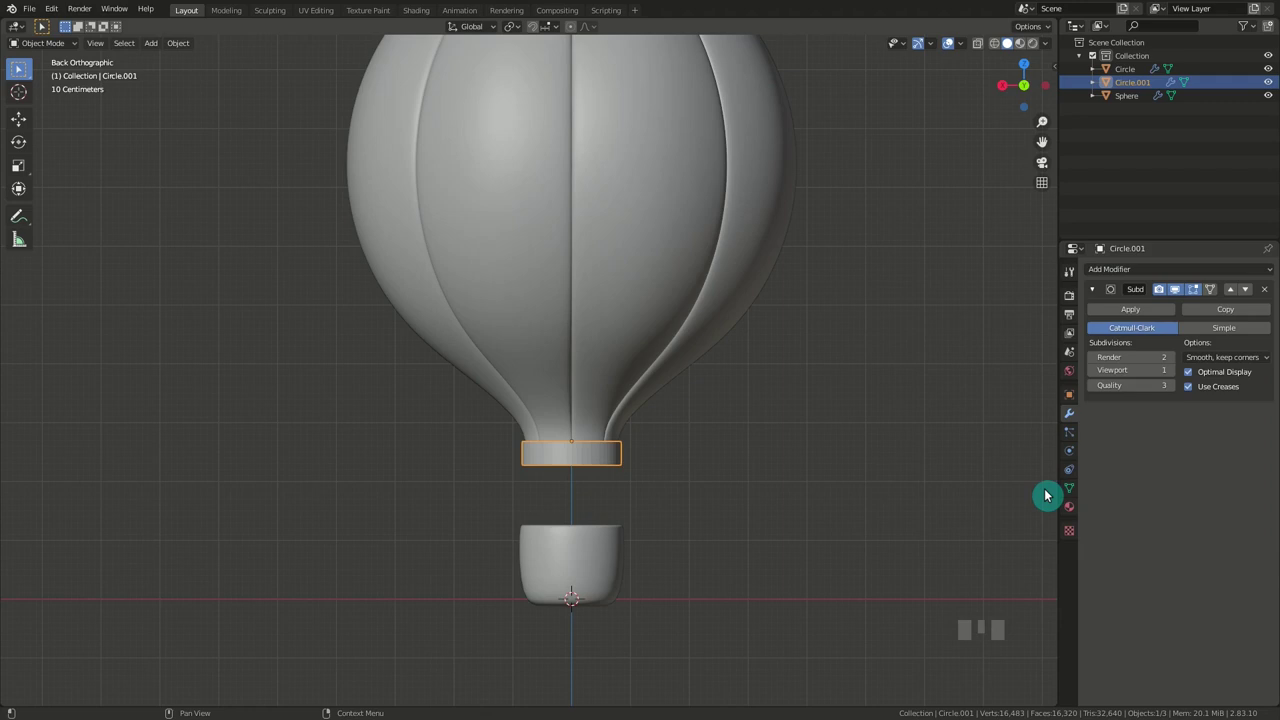
left_click_drag(1176, 372, 1180, 272)
left_click_drag(1176, 270, 1037, 478)
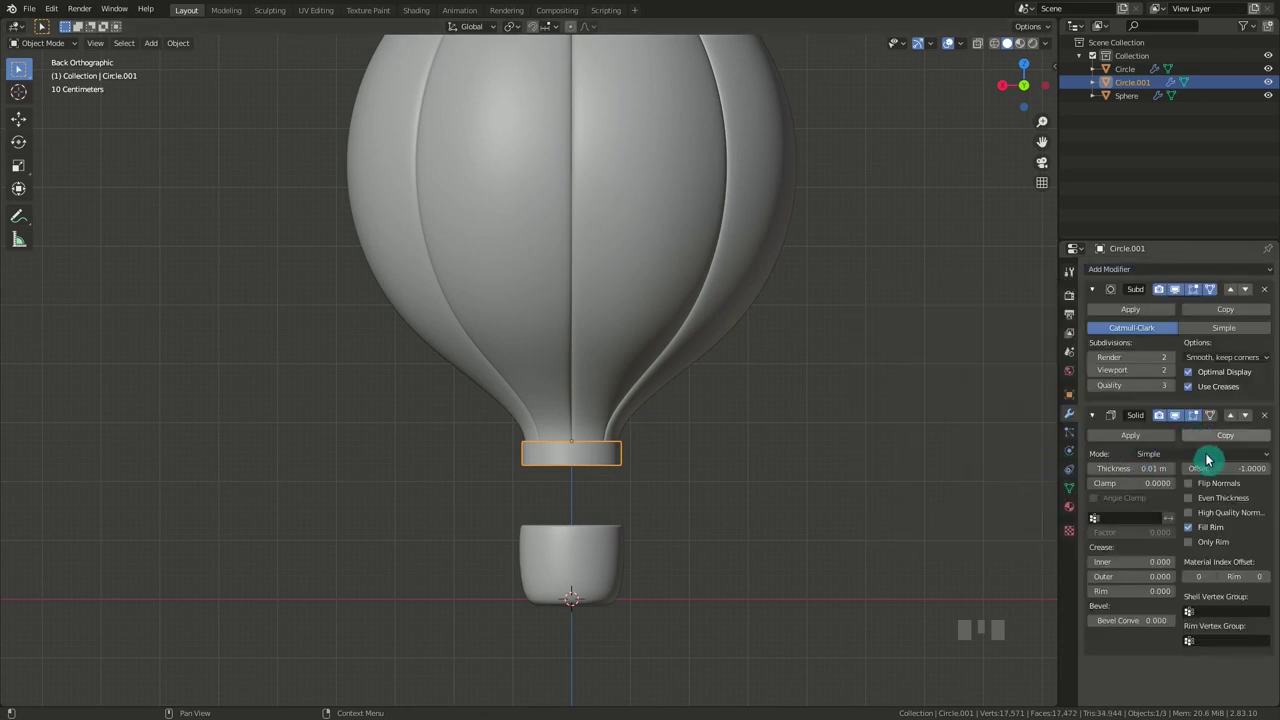
left_click_drag(1232, 417, 618, 453)
left_click_drag(618, 453, 679, 434)
Resize the ring band to sit just below the envelope neck.
key("s")
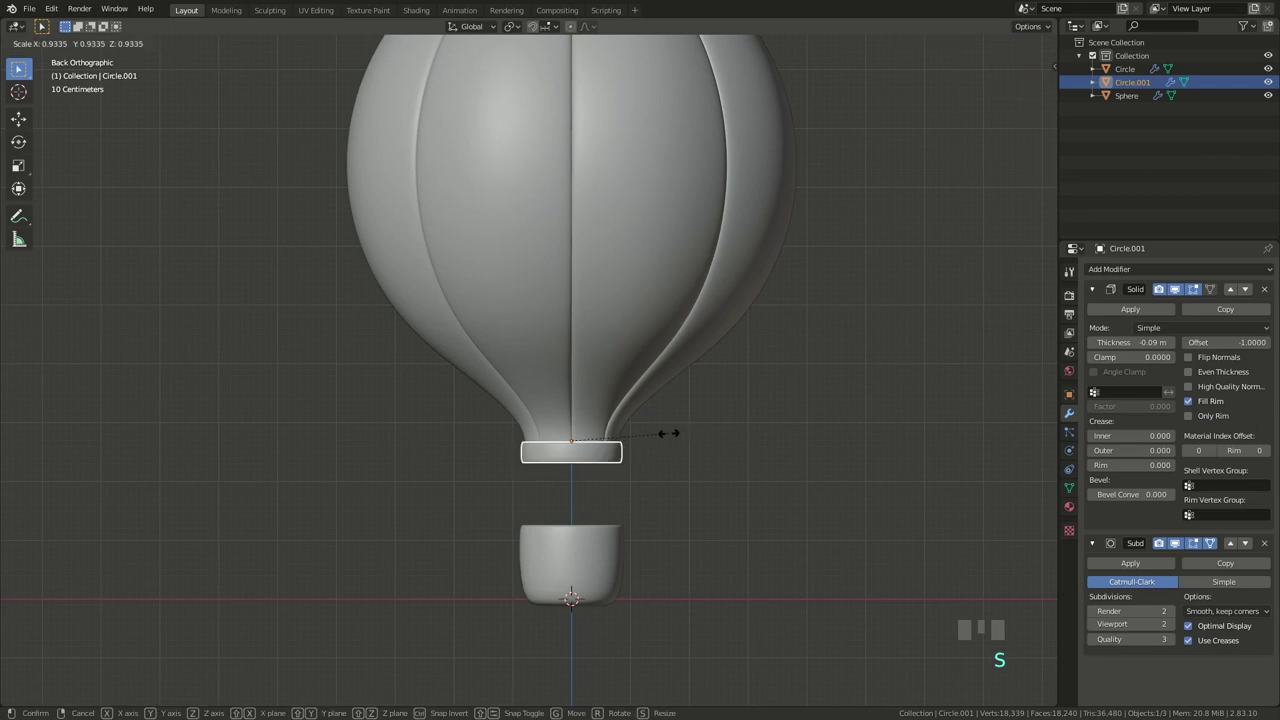
left_click(692, 446)
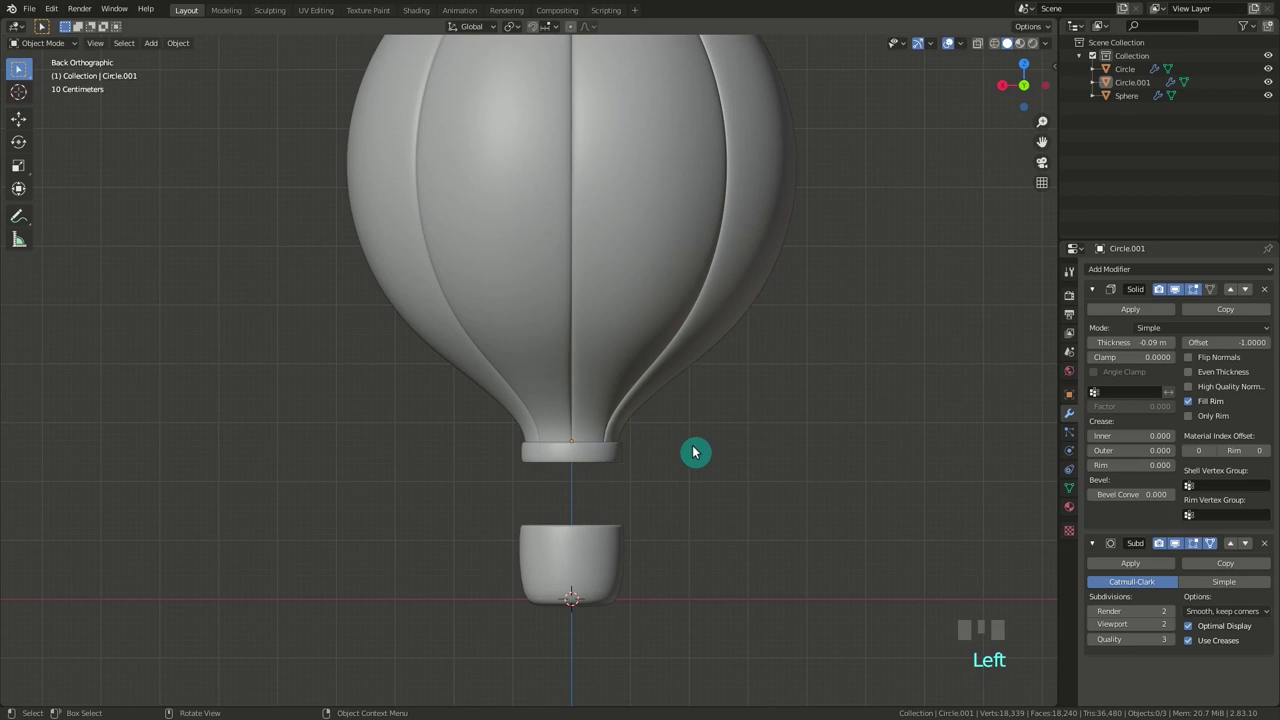
Hide Sphere, Circle and Circle.001 in the Outliner and enable the Extra Objects curve add-on.
left_click(680, 252)
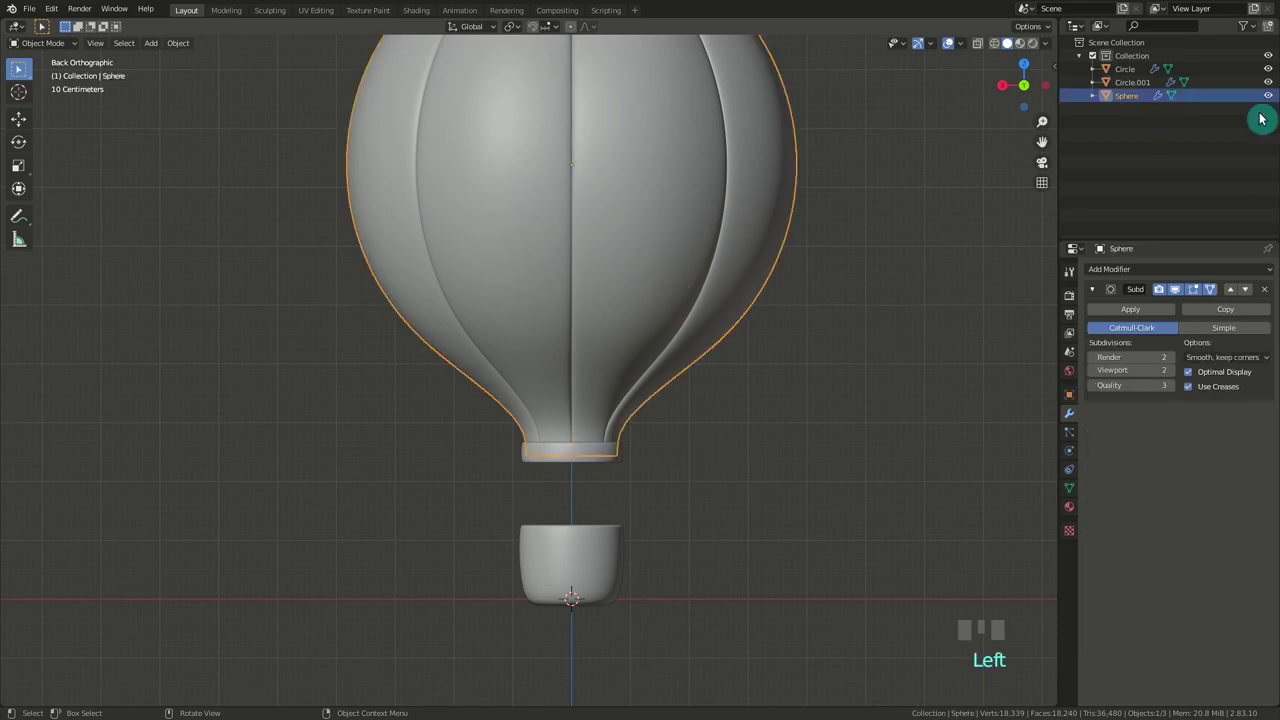
left_click(1270, 99)
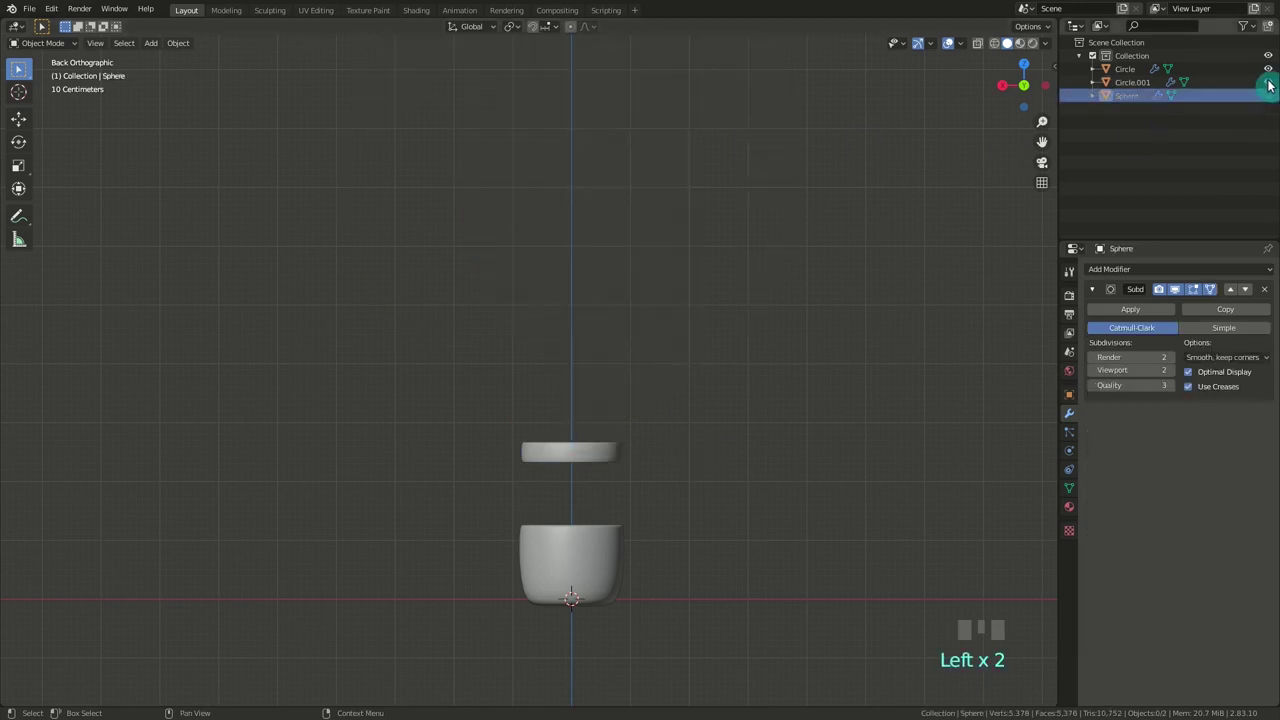
left_click(1270, 69)
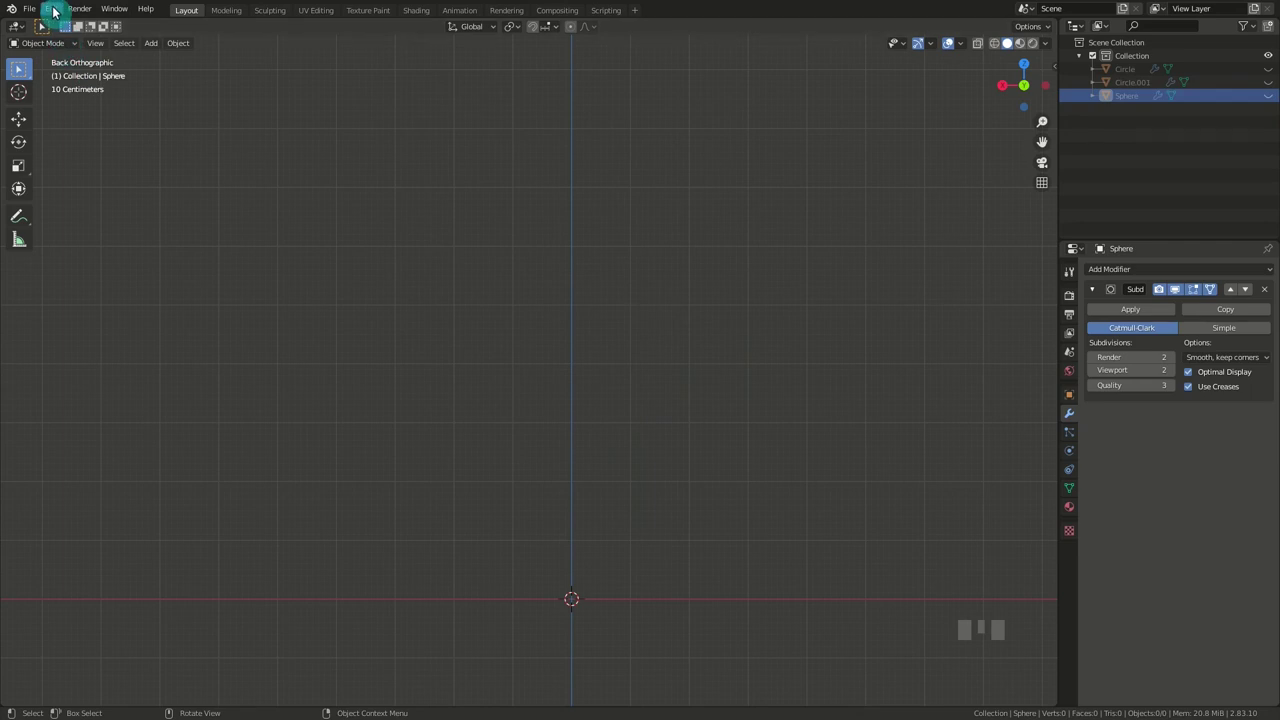
left_click_drag(56, 10, 90, 178)
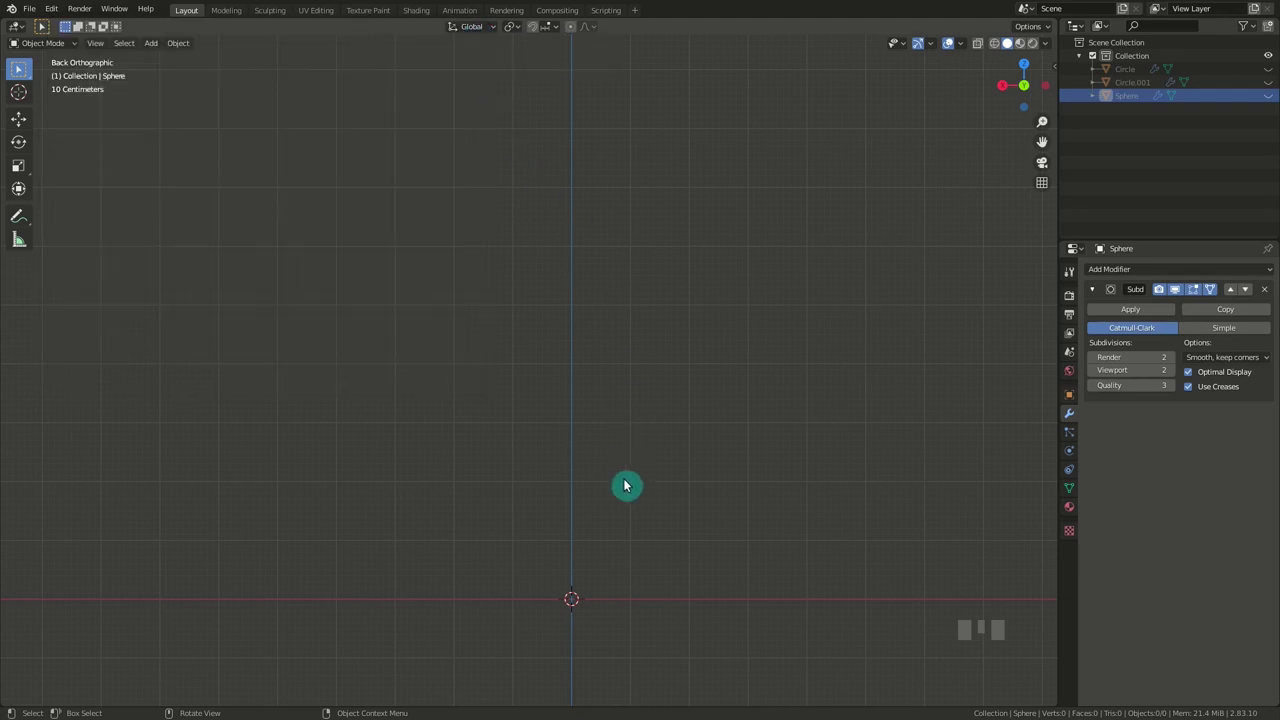
Add a 3D Cycloid curve (R 1.30, r 0.01, d 0.06, resolution 100) and edit it from above.
key("shift+a")
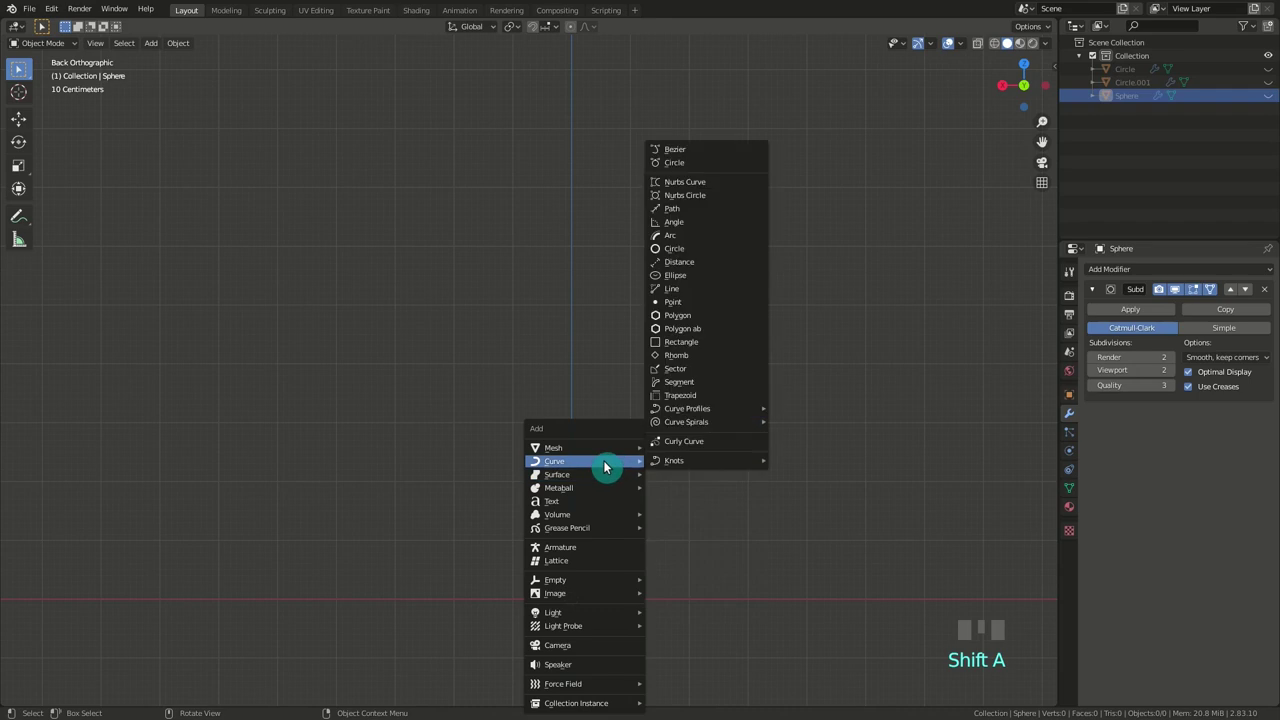
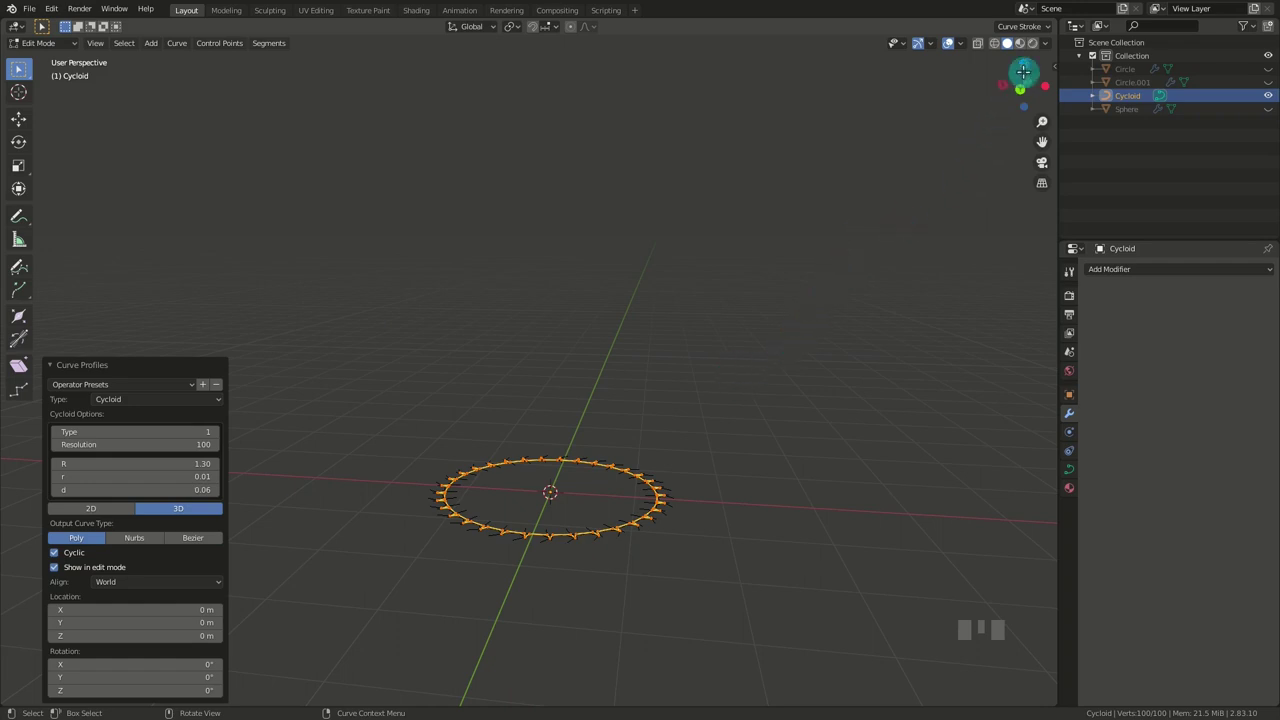
left_click(1010, 40)
left_click_drag(1010, 40, 1021, 173)
key("Tab")
scroll("up", 3)
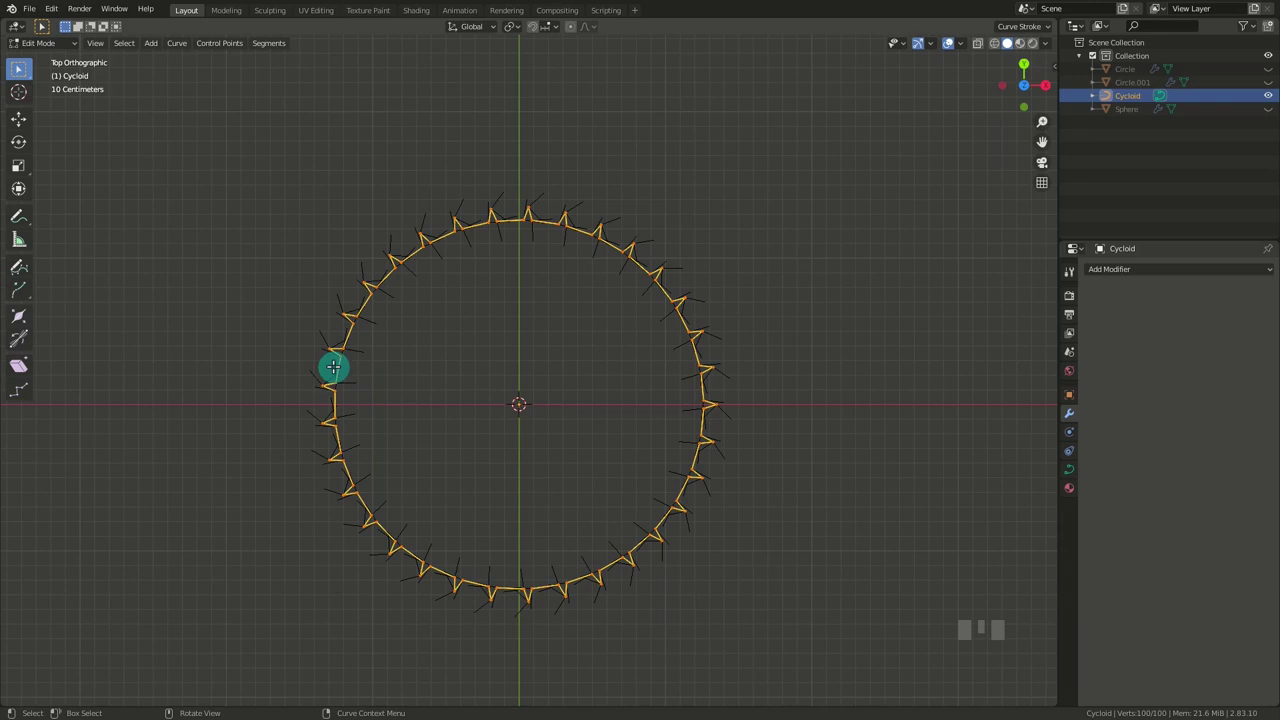
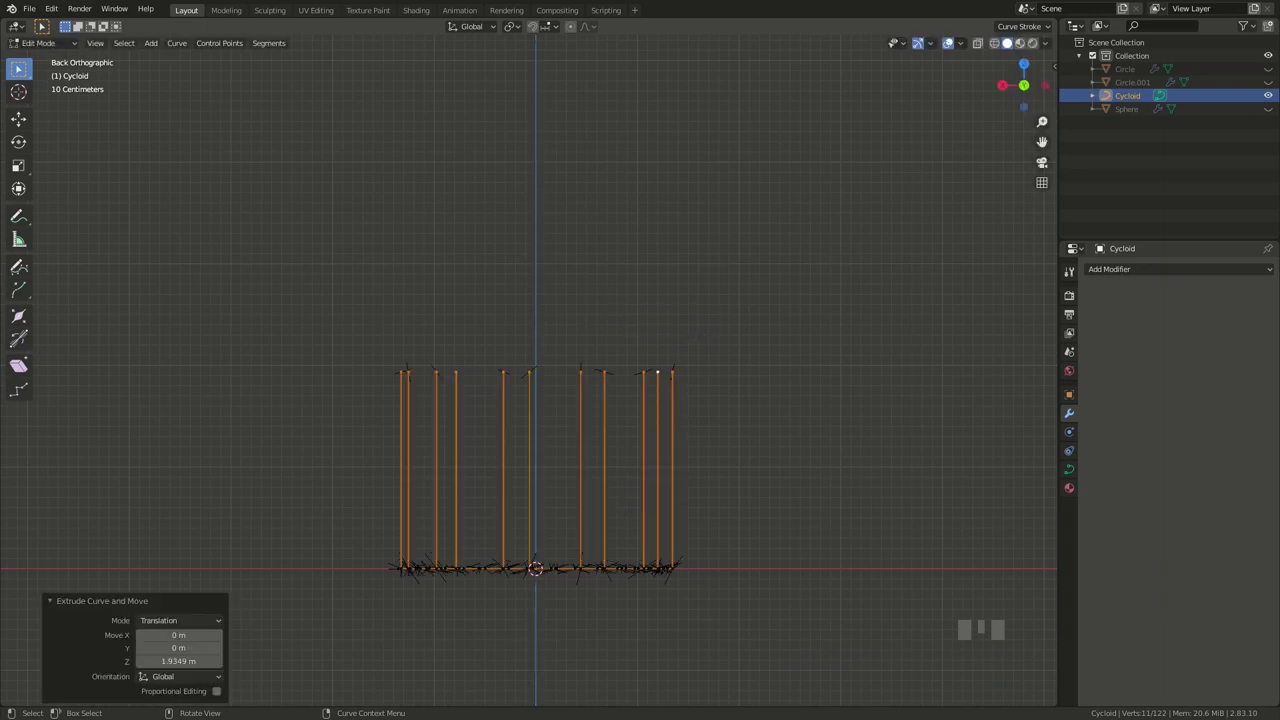
Give the cycloid rope strands a 0.02 m Bevel Depth in the curve geometry settings.
key("s")
key("Tab")
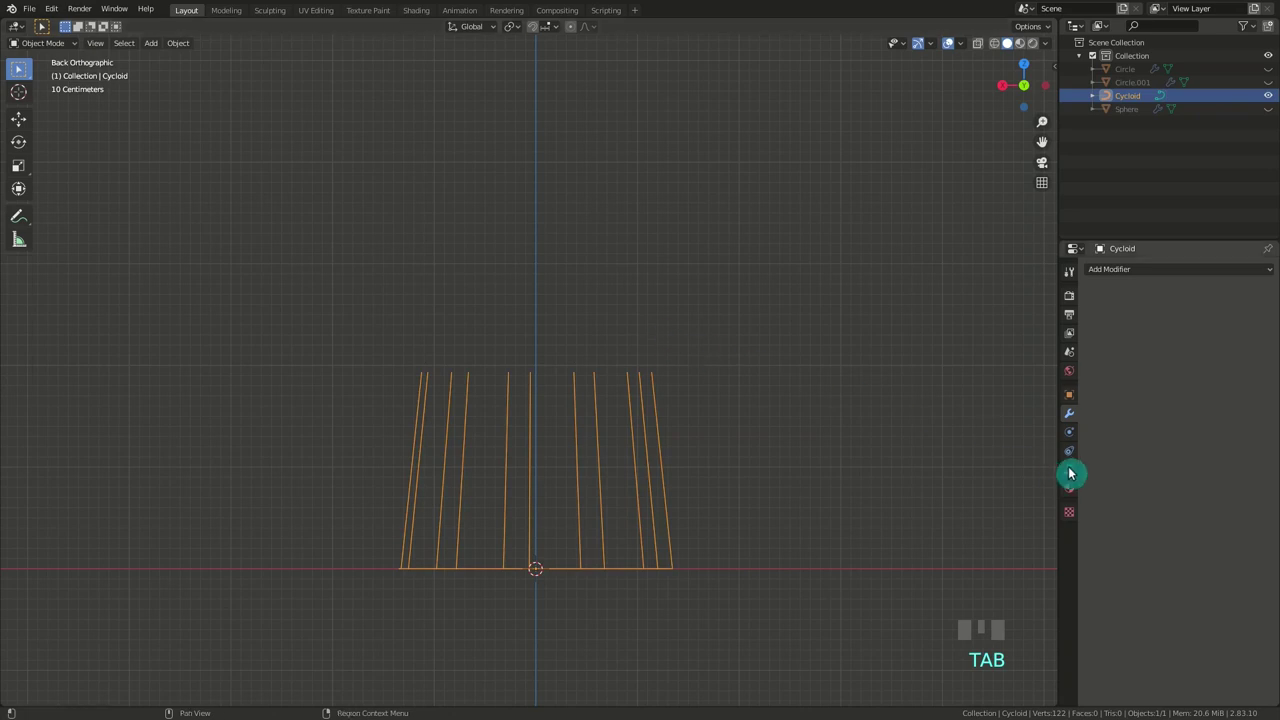
left_click(1072, 470)
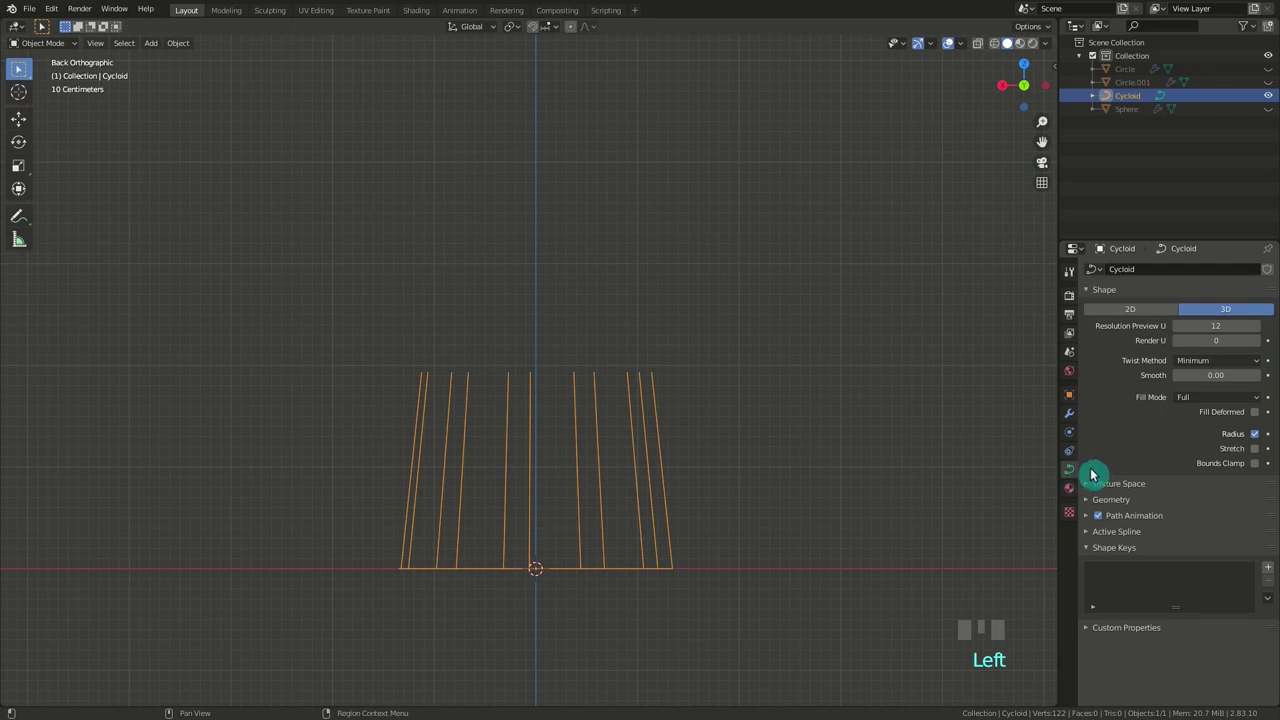
left_click_drag(1089, 503, 1122, 512)
scroll("down", 3)
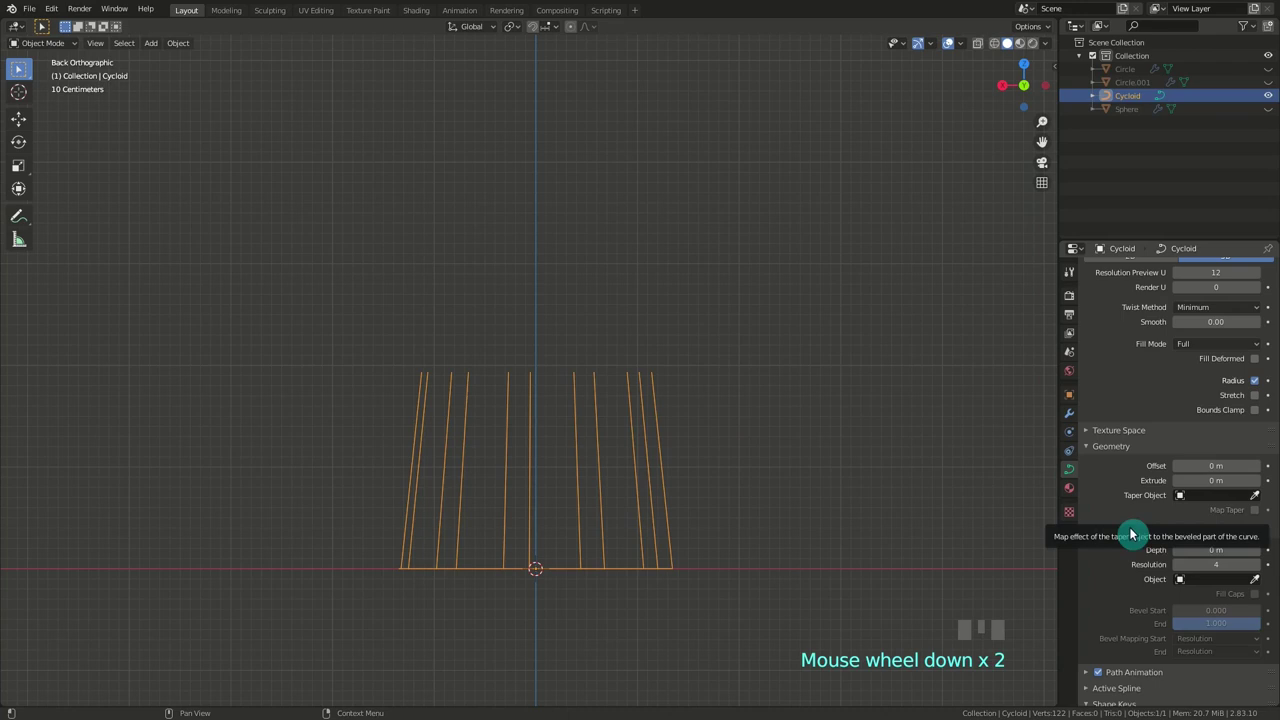
left_click_drag(1260, 554, 1110, 561)
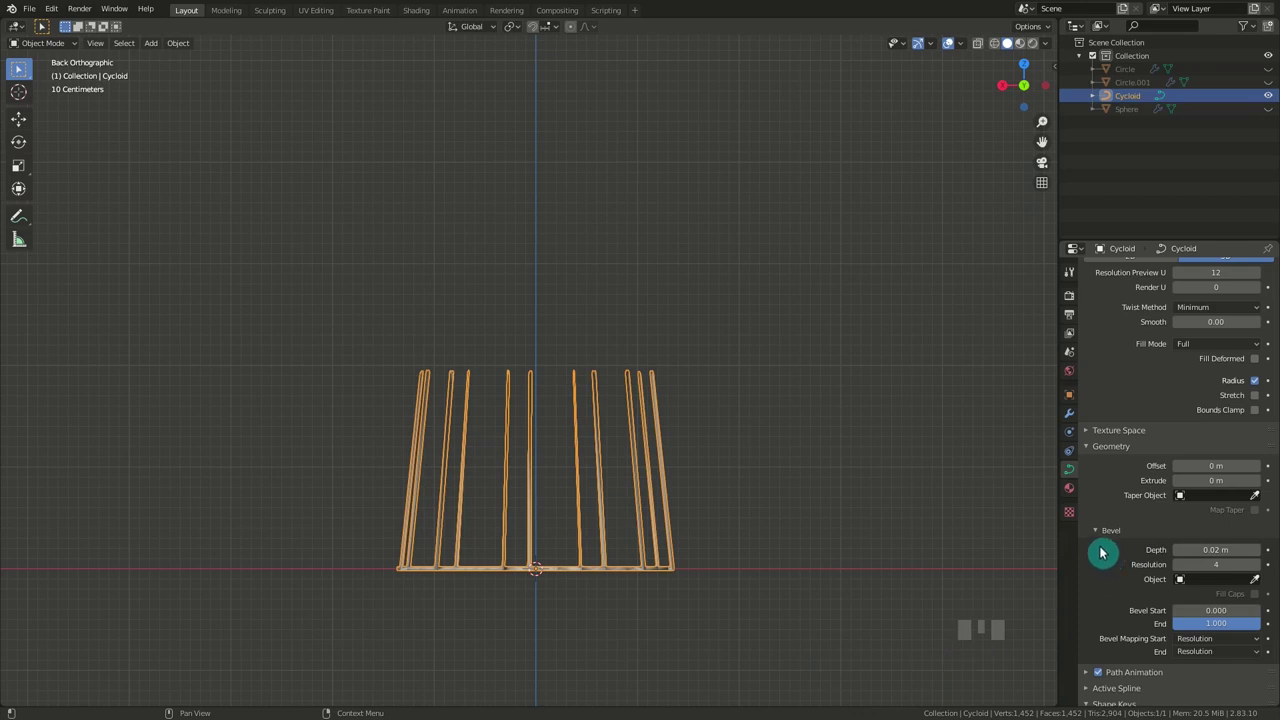
Make the envelope, ring and basket visible again in the Outliner.
left_click(1275, 112)
left_click(1271, 84)
left_click(1271, 75)
Scale the rope strands to about 0.679 and raise them under the ring band.
key("s")
key("g")
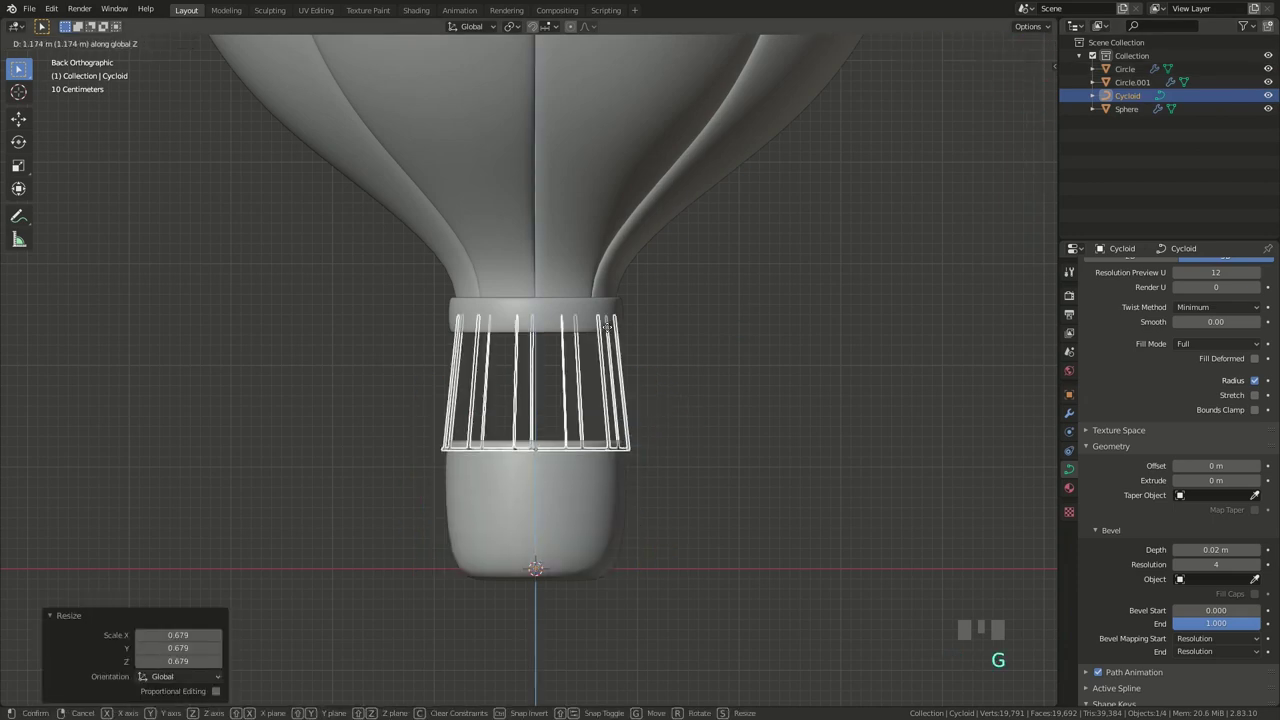
left_click(735, 333)
scroll("up", 3)
left_click_drag(640, 387, 691, 365)
Fine-tune the strands' scale and check them from the back view.
key("s")
key("Tab")
key("s")
key("Tab")
scroll("down", 3)
left_click(1010, 40)
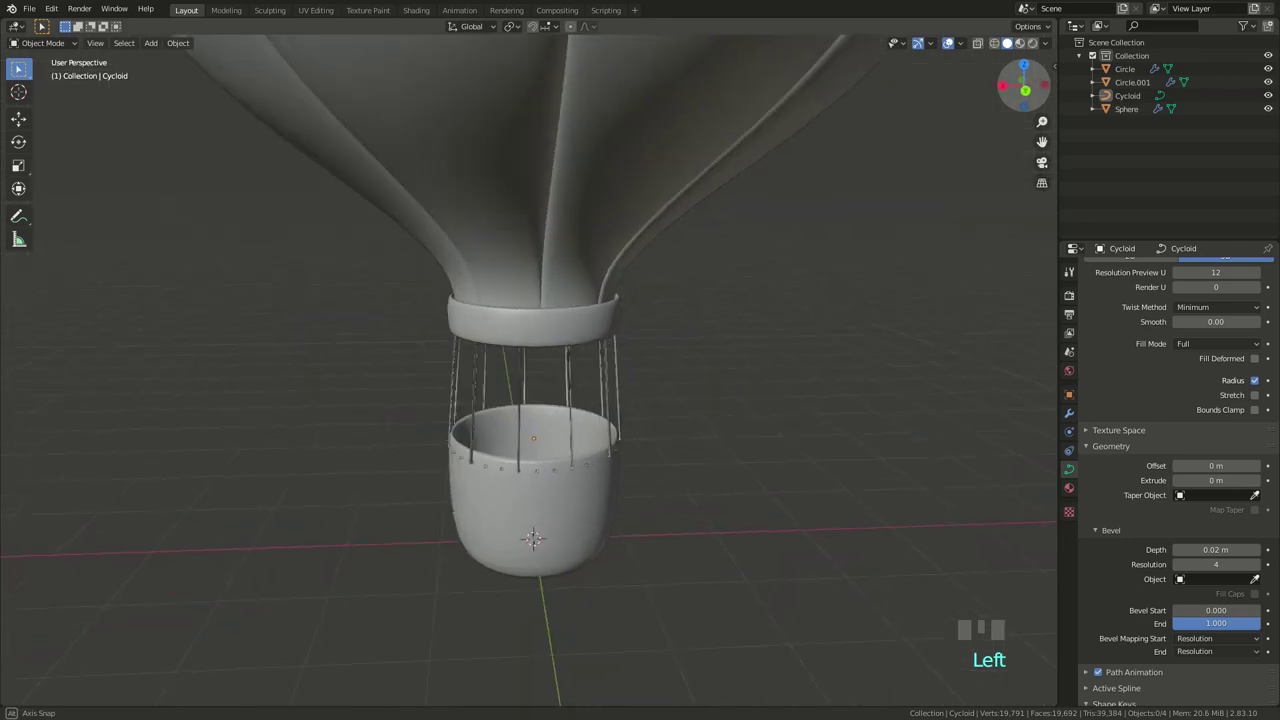
Add a Bezier circle, raise it to the basket top and scale it to the rim.
left_click(1010, 40)
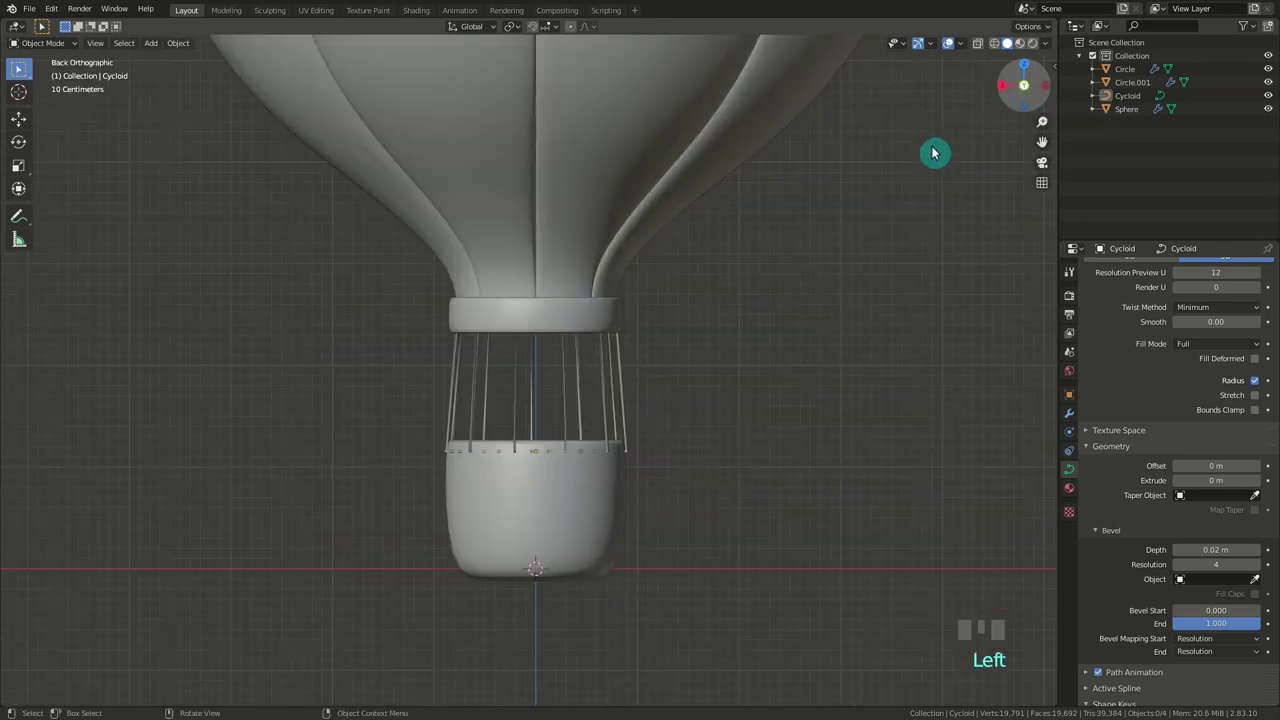
key("shift+a")
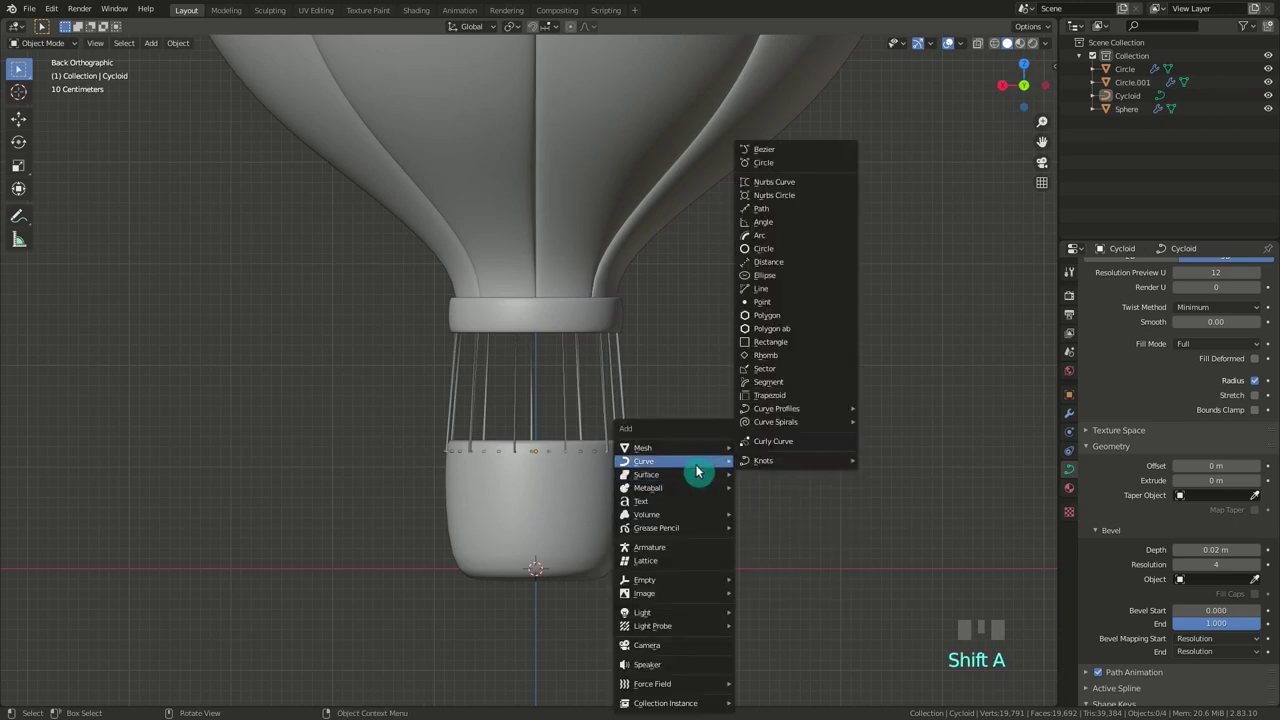
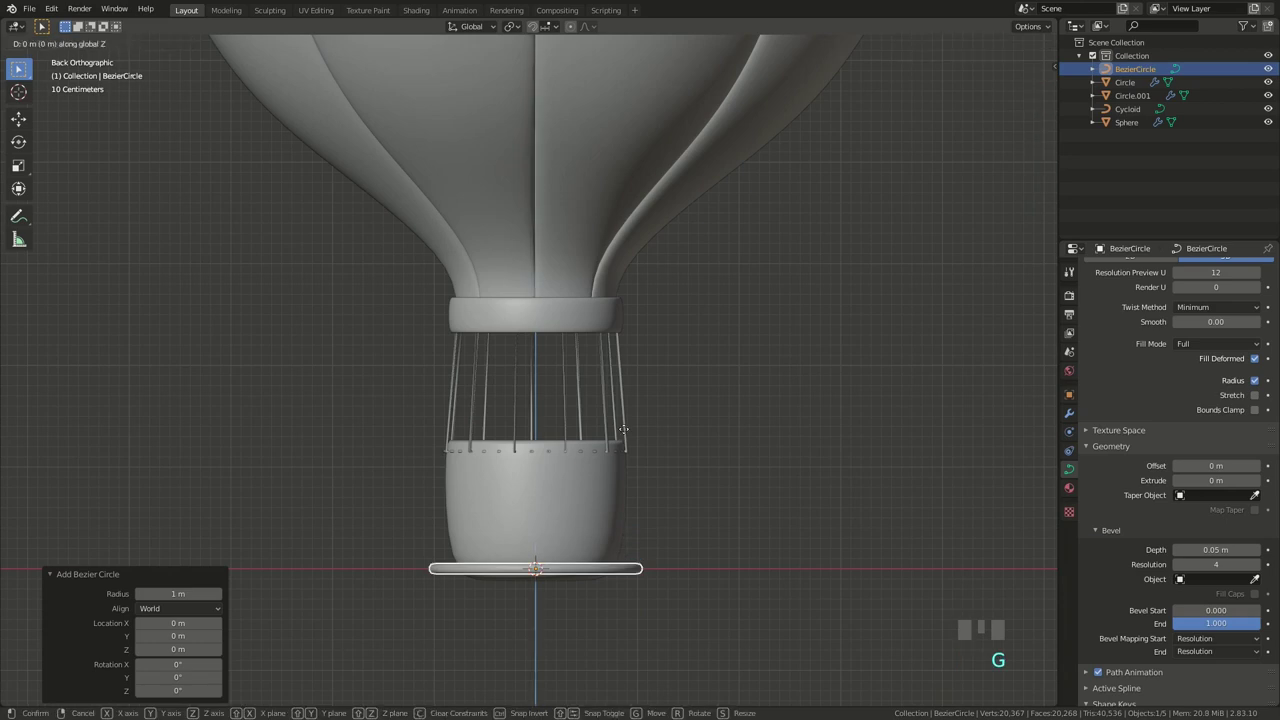
key("s")
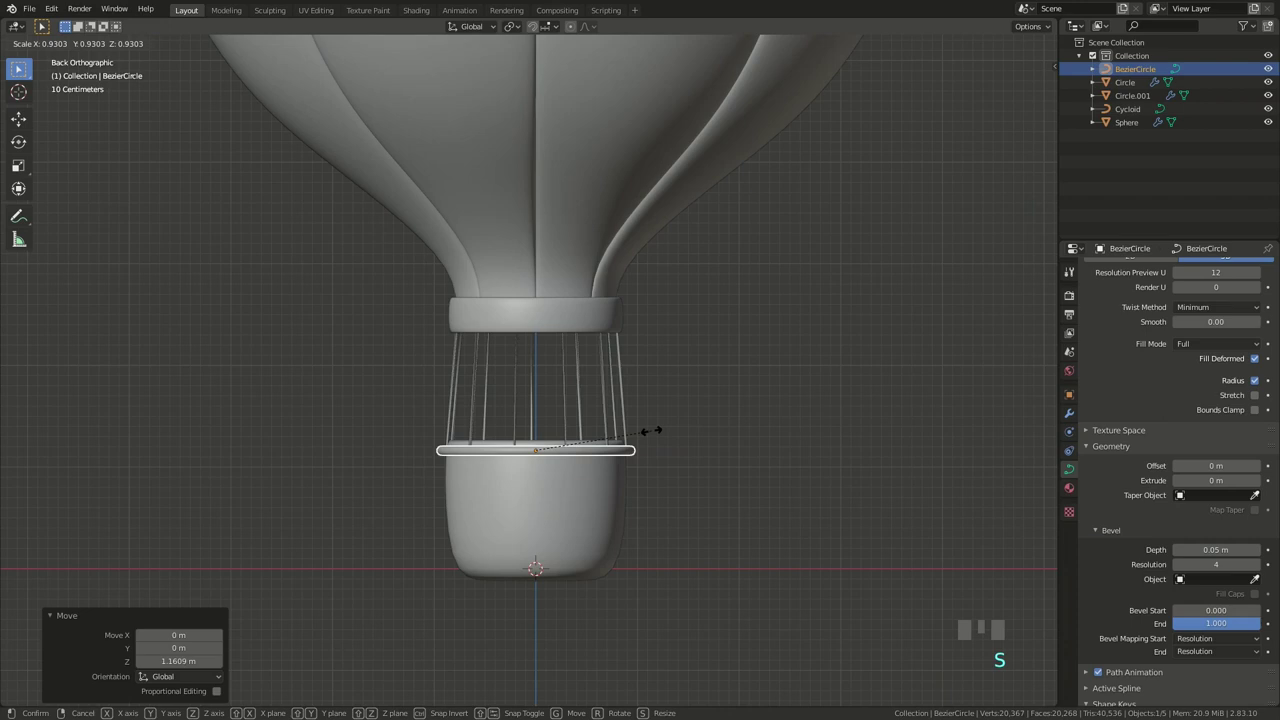
key("g")
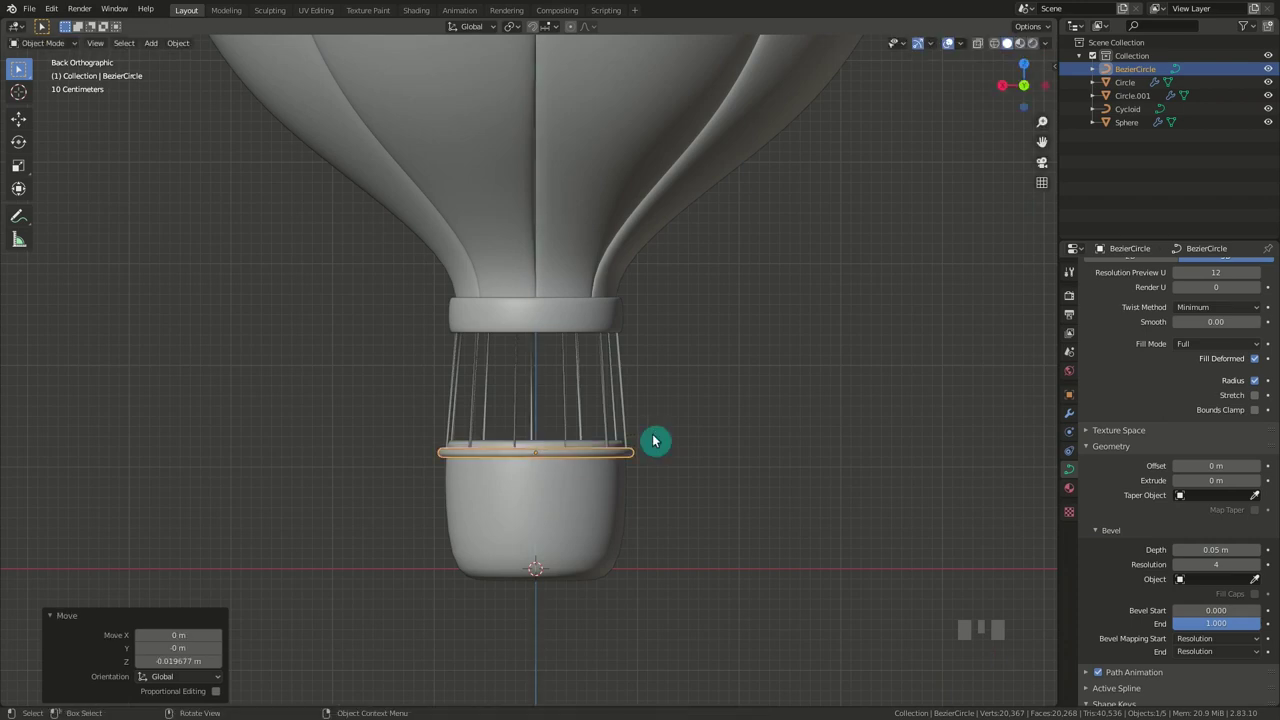
Seat the circle on the basket edge and give it a 0.06 m bevel rim tube.
left_click_drag(1263, 553, 639, 420)
key("g")
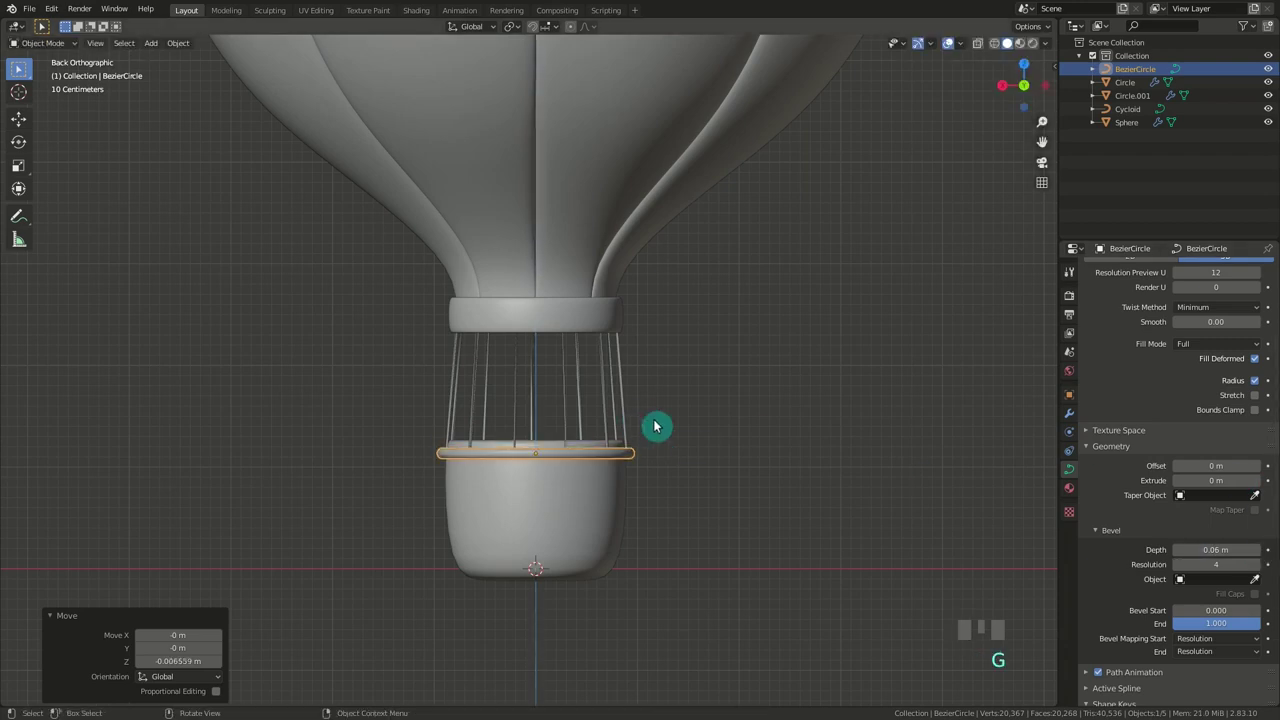
left_click(705, 425)
left_click(1010, 40)
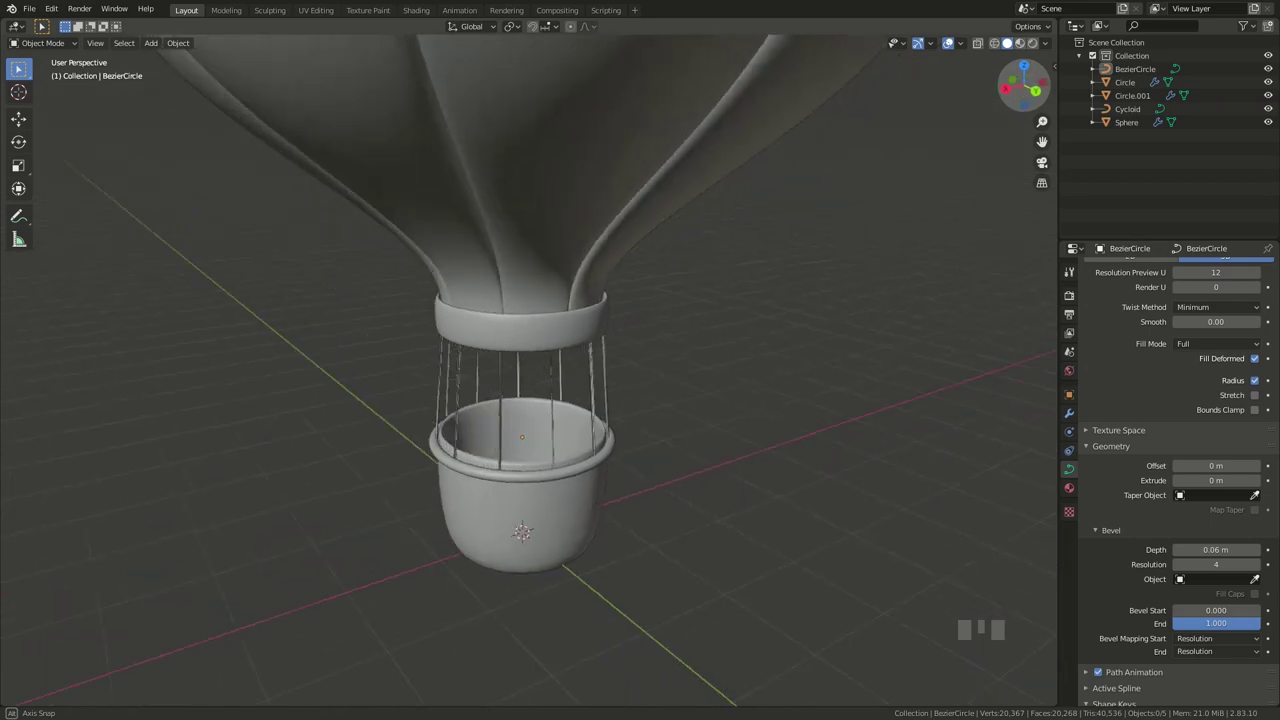
Orbit to inspect the basket rim, then zoom out to the full rear view of the balloon.
left_click_drag(1010, 40, 858, 314)
scroll("down", 3)
left_click_drag(1040, 142, 813, 231)
scroll("down", 3)
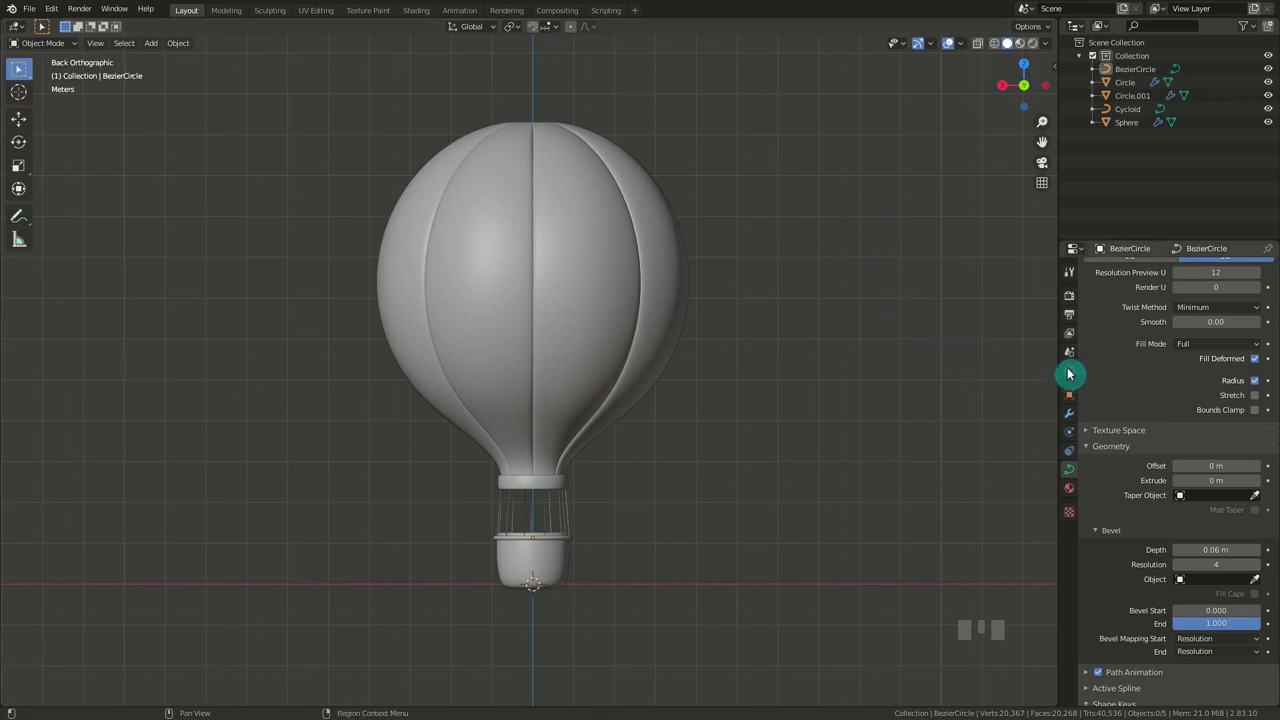
Set the world background to an Environment Texture and browse for kiara_1_dawn_4k.hdr.
left_click(1075, 372)
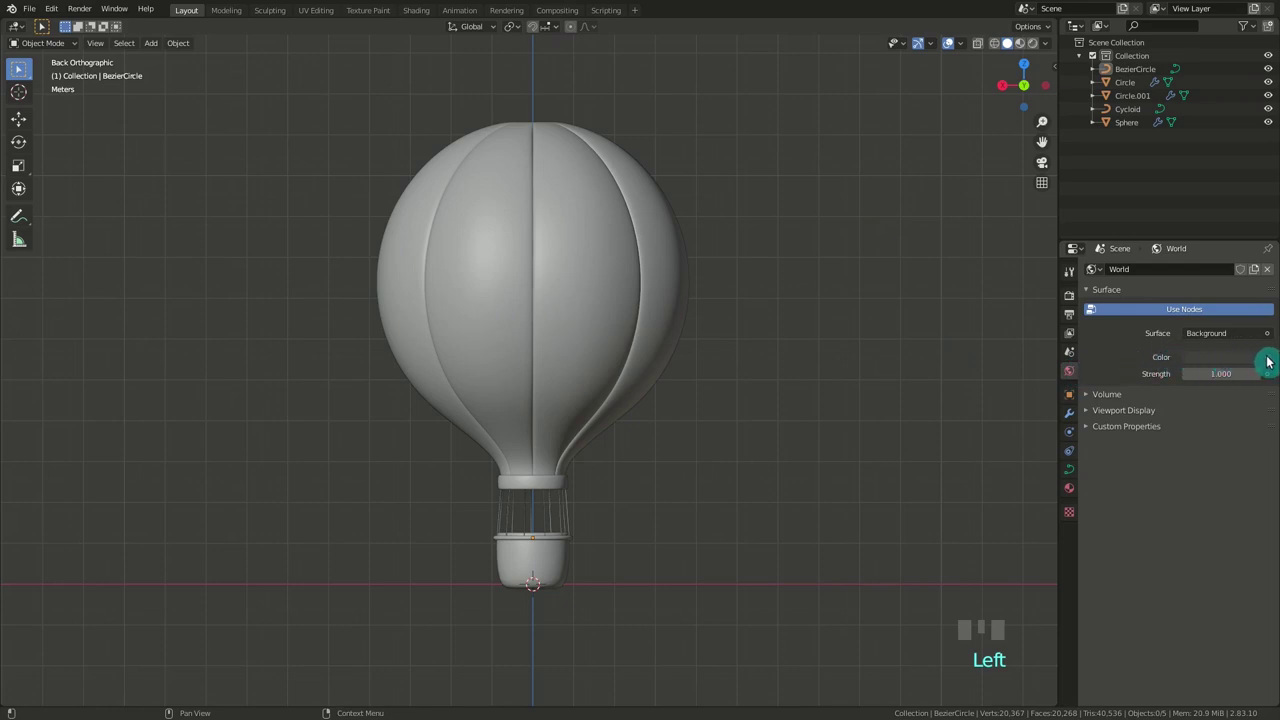
left_click_drag(1272, 361, 1035, 420)
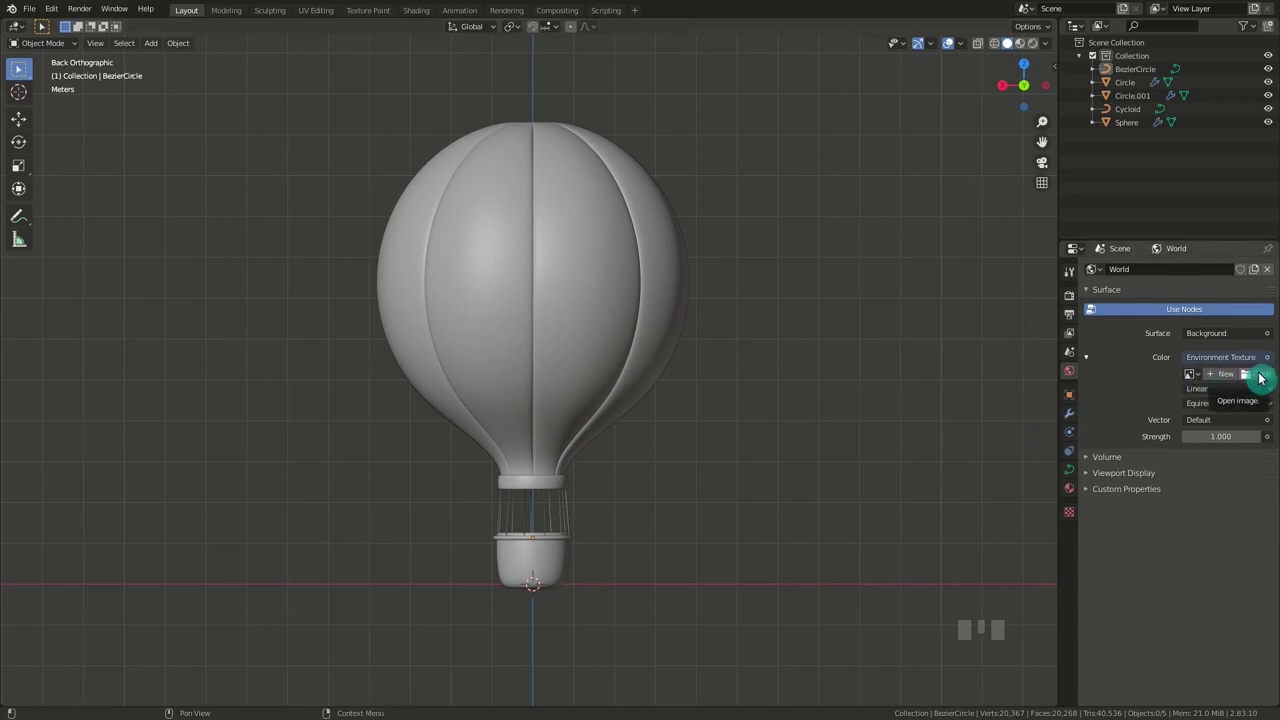
left_click_drag(1264, 378, 357, 342)
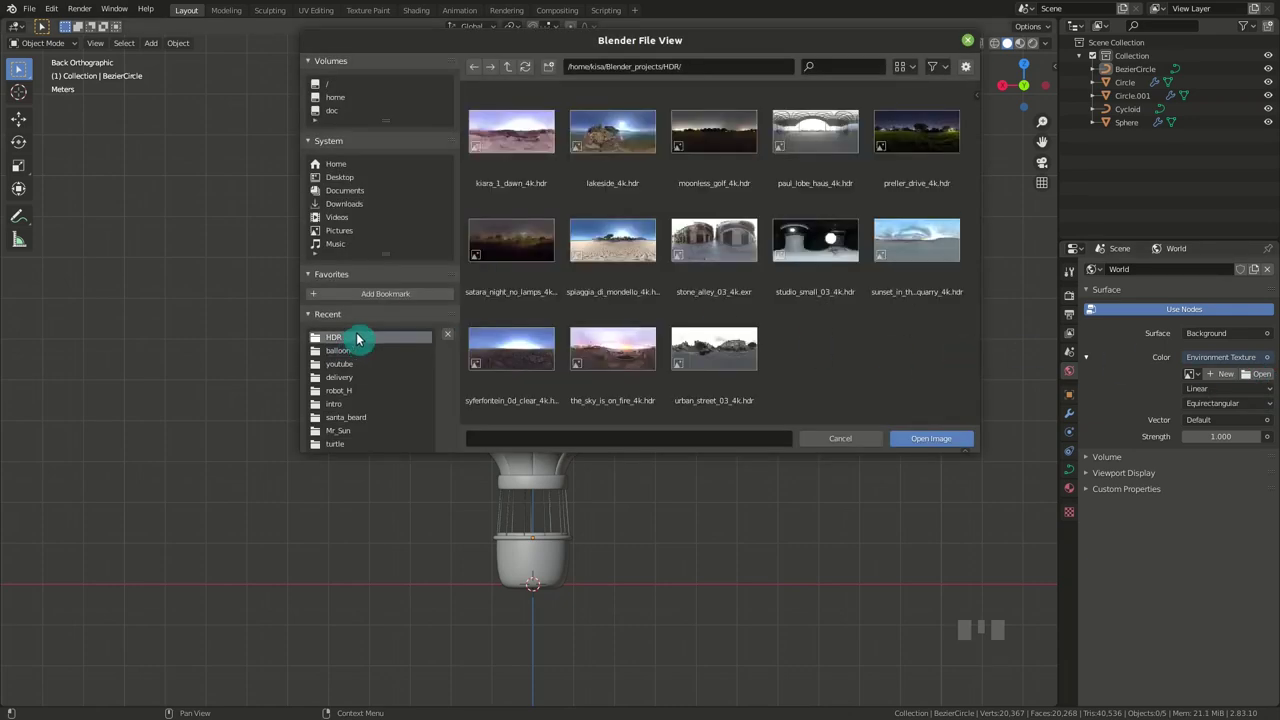
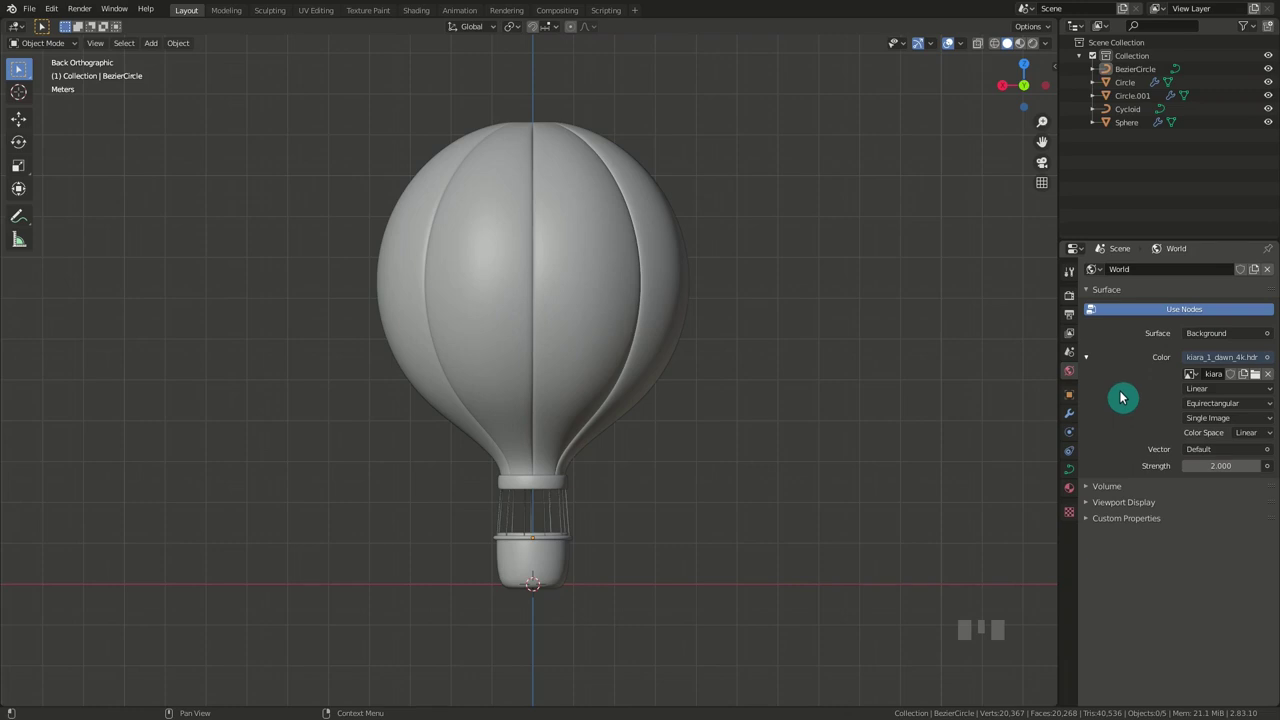
Switch the render engine to Cycles with the device set to GPU Compute.
left_click(1075, 296)
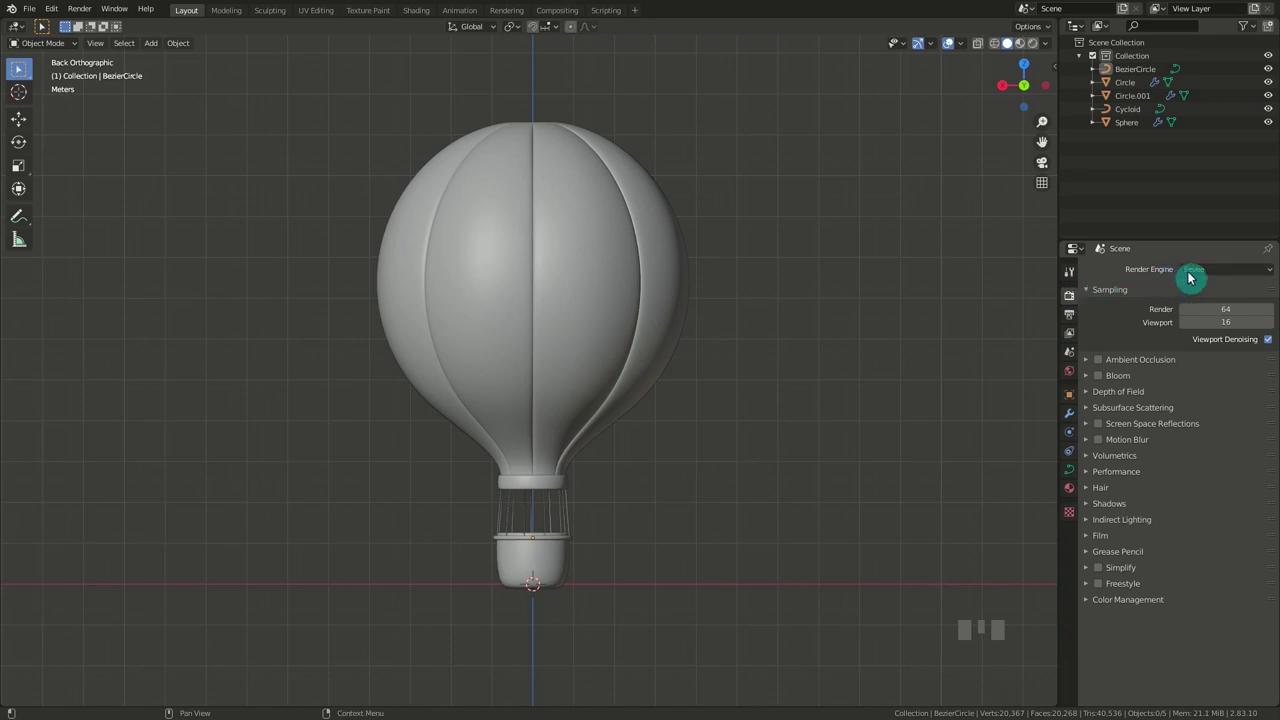
left_click_drag(1201, 270, 1197, 317)
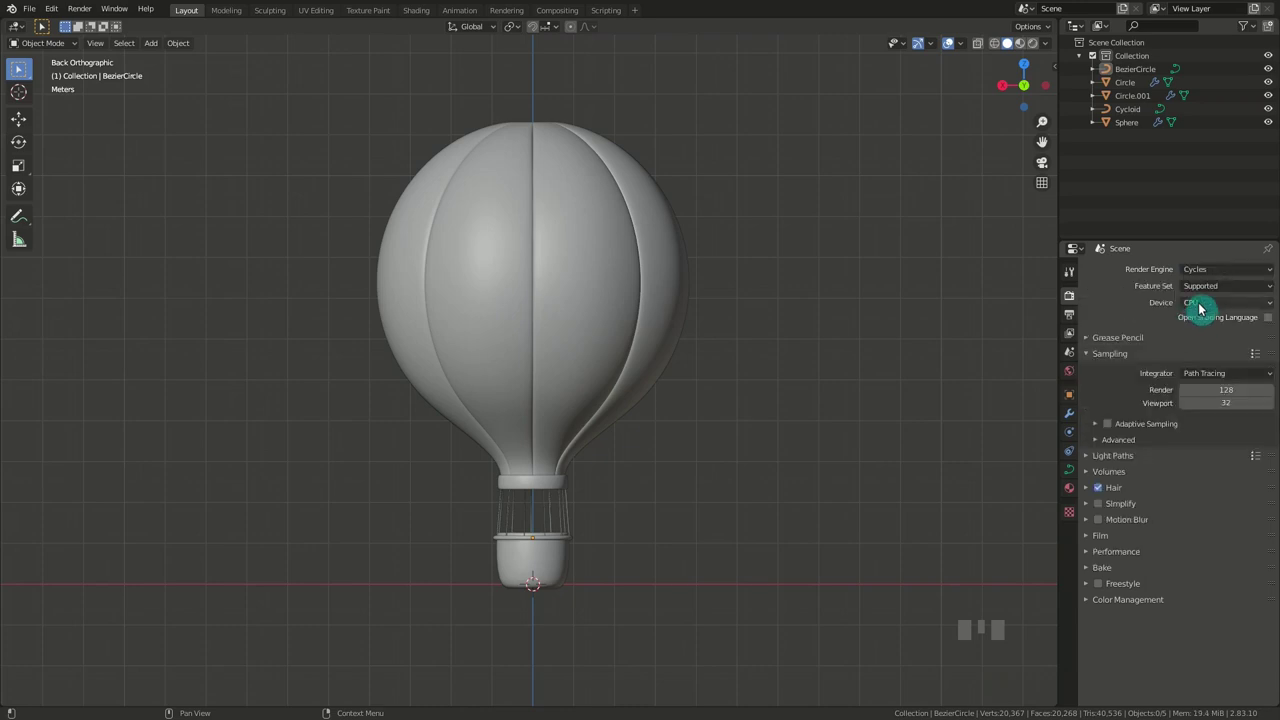
left_click_drag(1208, 302, 1220, 333)
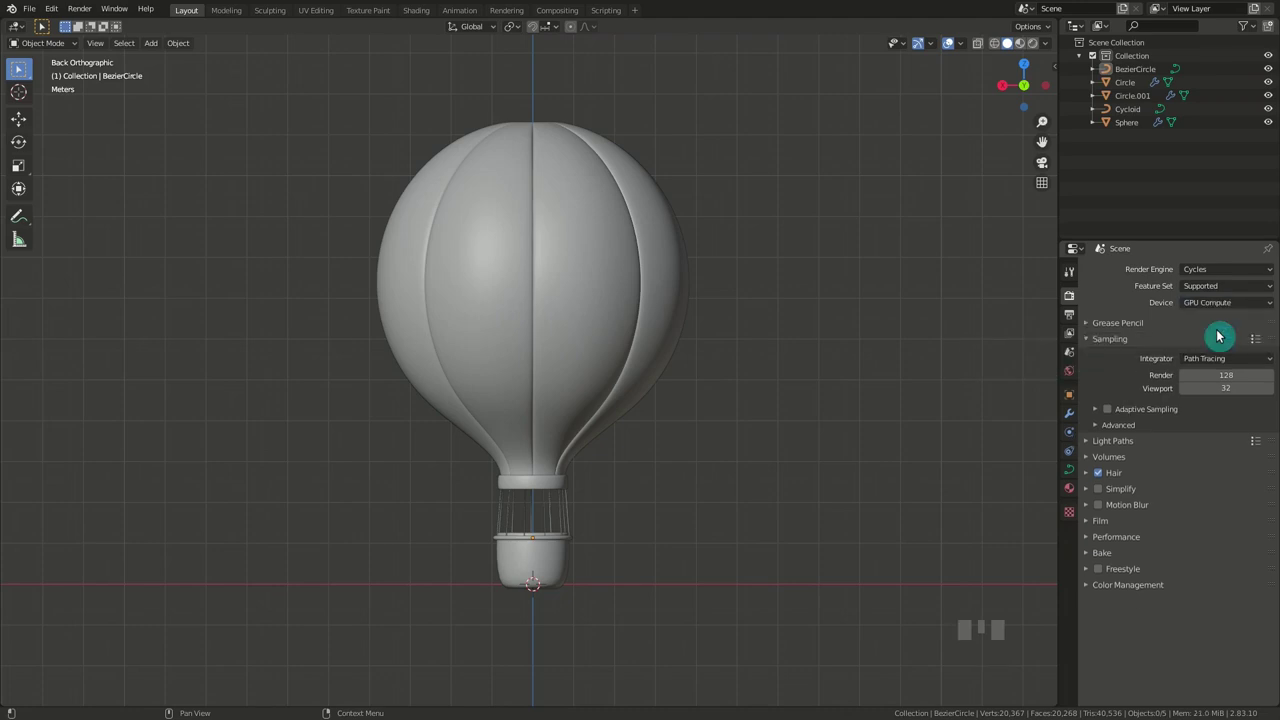
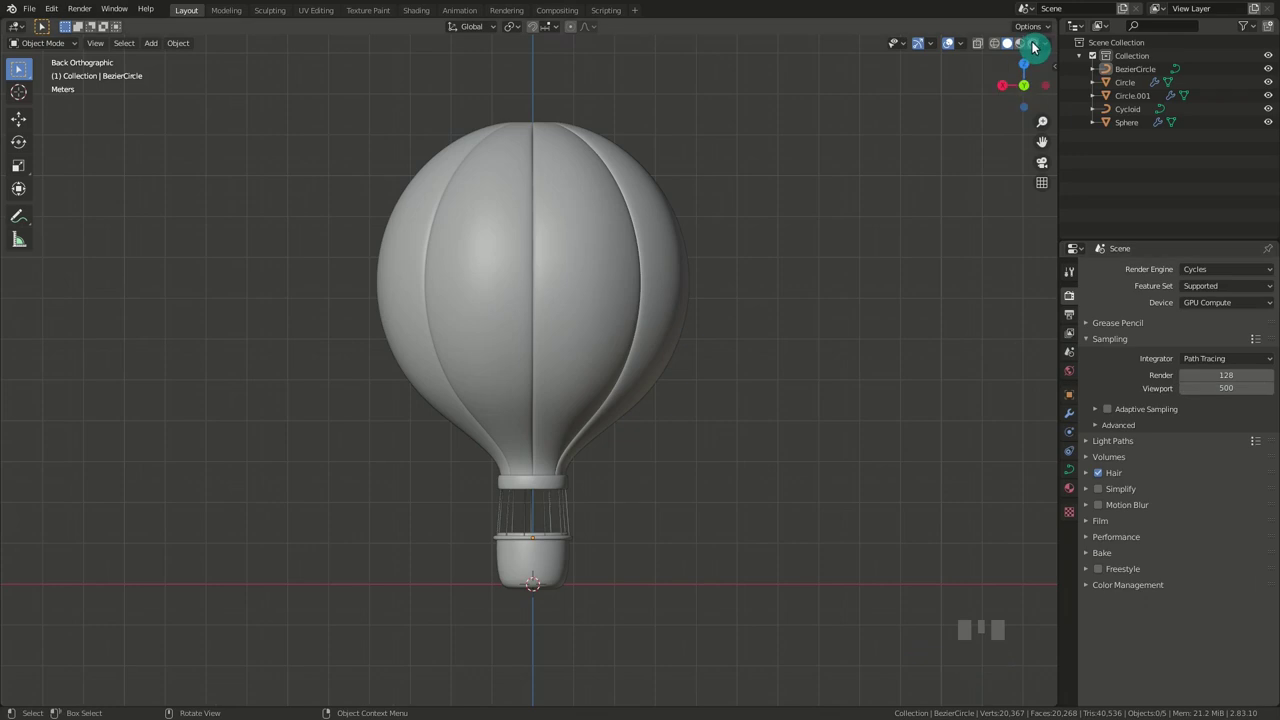
Preview the scene as a live render and give the envelope sphere a new purple base-colour material.
left_click(1035, 45)
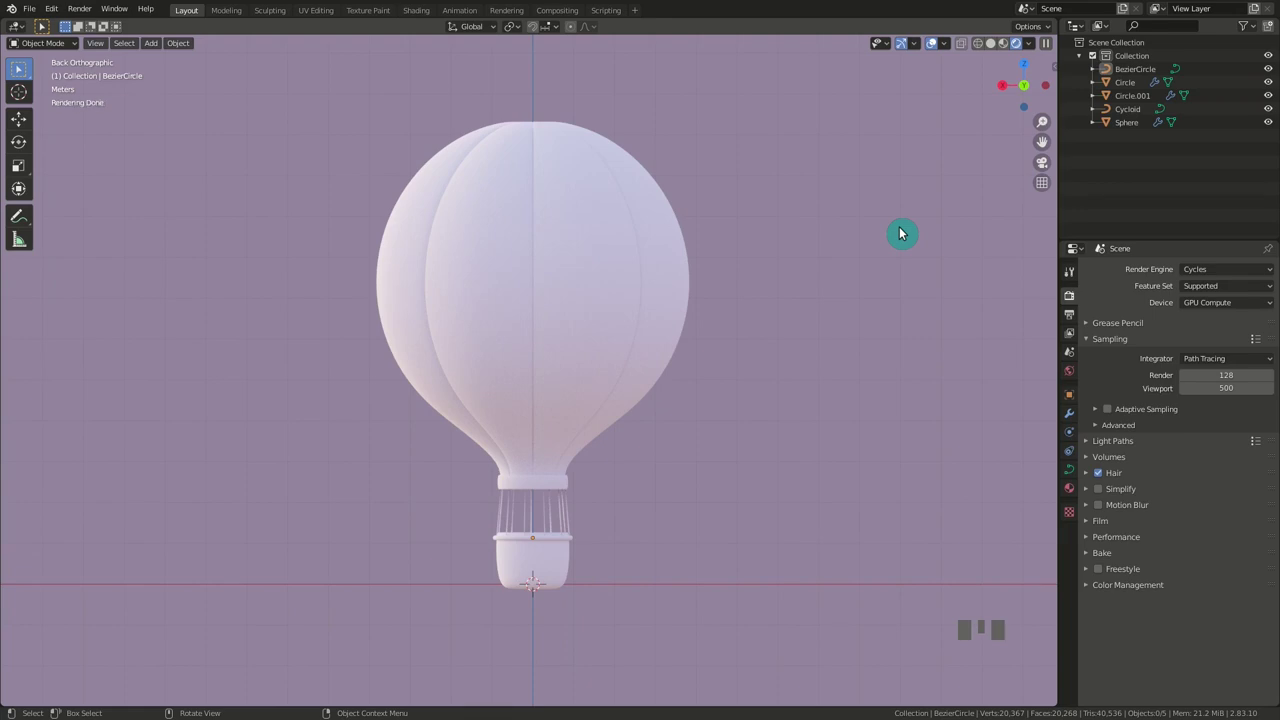
left_click(636, 258)
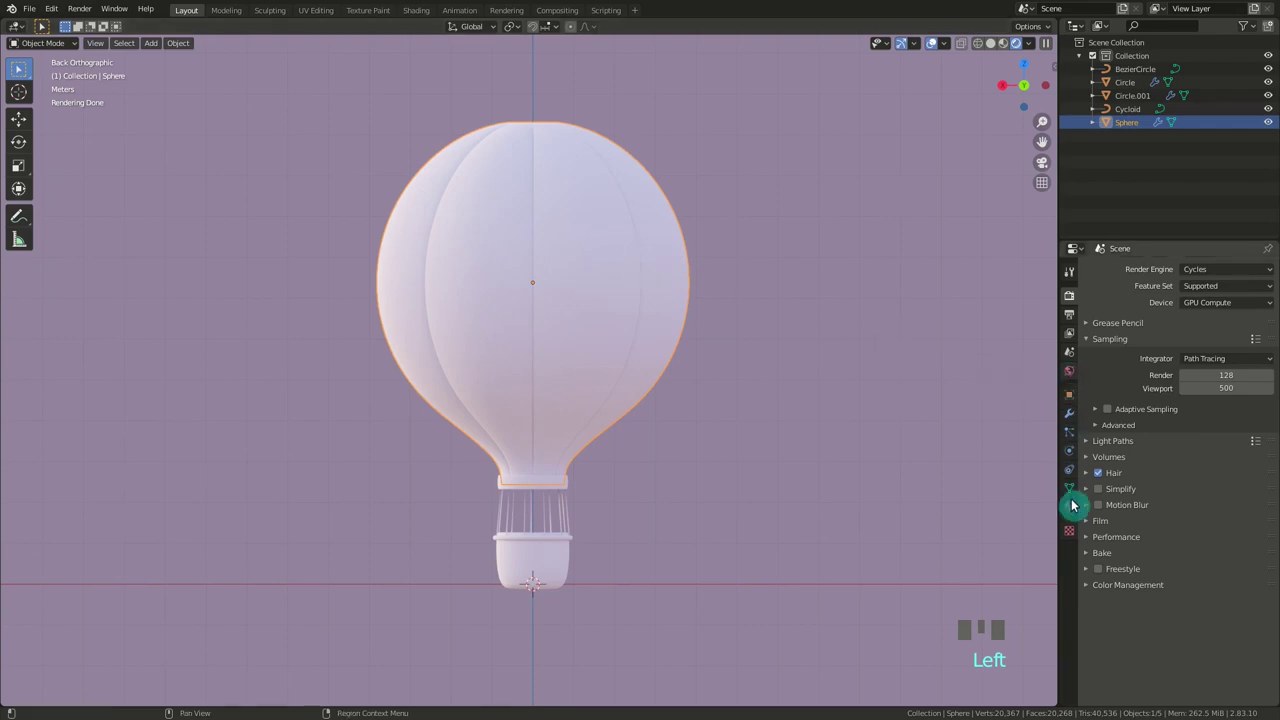
left_click(1071, 510)
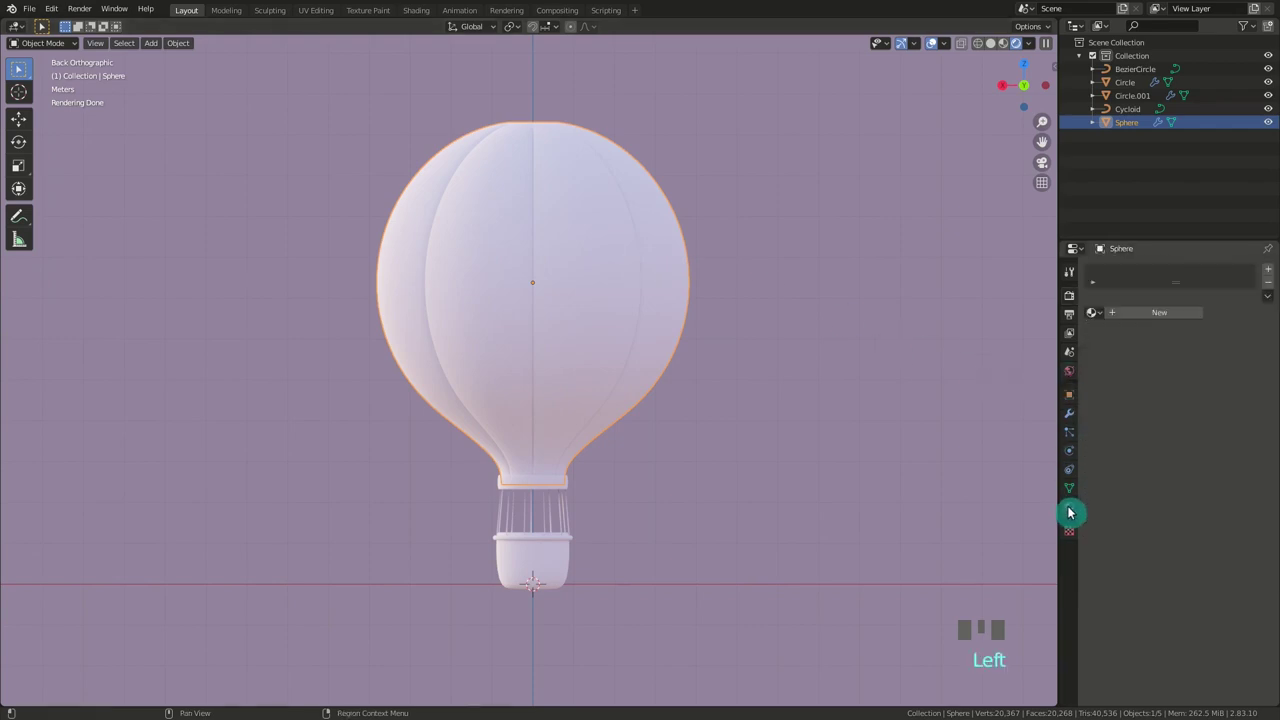
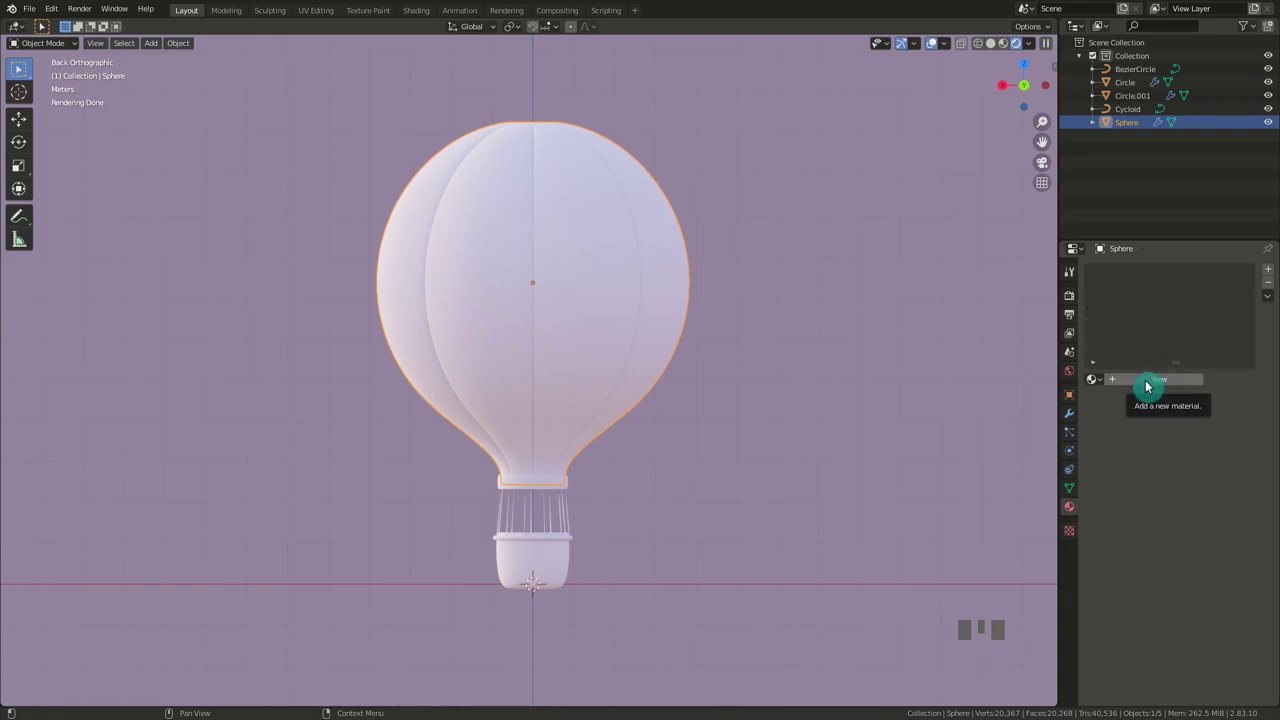
left_click_drag(1148, 384, 1184, 432)
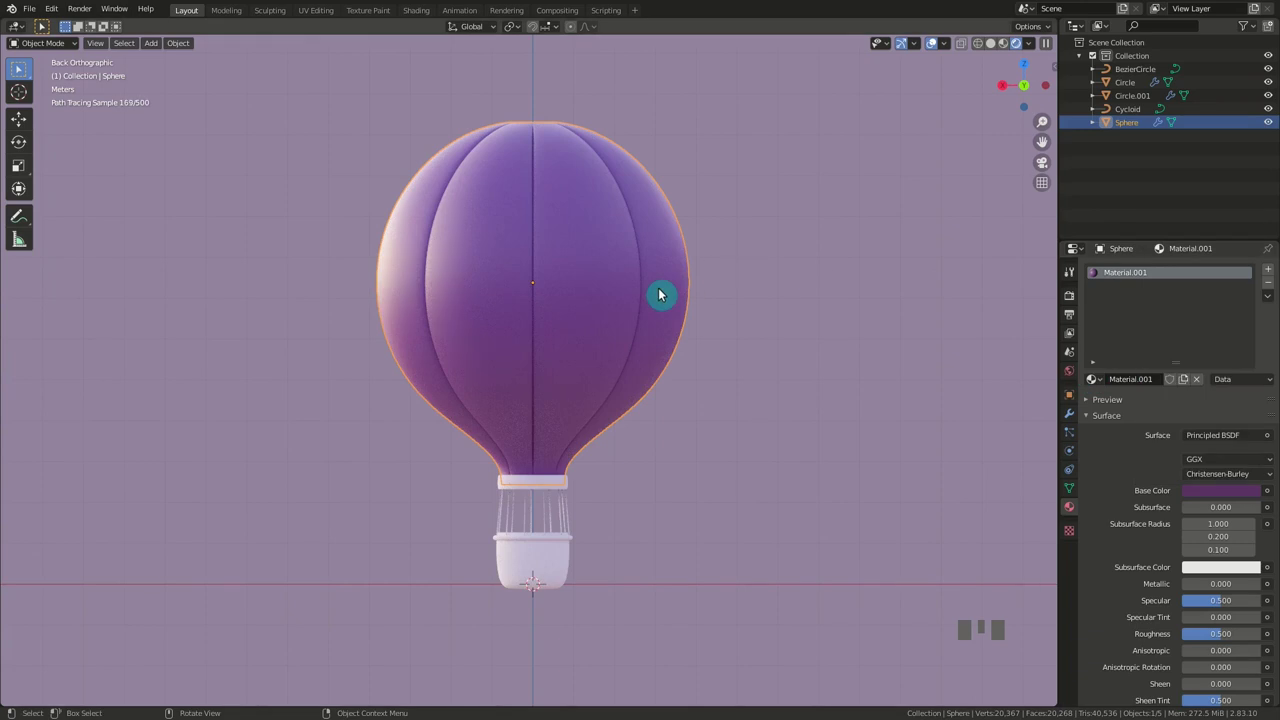
In Edit Mode, select face rings and assign a new second material to two horizontal bands.
key("Tab")
left_click(117, 45)
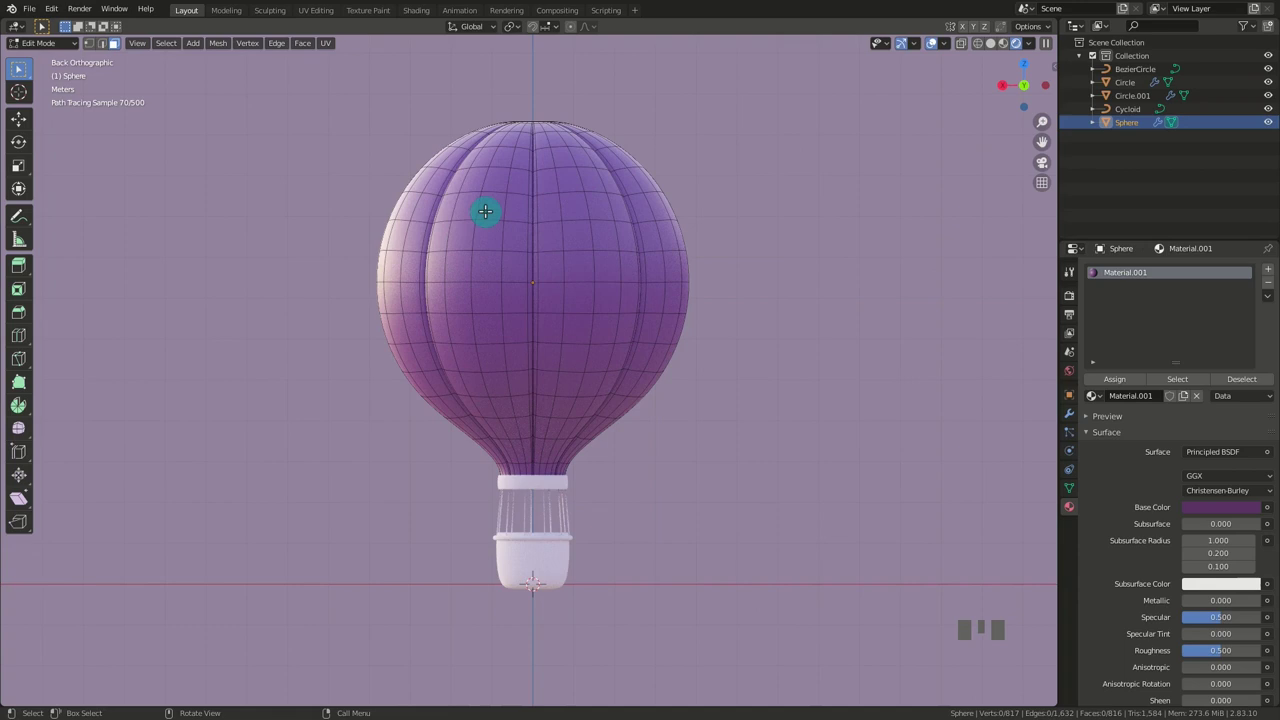
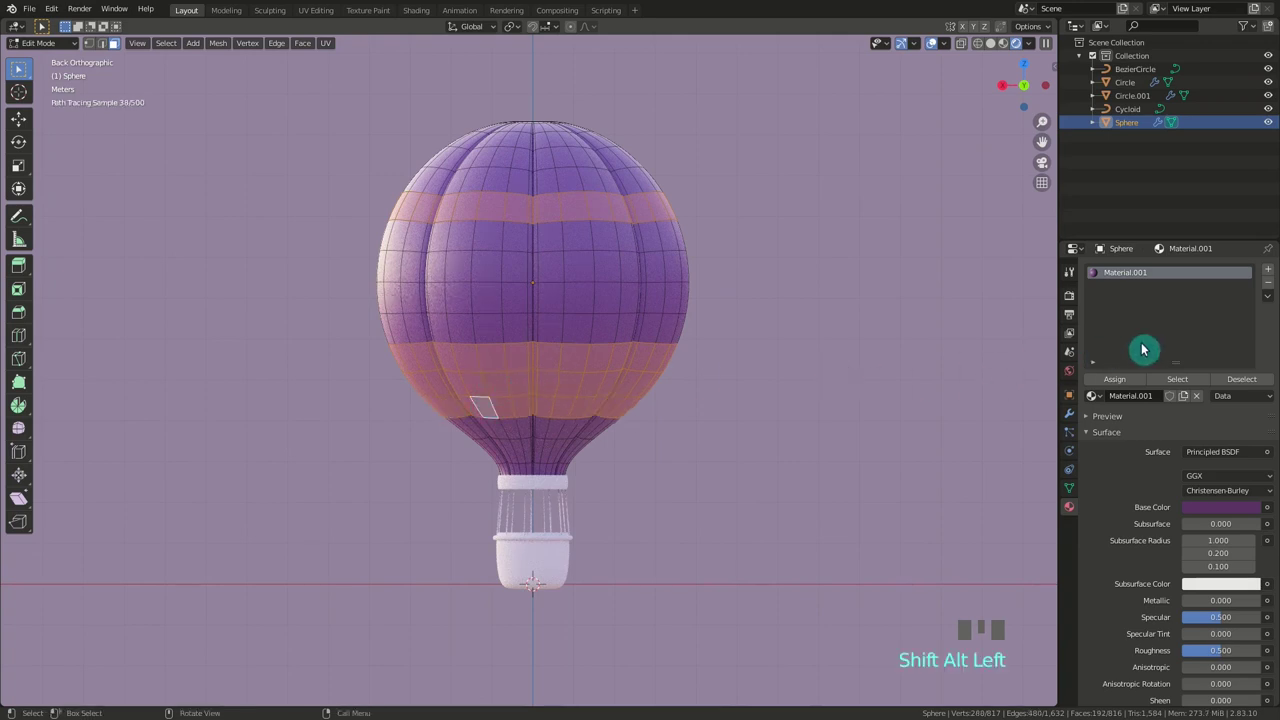
left_click_drag(1274, 273, 1128, 380)
left_click_drag(1128, 380, 1220, 506)
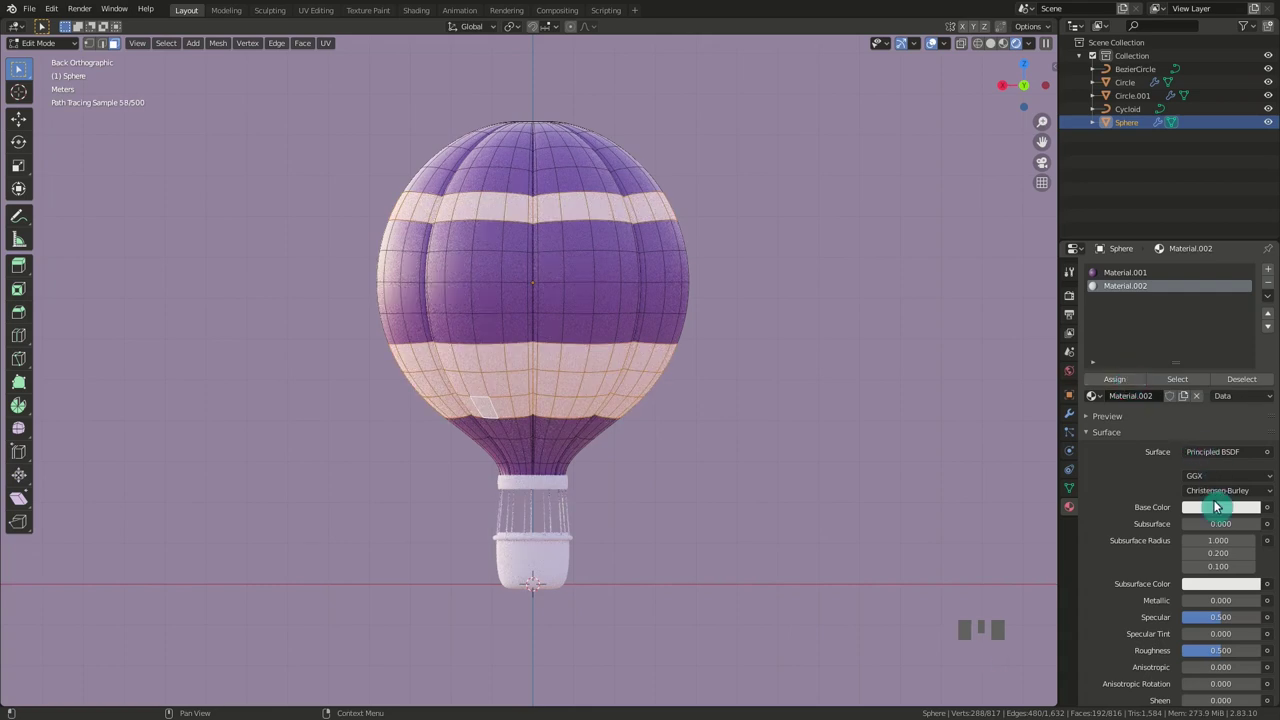
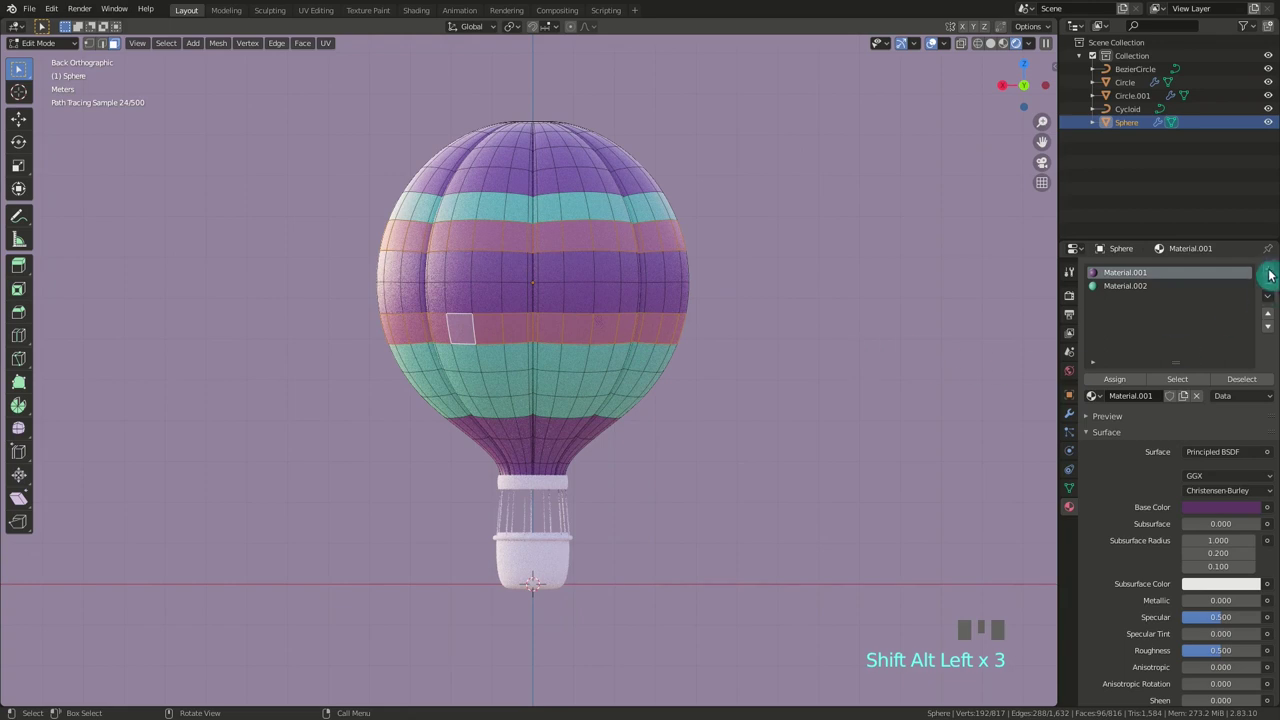
Add a third material slot, assign it to the selected bands and colour it blue.
left_click_drag(1274, 273, 1158, 400)
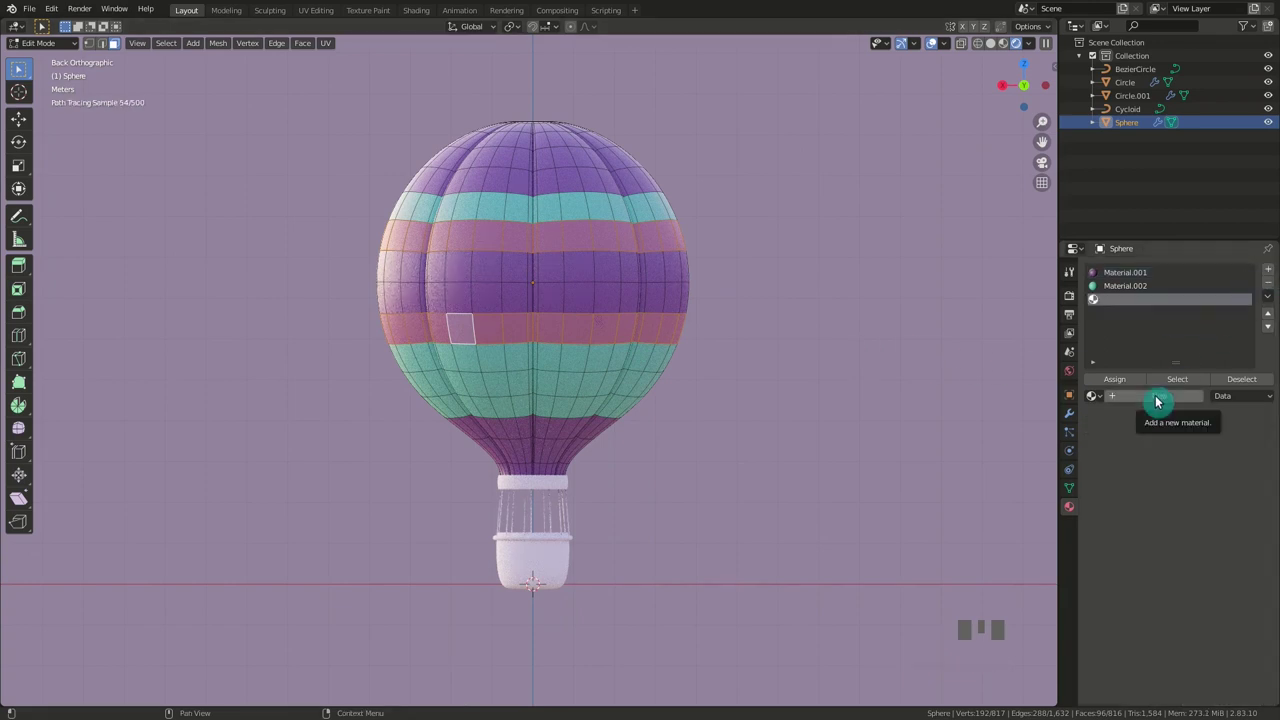
left_click_drag(1161, 401, 1124, 380)
left_click_drag(1124, 380, 1201, 508)
left_click(1201, 508)
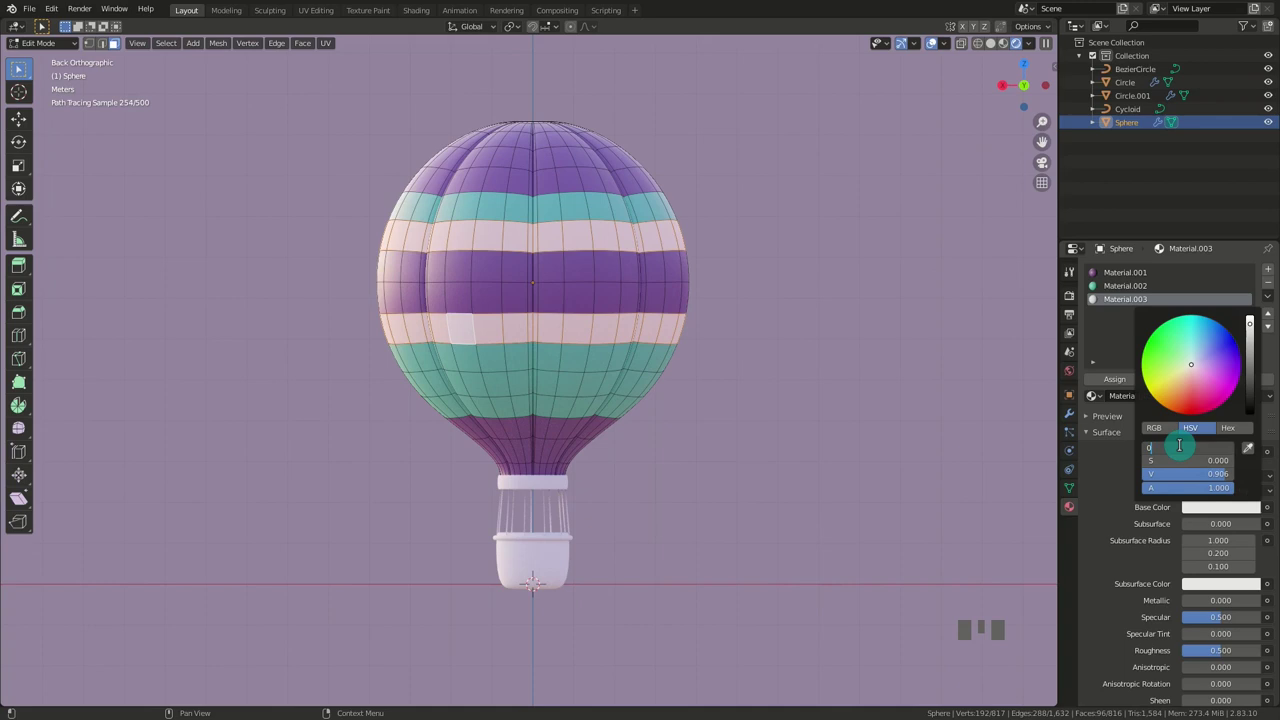
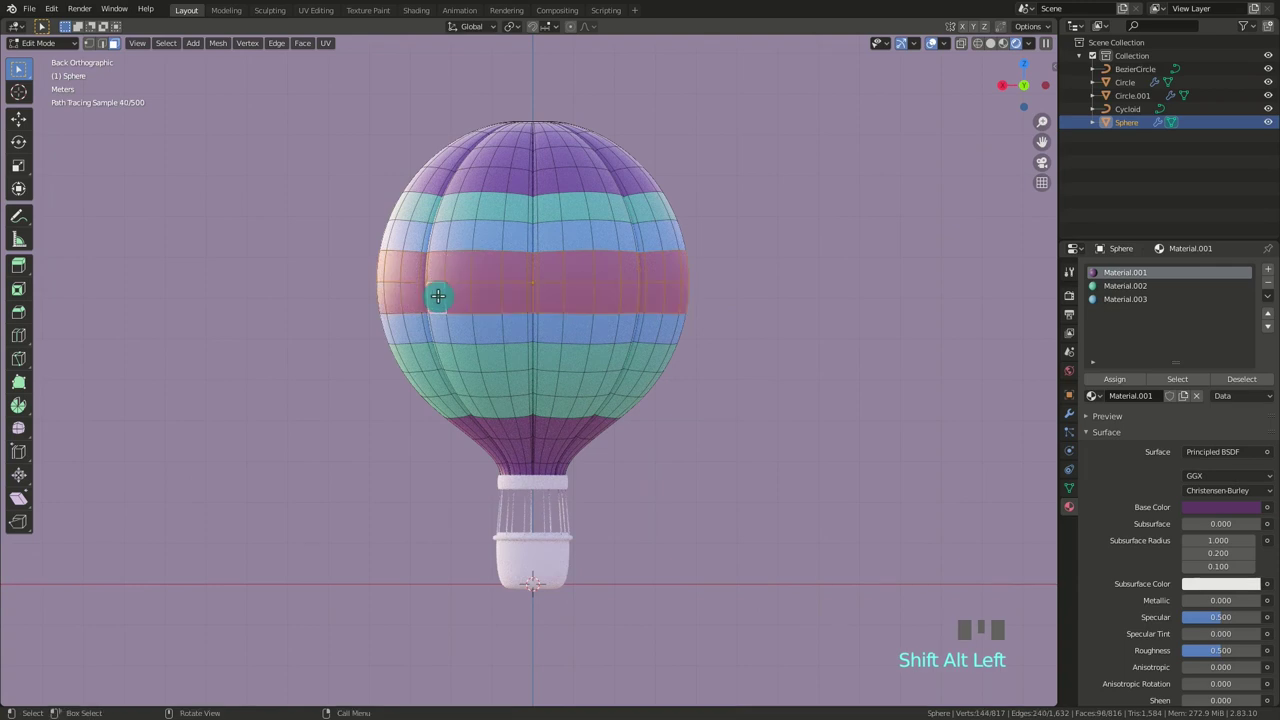
Add a fourth white material for the middle band and return to Object Mode.
left_click_drag(1269, 270, 1131, 384)
left_click_drag(1129, 382, 1110, 473)
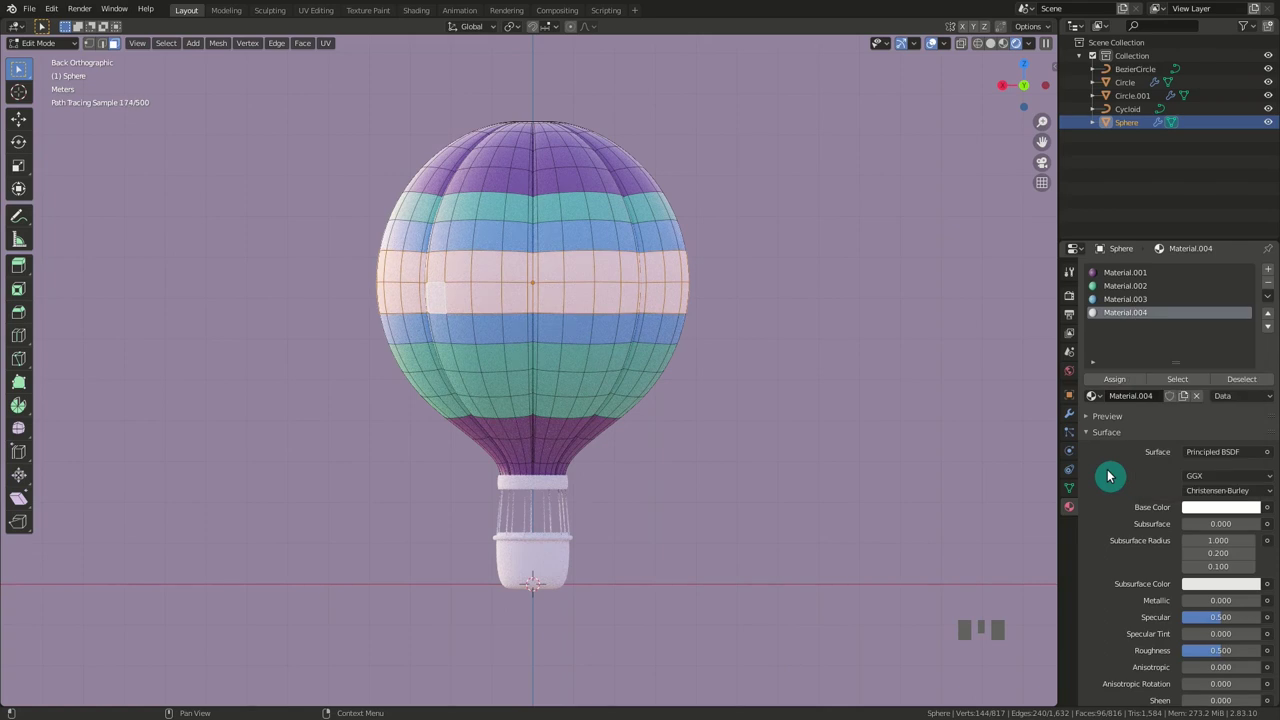
key("Tab")
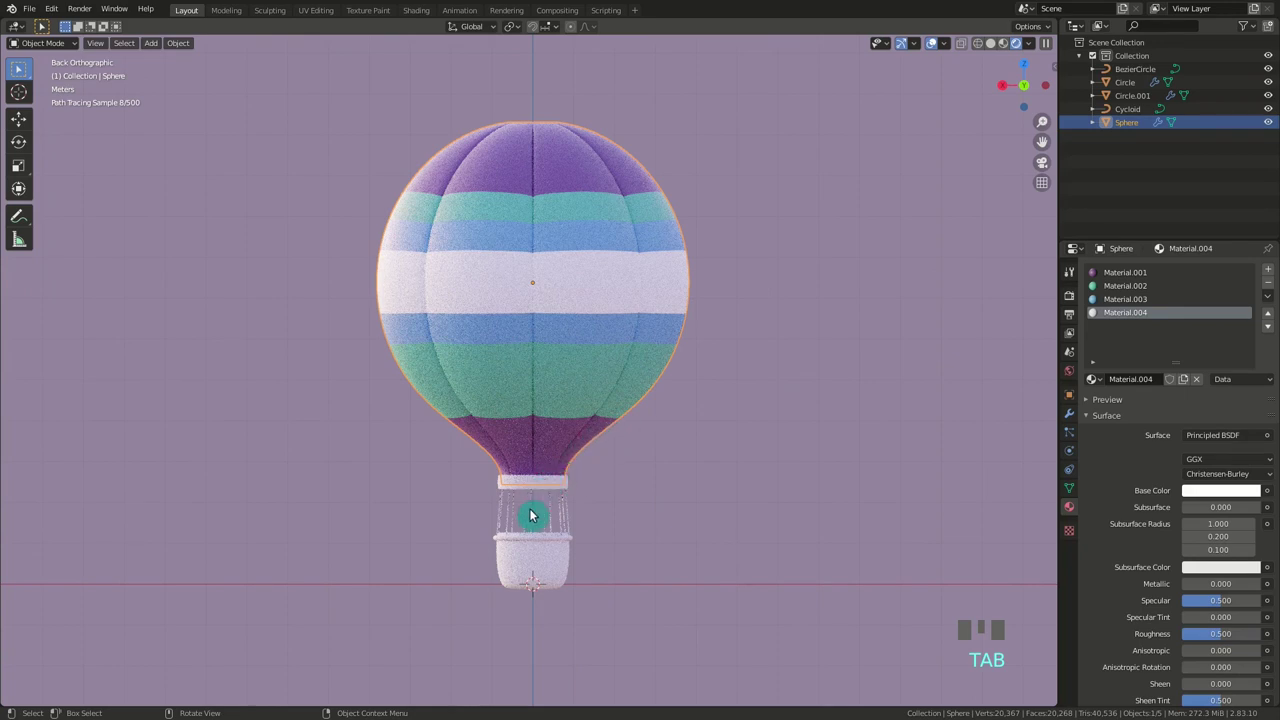
Give the basket a new dark red material with roughness 0.8 and select the ring above it.
left_click(545, 551)
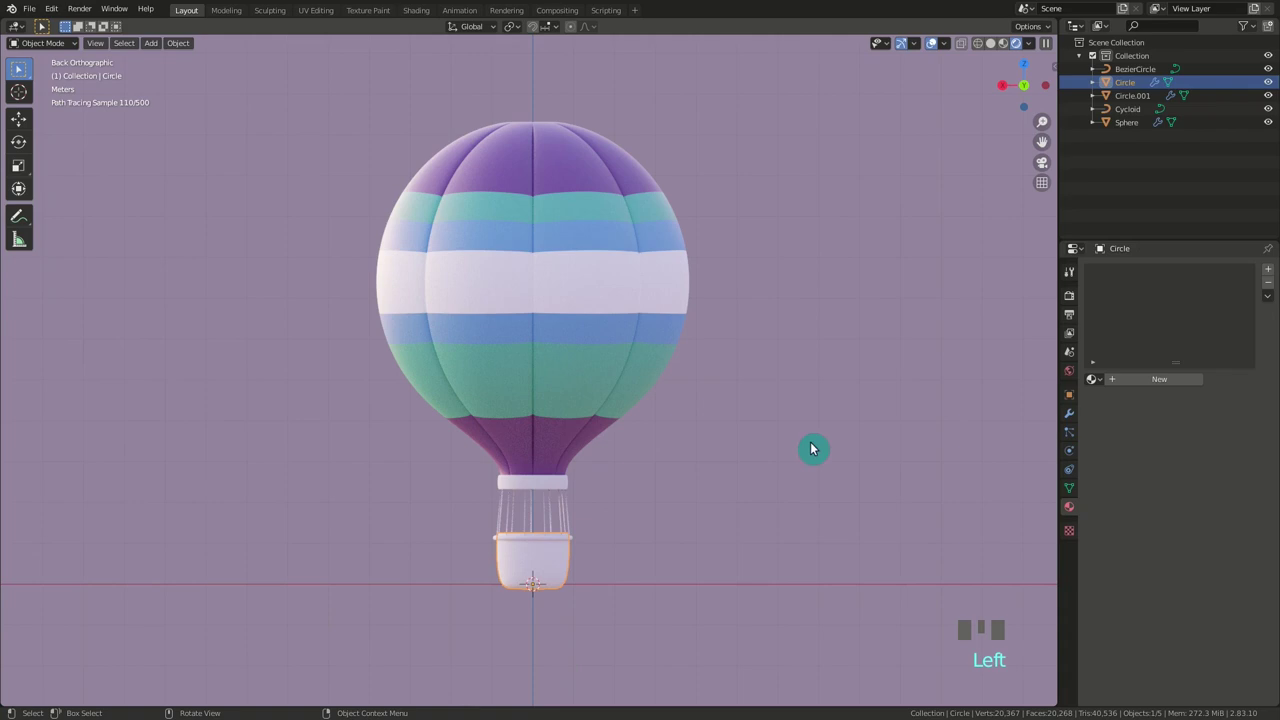
left_click_drag(1135, 381, 1202, 494)
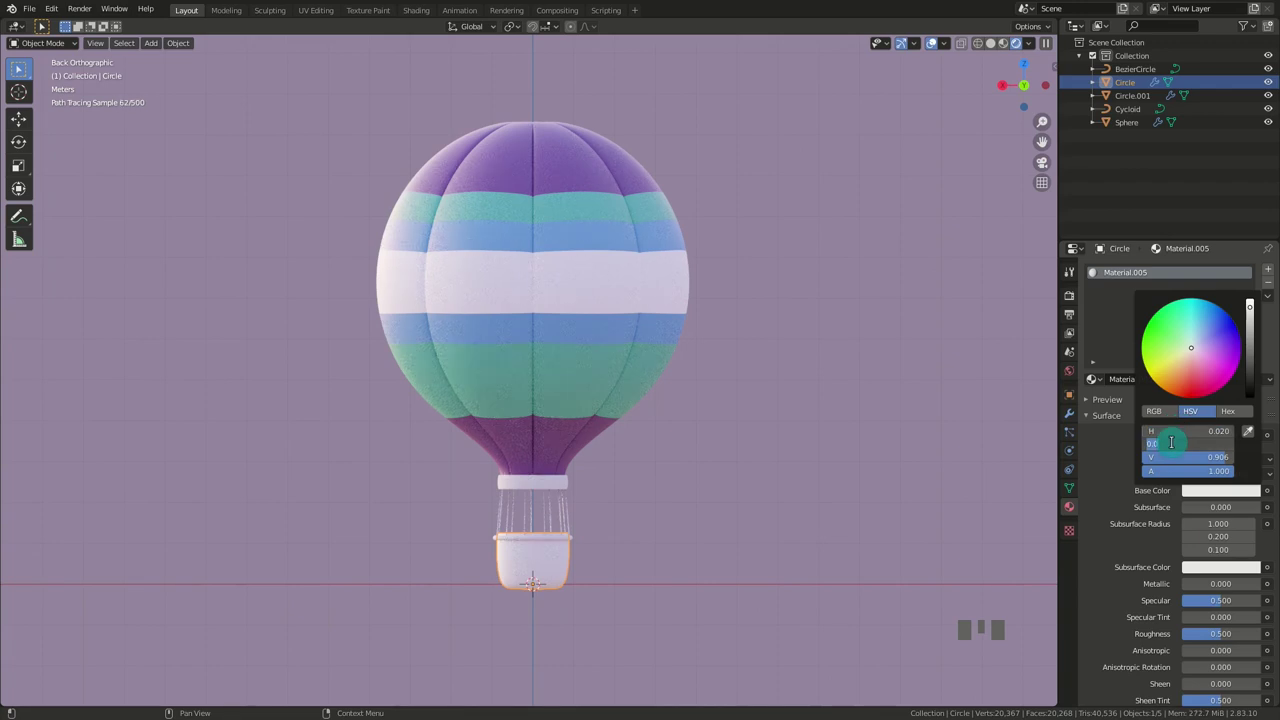
key("KP_6")
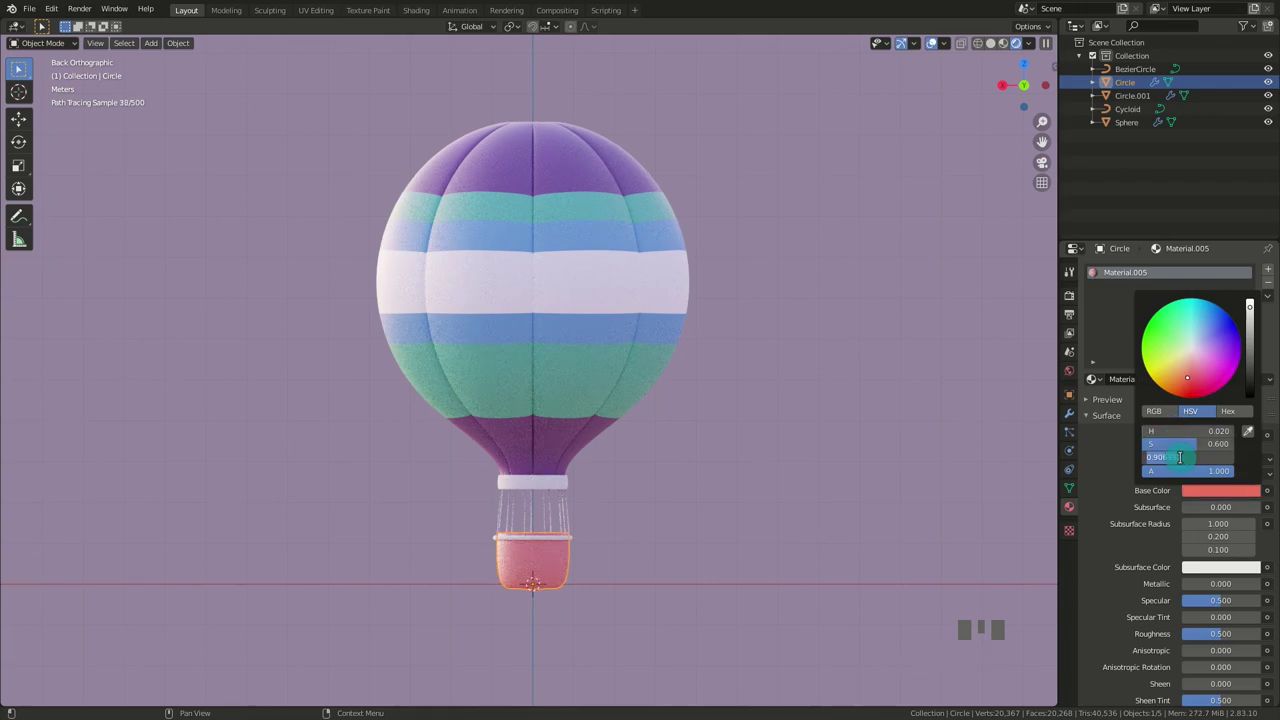
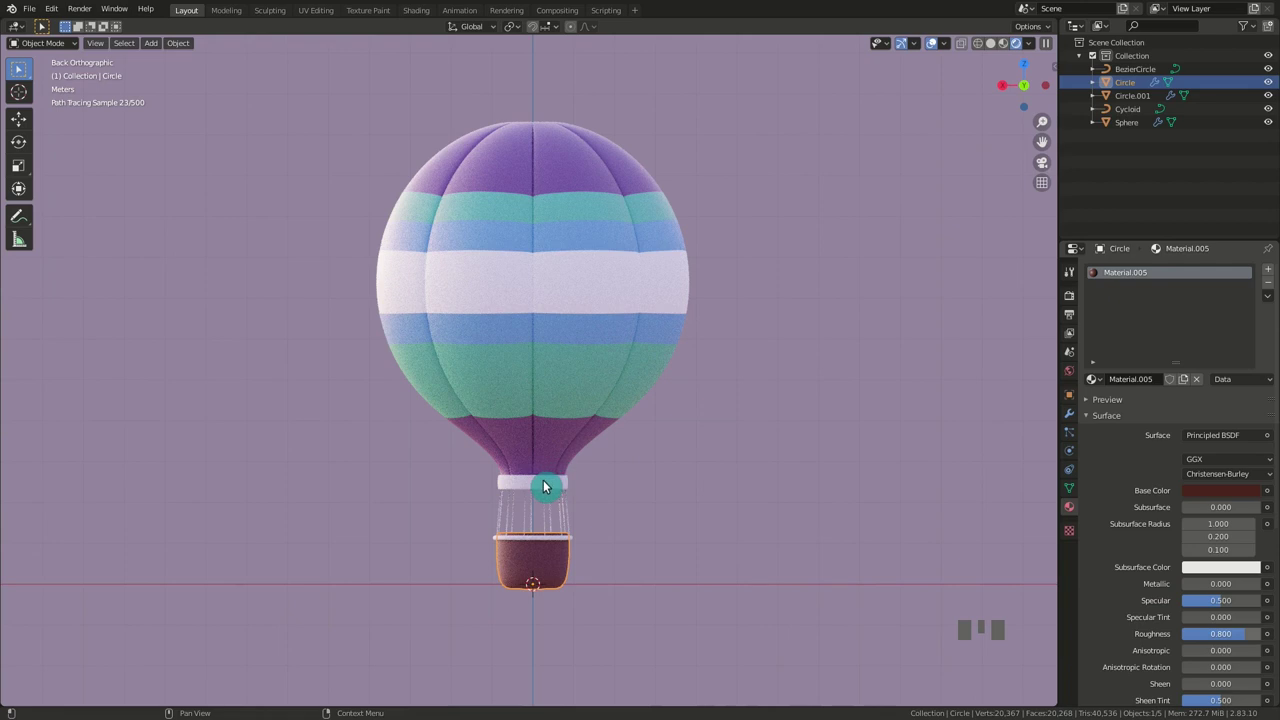
left_click(551, 485)
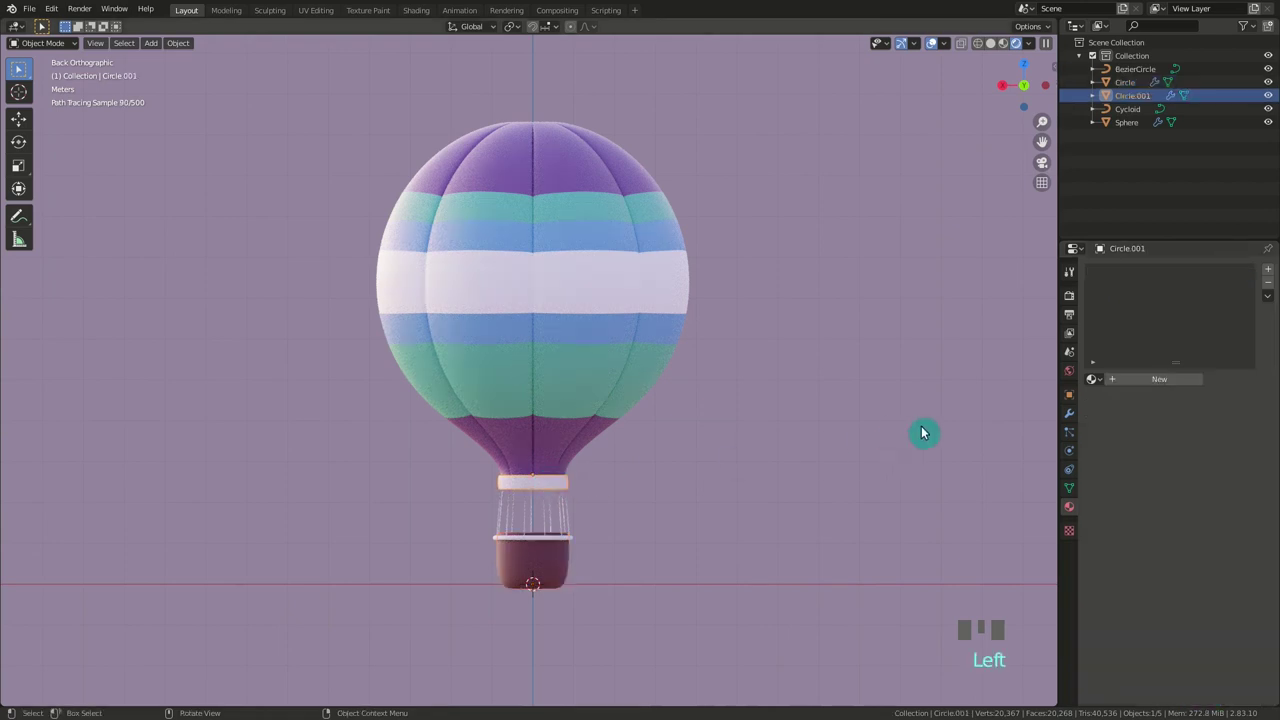